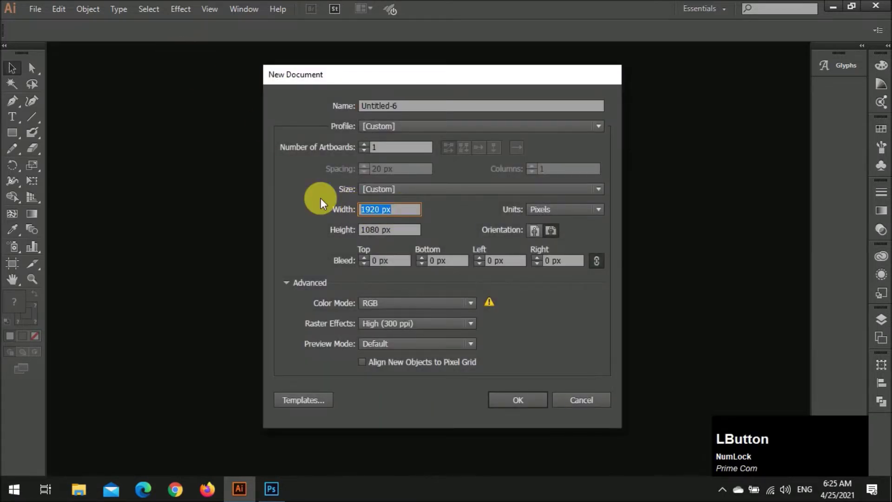
- Create a new 1920 by 1080 px document
key(KP_1)
key(Tab)
key(KP_9)
key(KP_Enter)
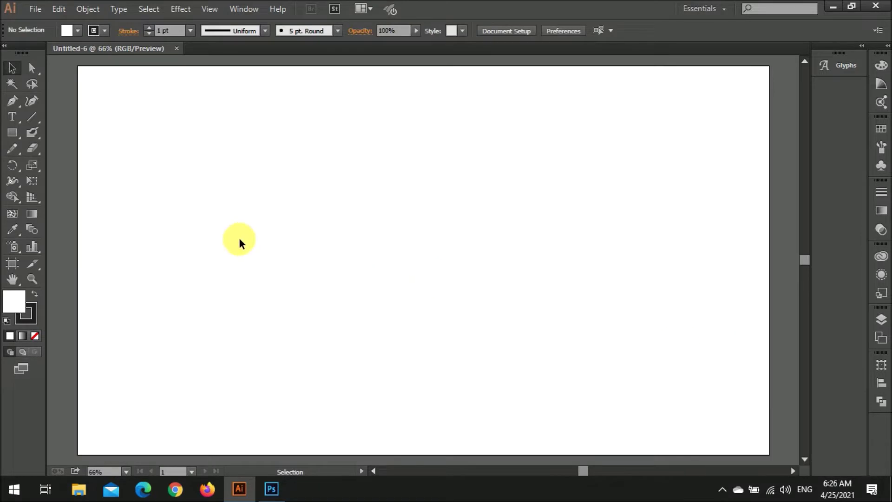
- Add a 1920 by 1080 white rectangle aligned to the artboard with no stroke
click(20, 136)
key(KP_1)
key(Tab)
key(KP_9)
key(KP_Enter)
key(v)
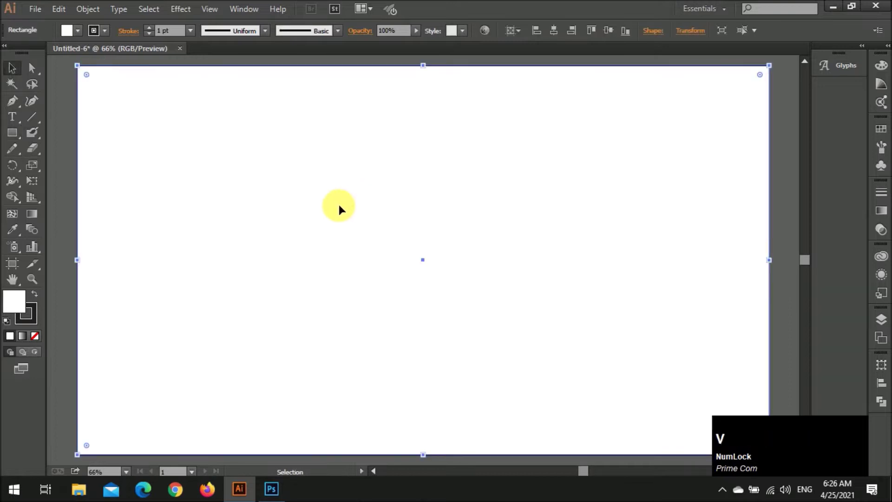
click(154, 37)
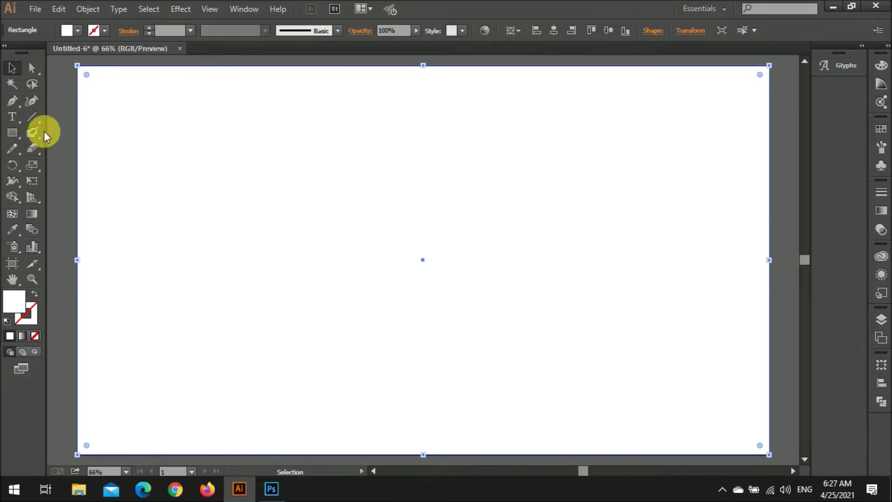
- Draw a smooth closed wavy blob over the lower-right corner with the Pencil tool
key(n)
click(18, 152)
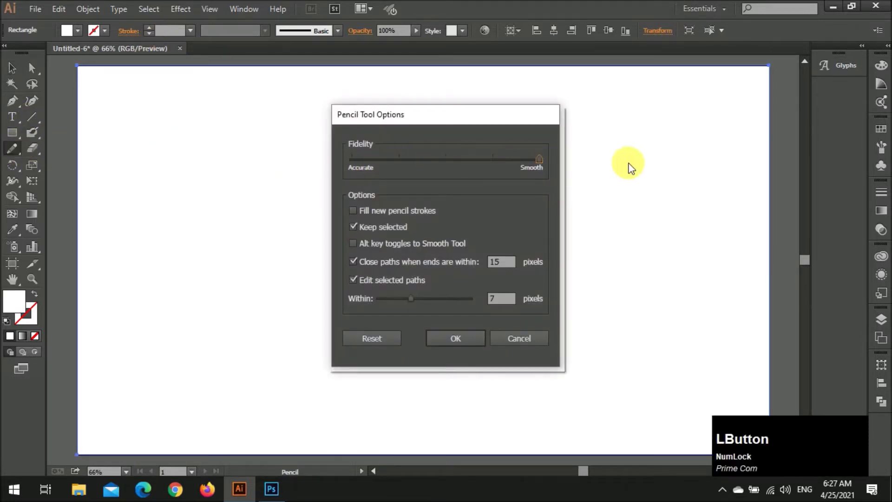
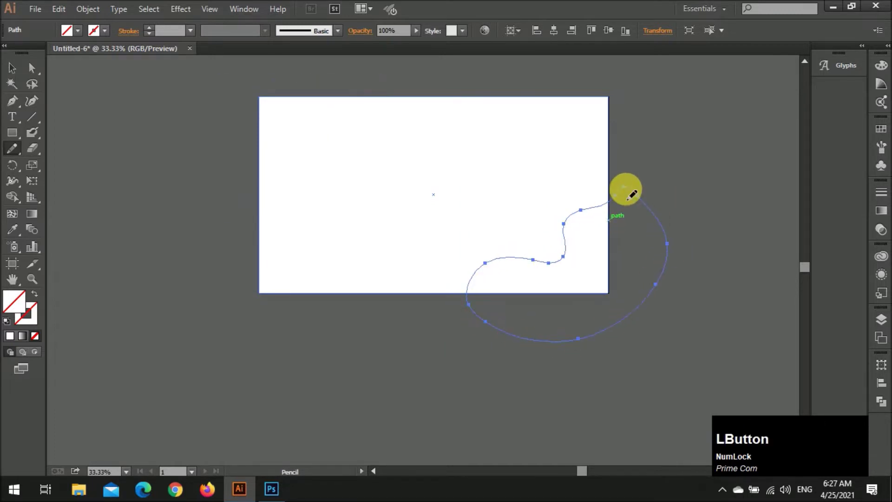
key(v)
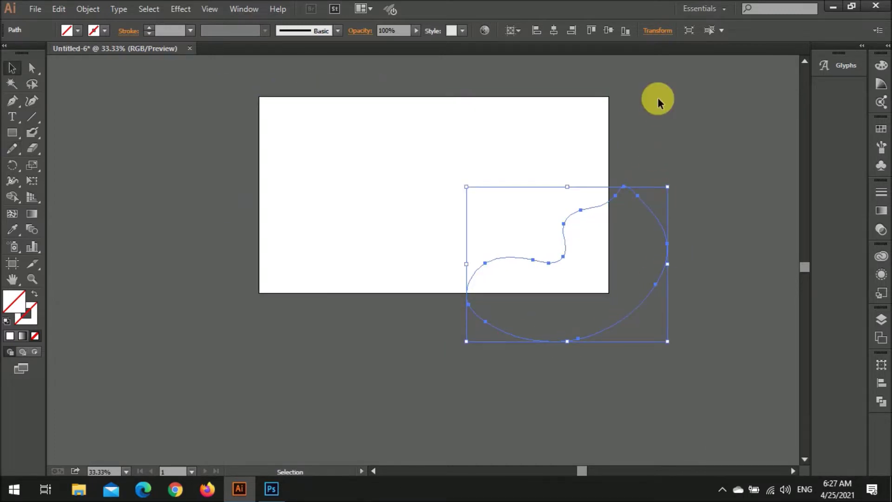
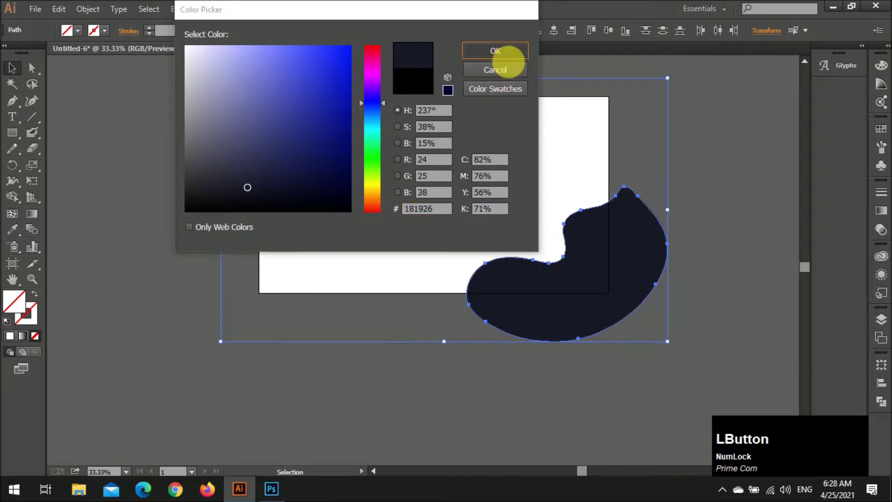
- Fill the blob with dark navy #181926
scroll(up, 3)
key(i)
click(635, 242)
- Duplicate the navy blob and place a mirrored copy at the upper left
scroll(up, 3)
scroll(down, 3)
key(v)
click(610, 172)
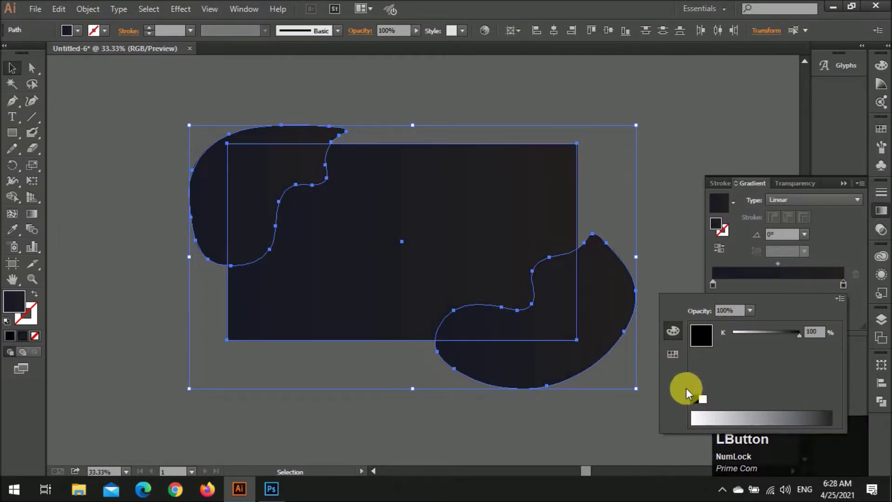
- Build a radial gradient with navy and black colour stops, lighter in the middle
click(676, 352)
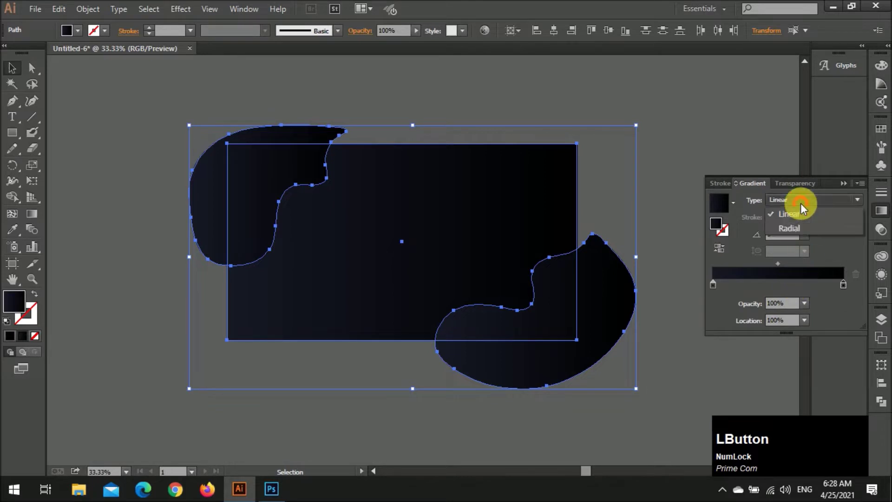
scroll(up, 3)
scroll(down, 3)
click(253, 181)
key(g)
click(285, 208)
key(v)
click(442, 121)
key(g)
click(521, 298)
key(v)
click(609, 174)
- Apply the radial gradient to the background rectangle and both blobs, adjusting its spread
scroll(up, 3)
scroll(down, 3)
click(522, 219)
key(g)
click(519, 278)
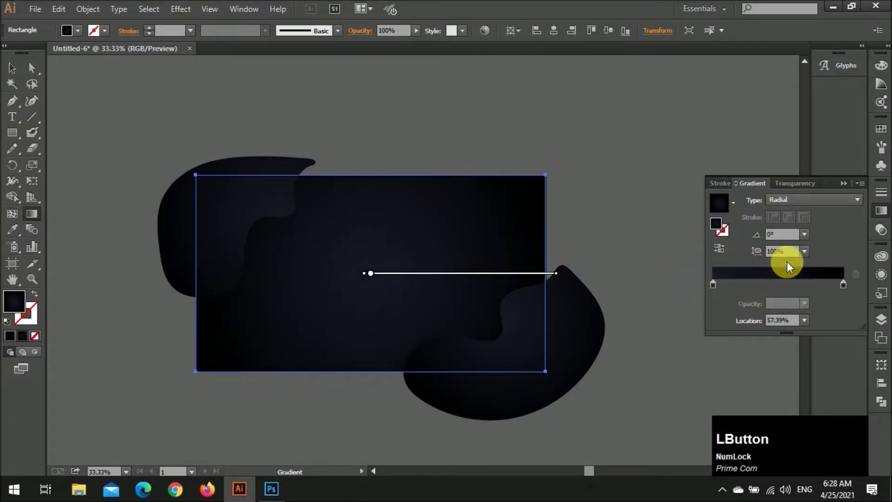
key(v)
click(595, 189)
scroll(up, 3)
scroll(down, 3)
scroll(up, 3)
click(631, 194)
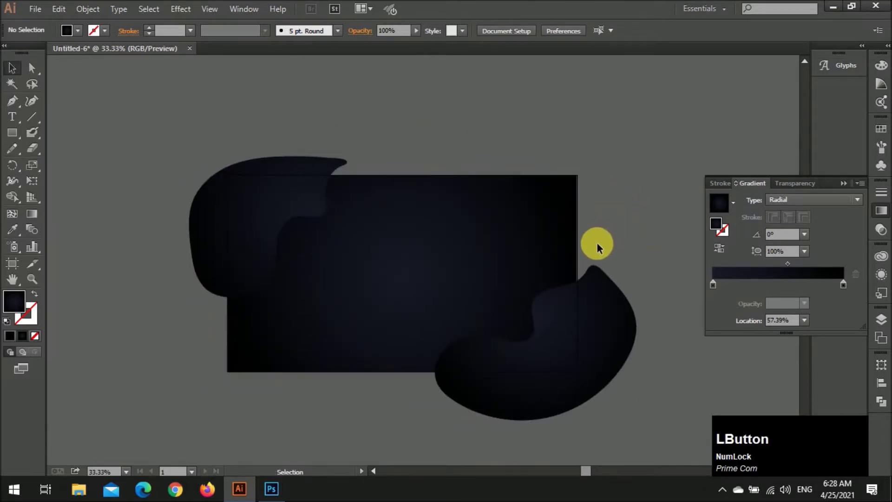
click(521, 243)
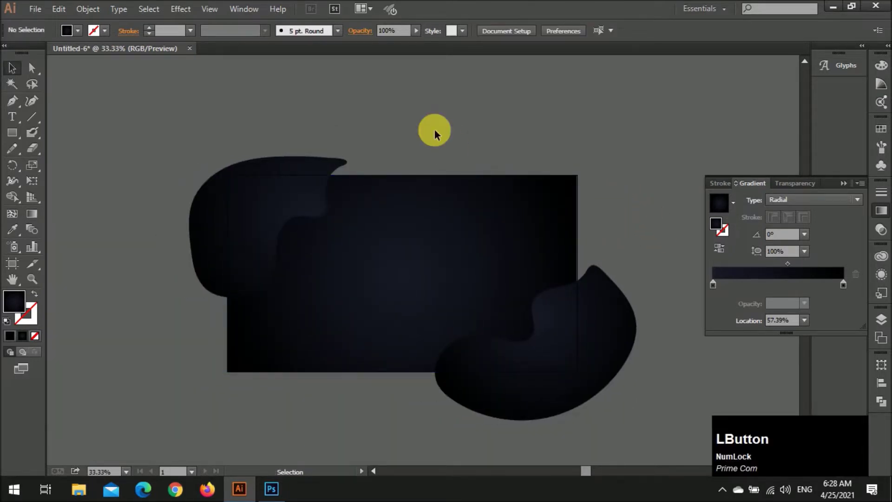
scroll(up, 3)
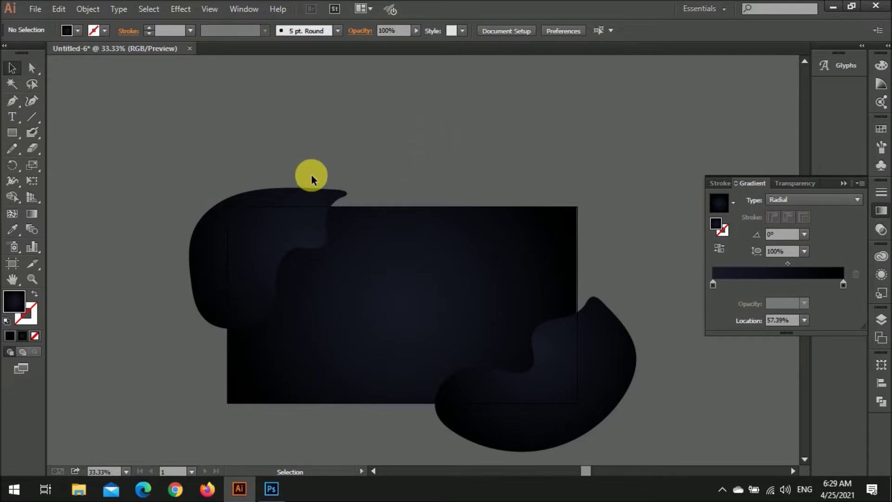
- Draw a freehand wavy line over the upper-left blob and give it a pink stroke
key(n)
click(346, 196)
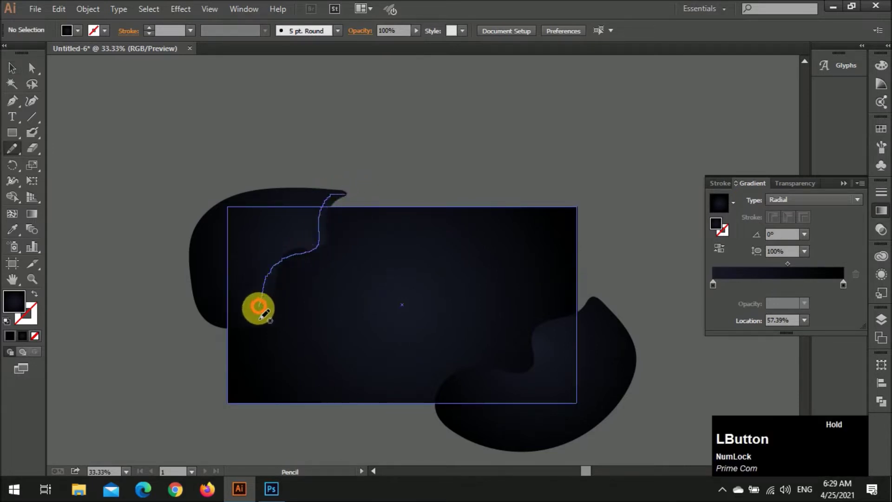
key(v)
click(156, 29)
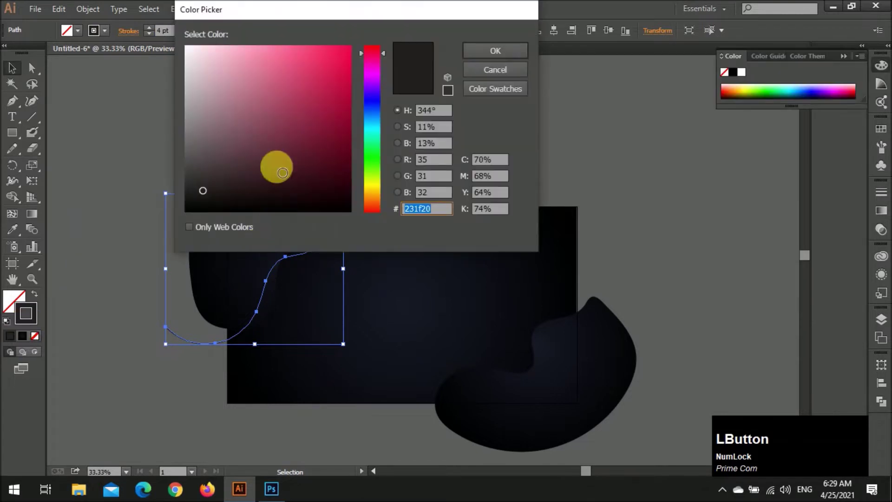
key(v)
click(461, 101)
click(152, 30)
- Reposition the pink line and reduce its stroke weight to 6 pt
scroll(down, 3)
click(303, 202)
key(ctrl+z)
click(291, 212)
click(298, 221)
key(ctrl+z)
click(298, 225)
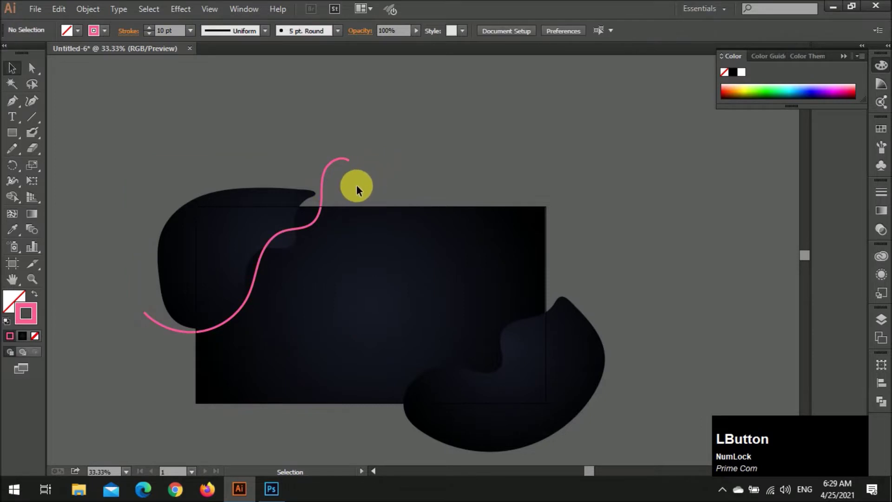
click(322, 199)
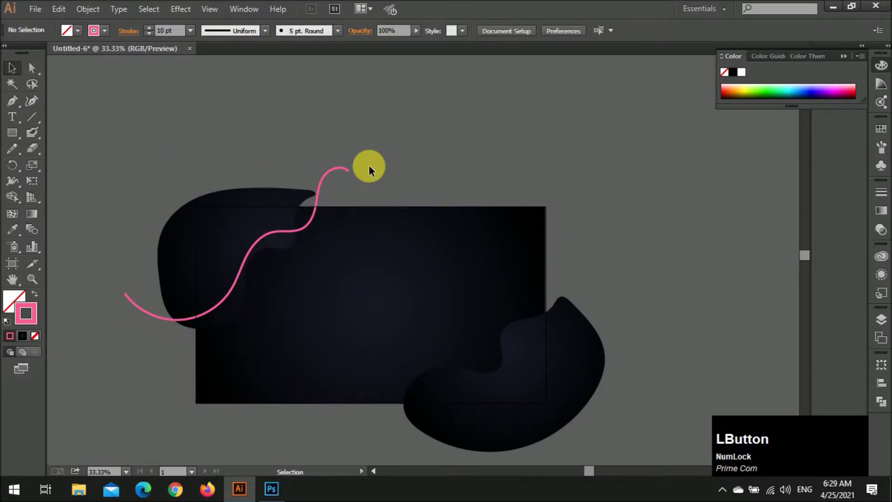
click(343, 183)
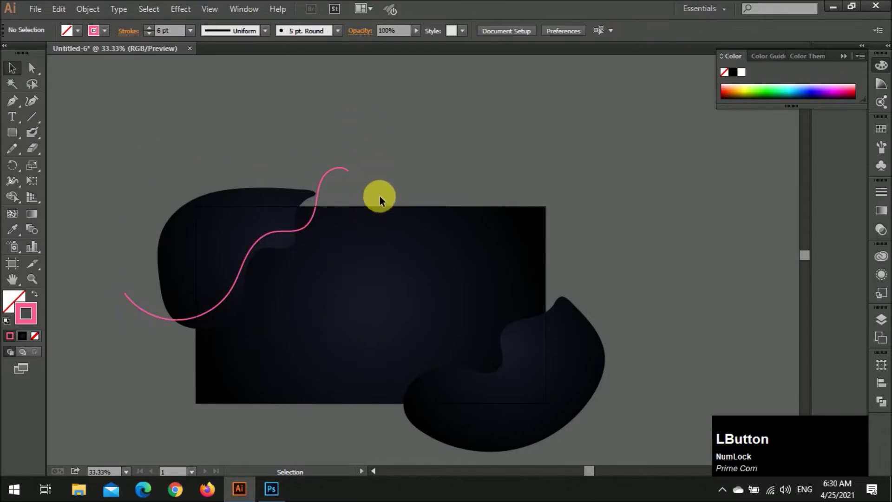
- Paste a 1 pt copy of the pink line and offset it beside the original
key(n)
click(339, 201)
key(v)
click(155, 36)
key(z)
click(289, 143)
key(ctrl+shift+z)
click(371, 145)
scroll(down, 3)
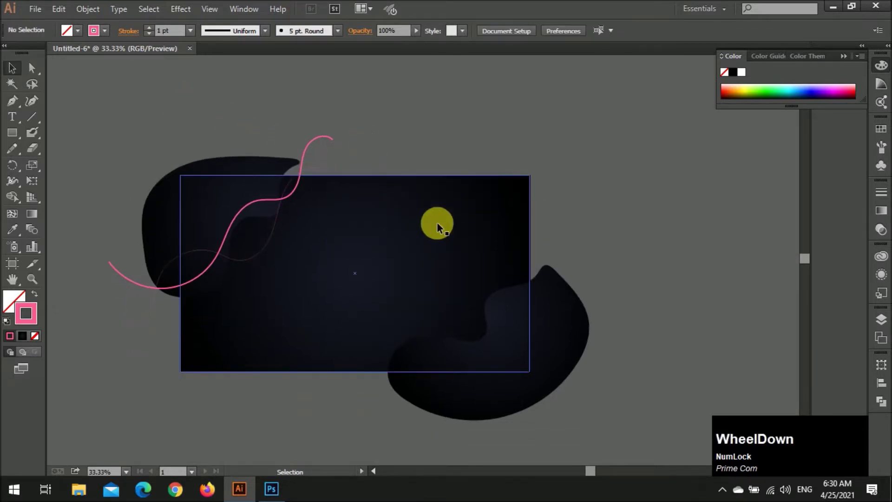
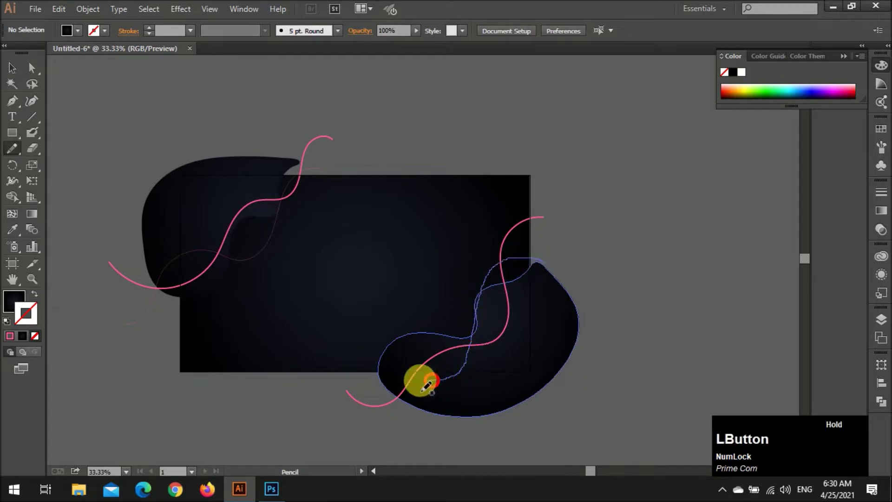
- Draw a matching pink wavy line over the lower-right blob
key(ctrl+z)
click(530, 254)
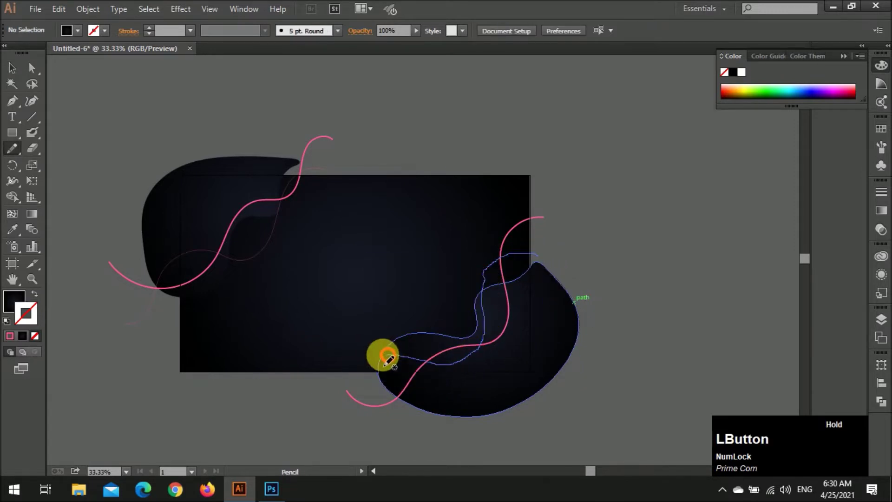
key(v)
click(268, 250)
key(v)
click(608, 242)
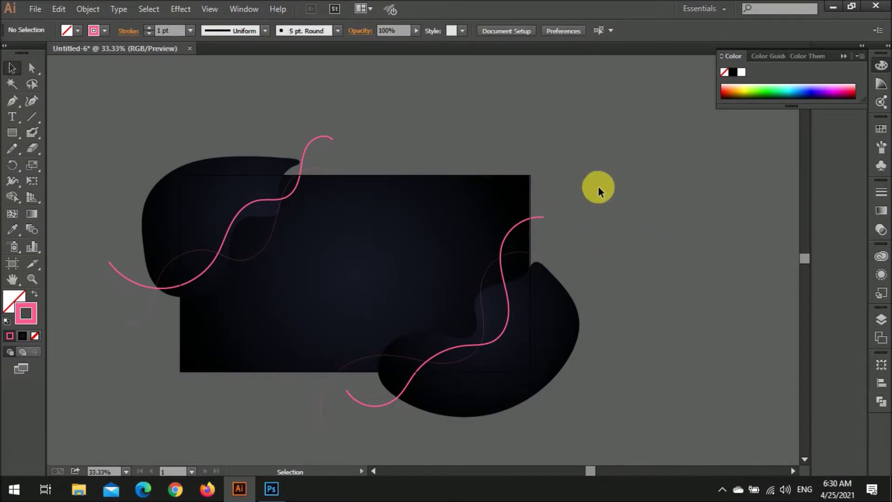
- Recolour both thick wavy lines from pink to gold
key(alt+Num_Lock)
scroll(up, 3)
scroll(down, 3)
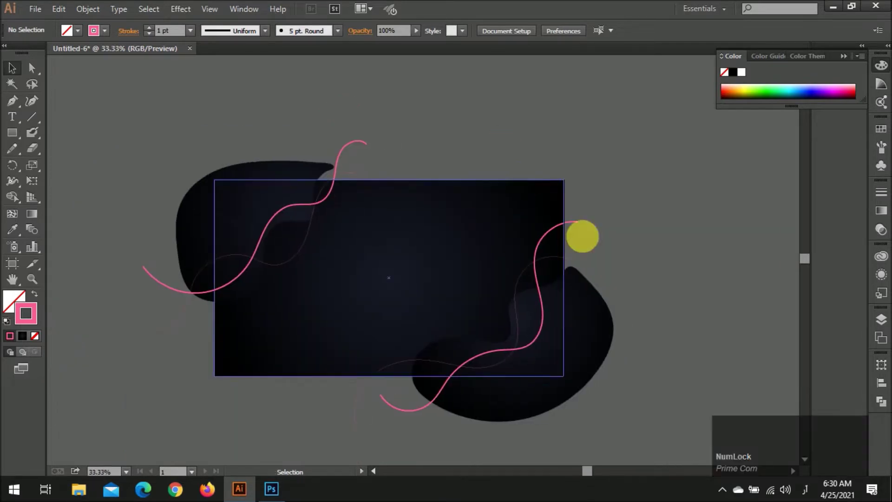
click(645, 260)
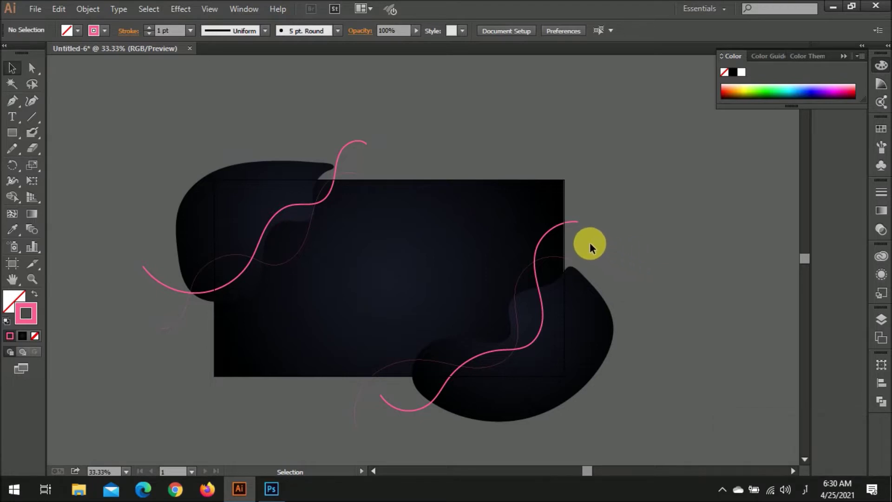
click(564, 229)
click(559, 260)
click(350, 149)
click(356, 175)
click(39, 315)
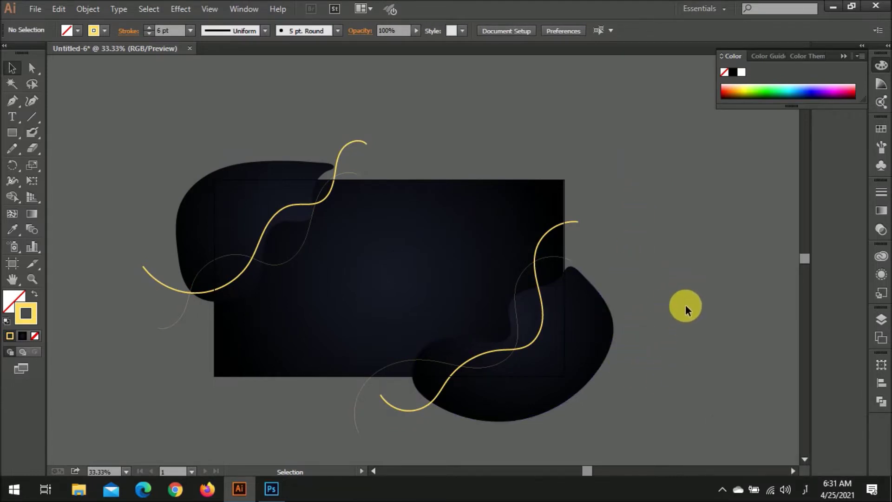
- Recolour the thin 1 pt companion lines pale grey
click(413, 362)
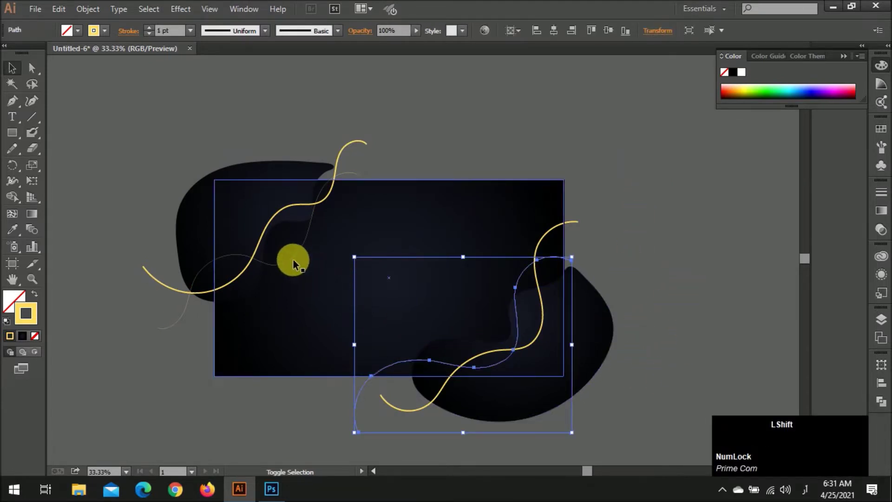
click(296, 262)
click(39, 315)
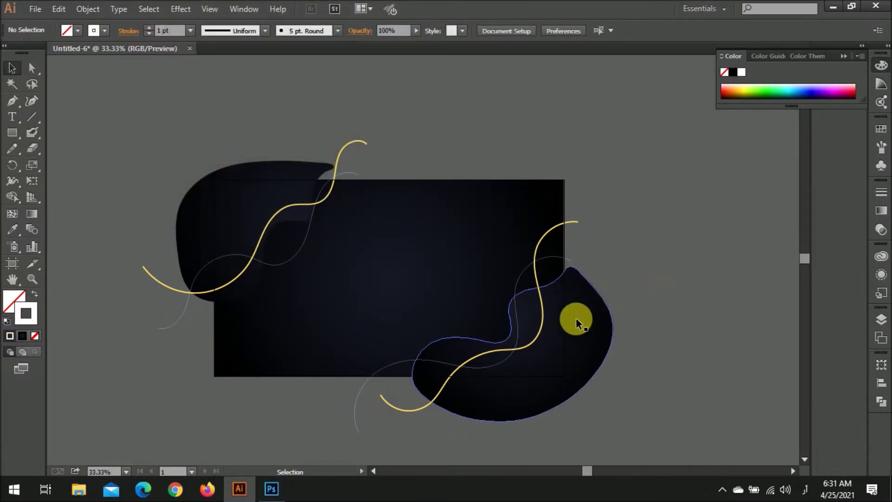
- Turn a short vertical line into a dotted line with dash 3 and a decimal gap
scroll(up, 3)
scroll(down, 3)
scroll(up, 3)
click(38, 117)
click(400, 190)
key(v)
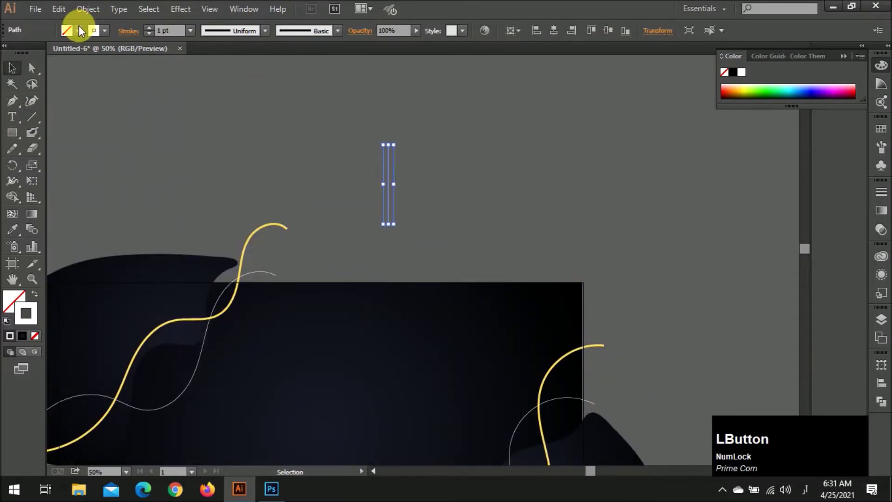
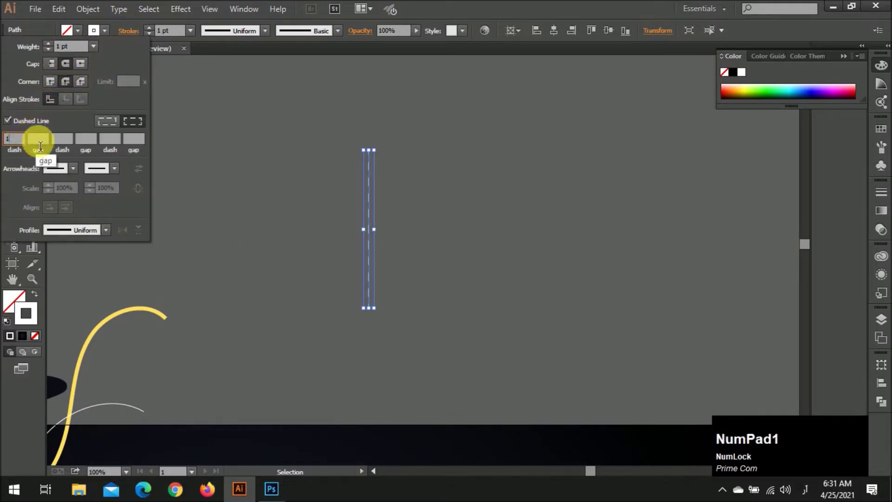
click(55, 143)
key(KP_3)
key(KP_Decimal)
key(KP_Enter)
- Copy the dotted line sideways repeatedly into a dot grid and group the columns
click(411, 210)
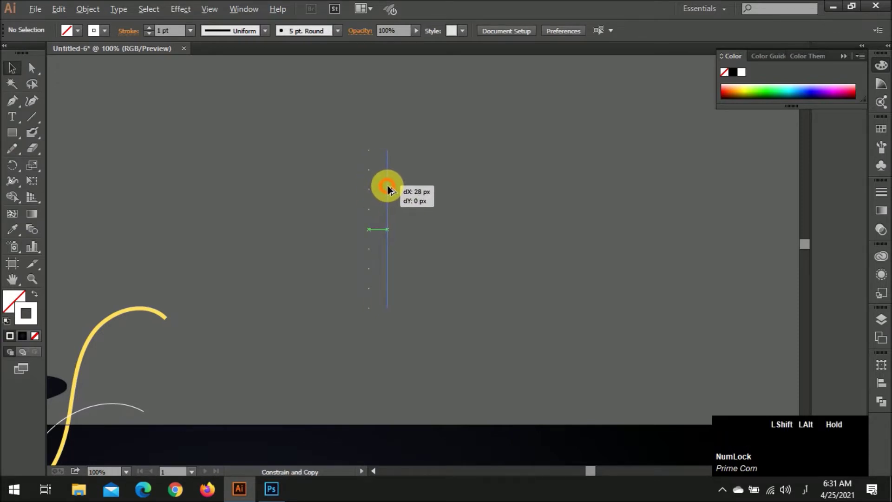
key(ctrl+d)
key(ctrl+d)
key(ctrl+d)
key(ctrl+d)
click(338, 160)
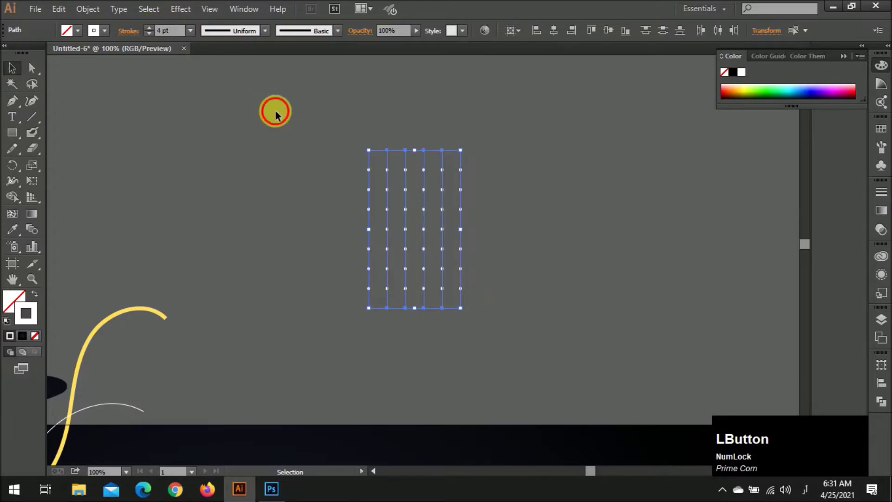
scroll(down, 3)
scroll(up, 3)
click(448, 138)
key(ctrl+g)
- Shrink the dot grid onto the background's top-left and place a copy at the bottom-right
click(605, 179)
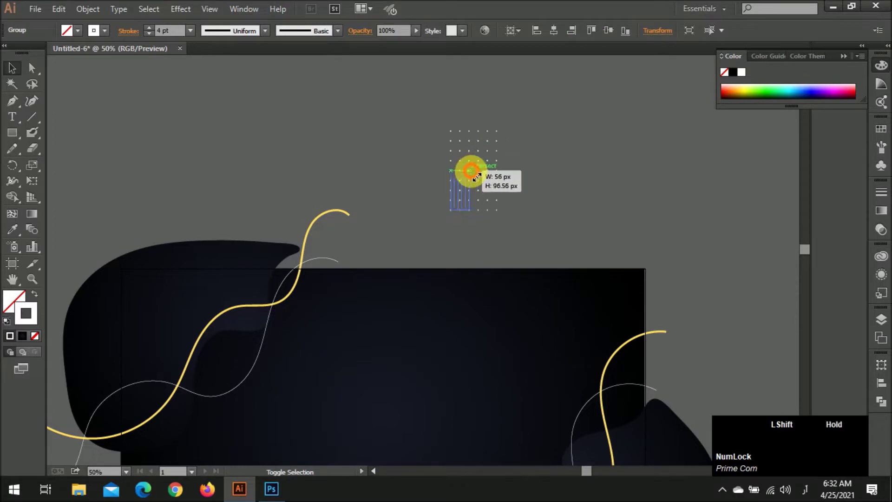
click(550, 167)
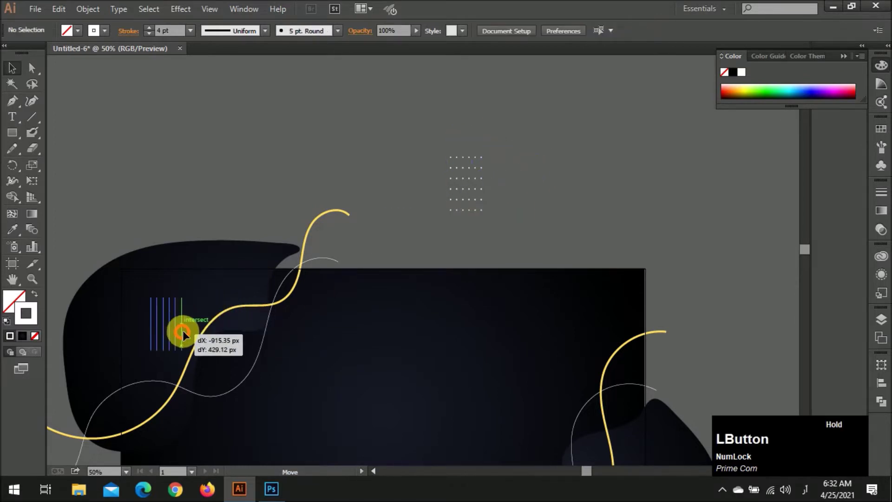
scroll(down, 3)
click(210, 235)
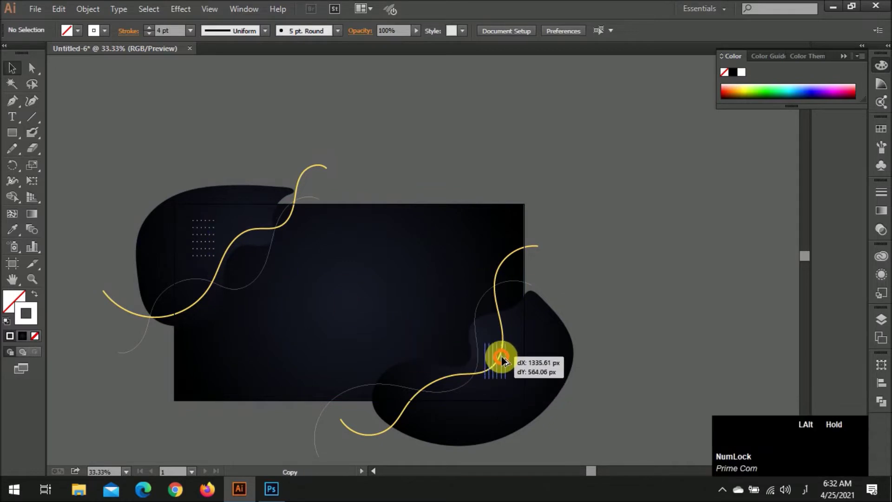
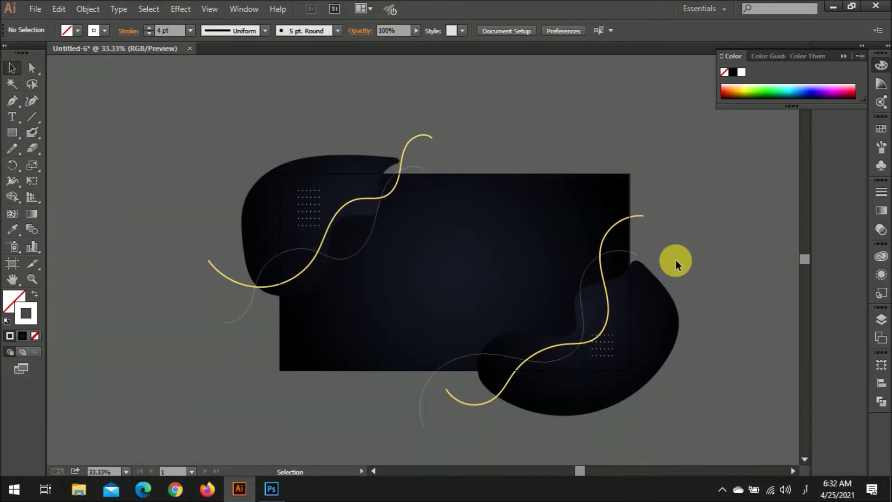
- Draw a circle over the left gold wave and give it a white outline
scroll(up, 3)
key(l)
click(338, 274)
key(v)
click(153, 29)
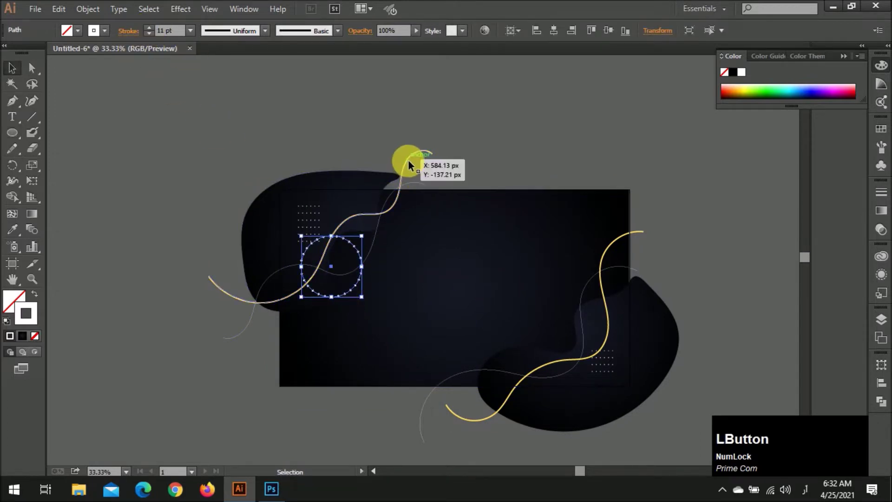
key(i)
click(410, 163)
key(v)
click(365, 157)
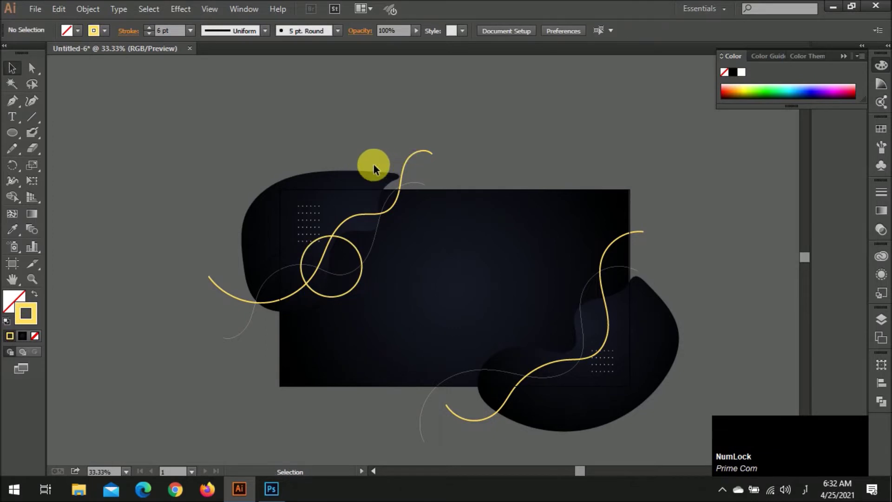
click(363, 256)
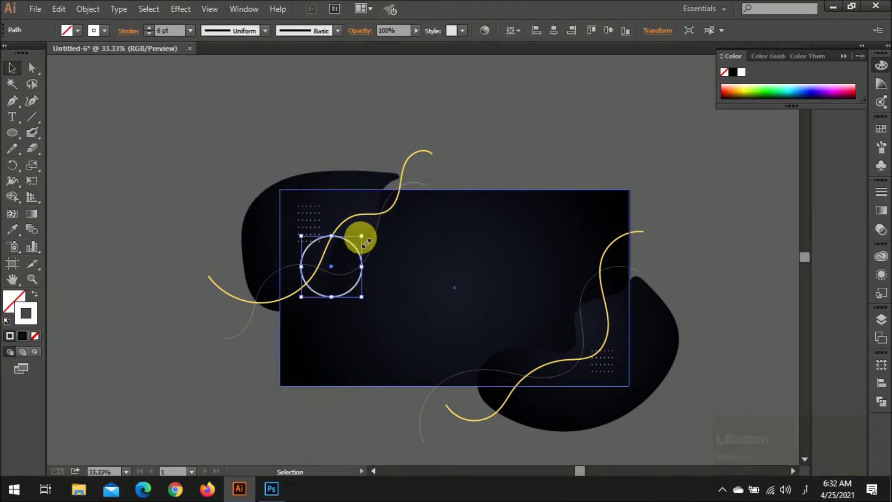
- Alt-drag a copy of the ring to the lower left, enlarge it and thicken its outline
scroll(up, 3)
click(353, 255)
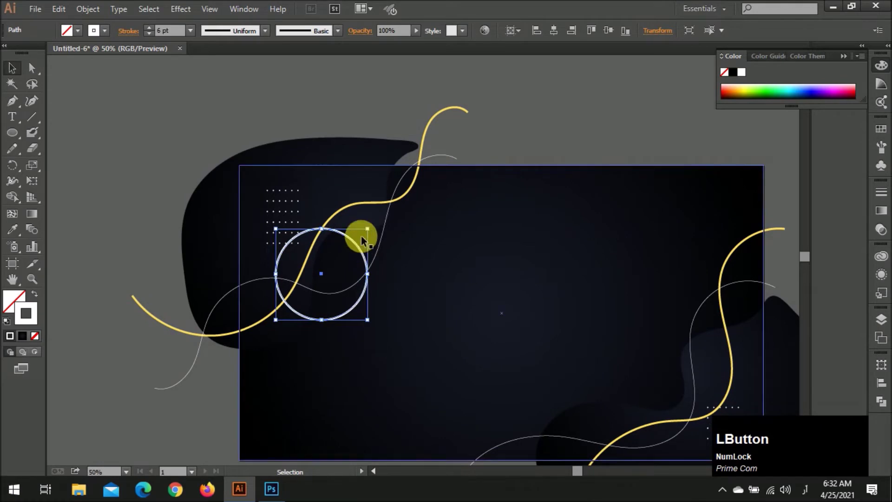
click(369, 231)
click(346, 260)
scroll(down, 3)
click(377, 137)
click(309, 290)
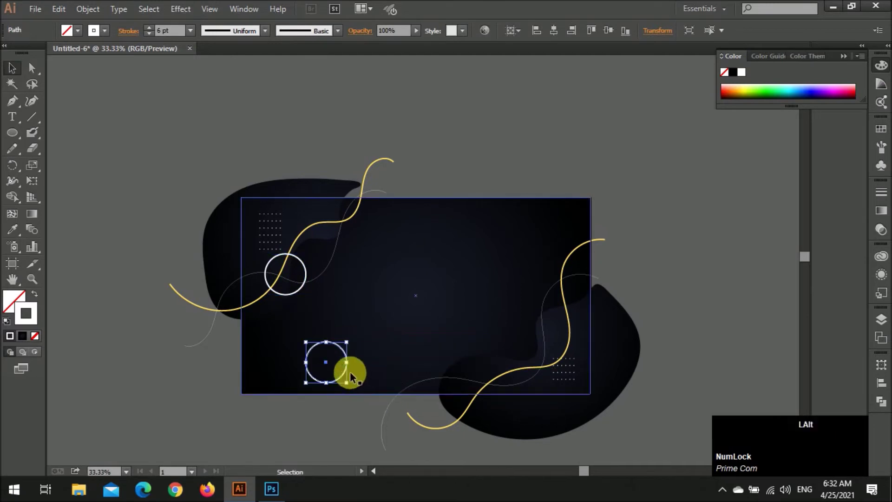
click(34, 64)
click(356, 340)
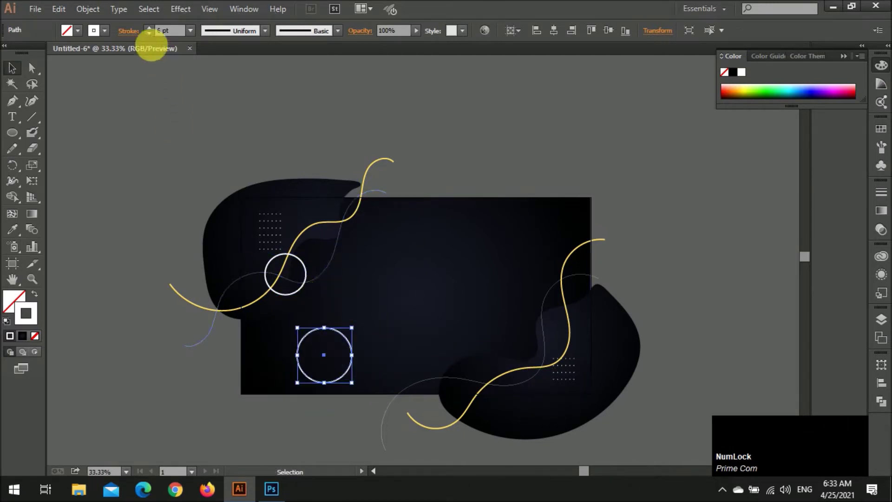
click(153, 32)
click(154, 32)
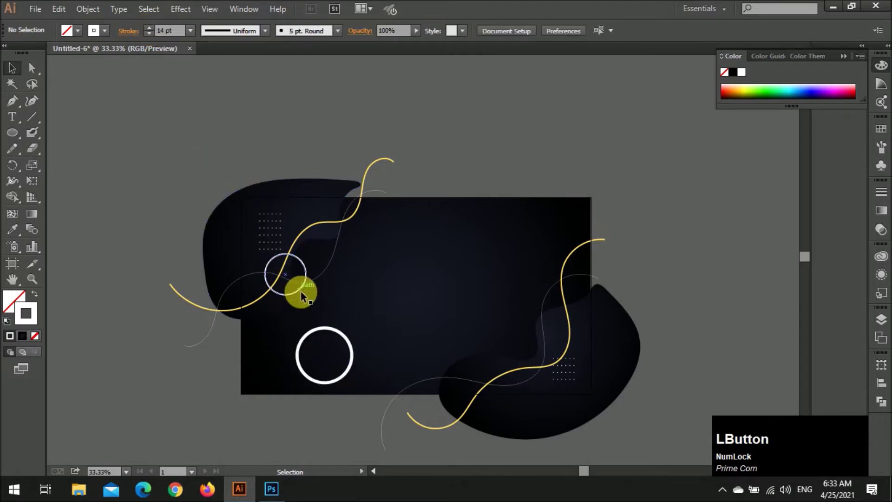
- Nudge the small ring on the right wave down and left into place with arrow keys
scroll(down, 3)
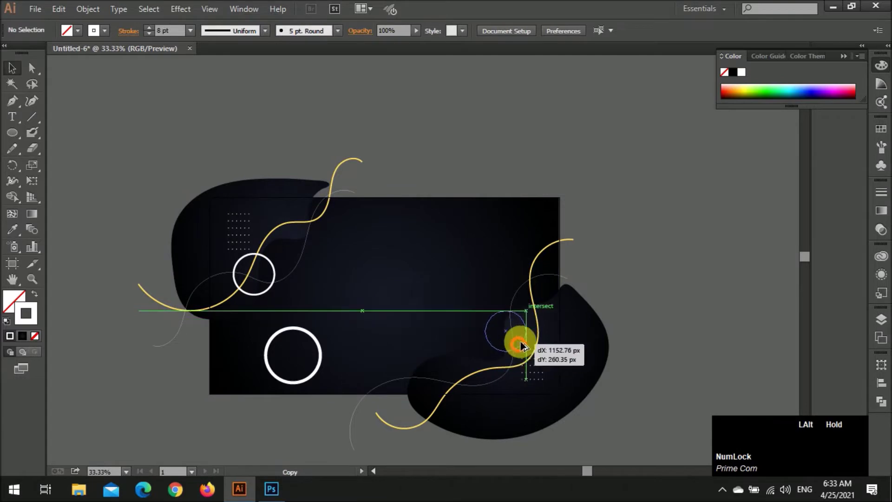
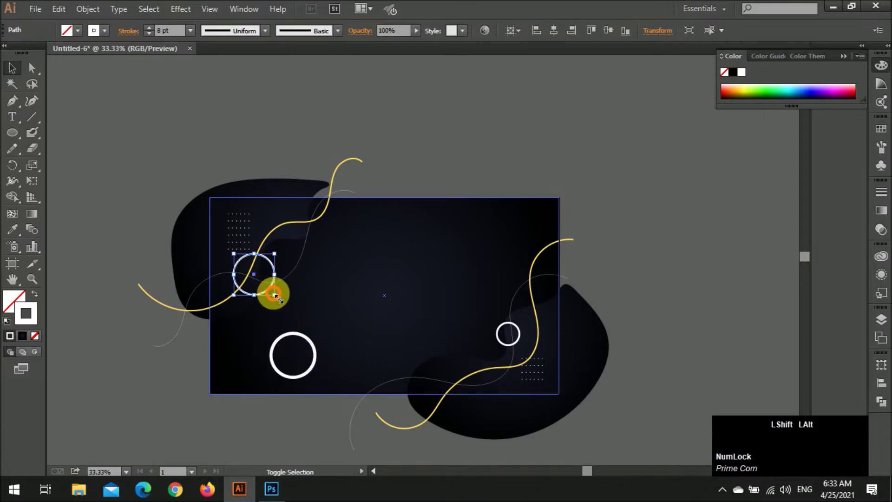
click(527, 338)
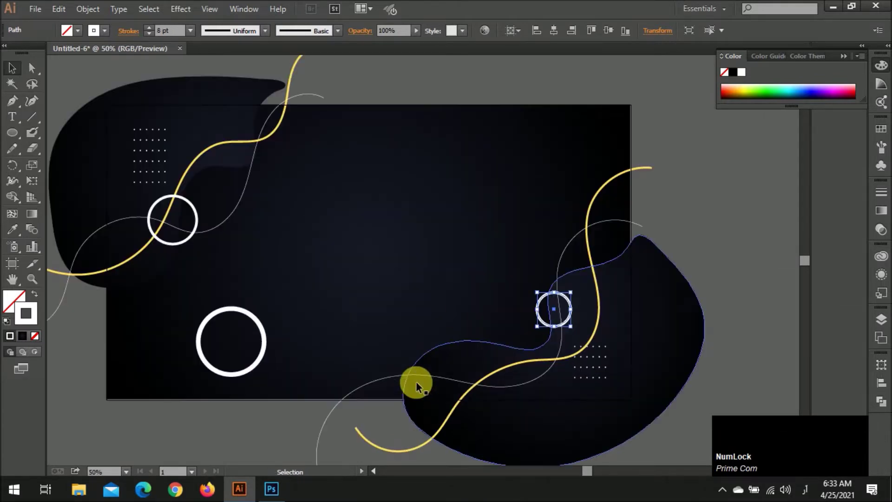
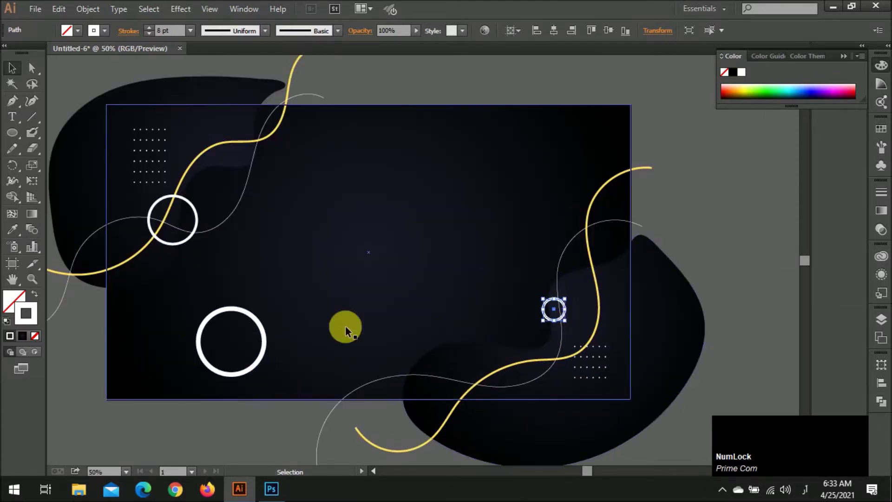
key(Left)
key(Down)
key(Left)
key(Down)
key(Left)
key(Down)
click(714, 207)
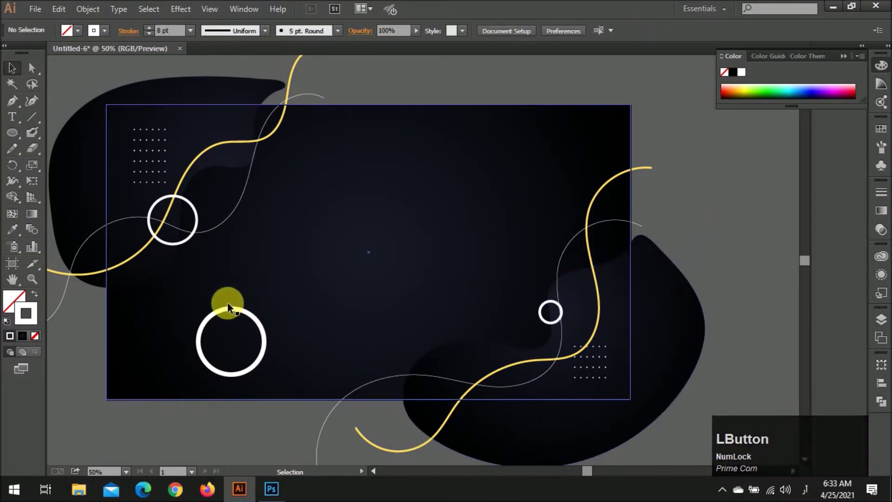
- Outline the large lower-left ring's stroke and darken its fill to a faint navy
click(264, 324)
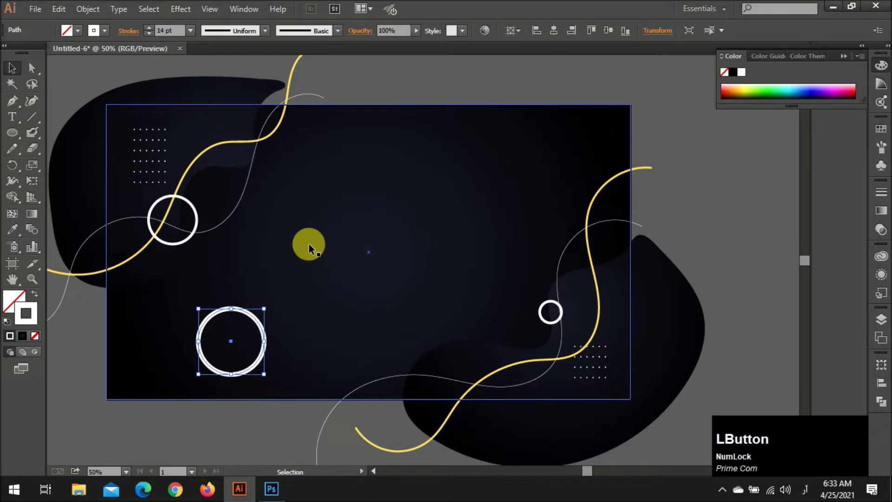
key(i)
click(316, 248)
key(v)
click(20, 296)
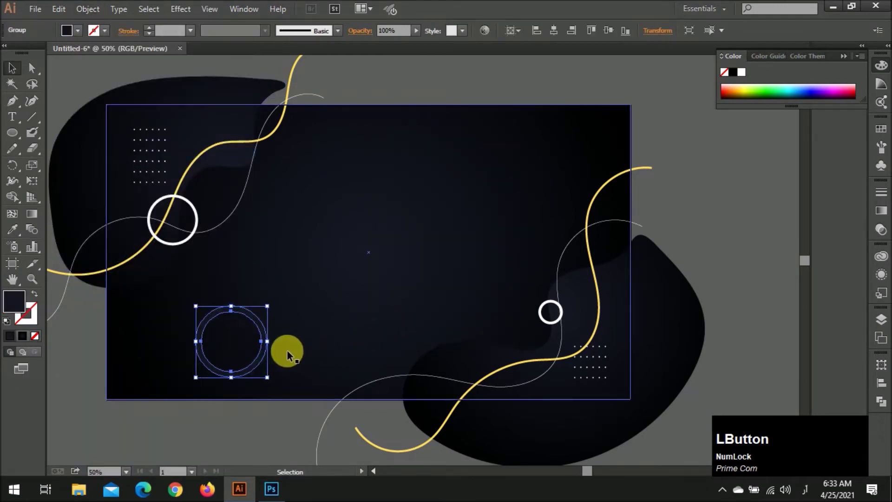
text(xiv)
scroll(up, 3)
click(372, 109)
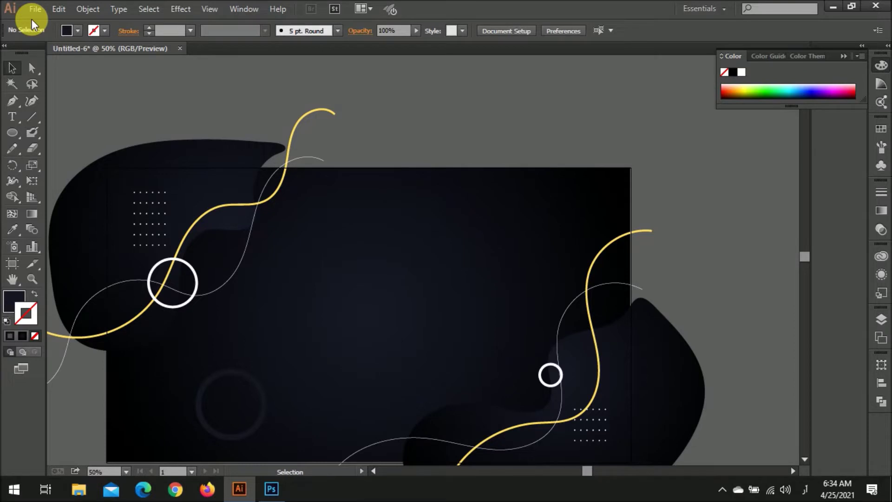
- Draw a small circle above the artwork with a gold fill and no outline
scroll(down, 3)
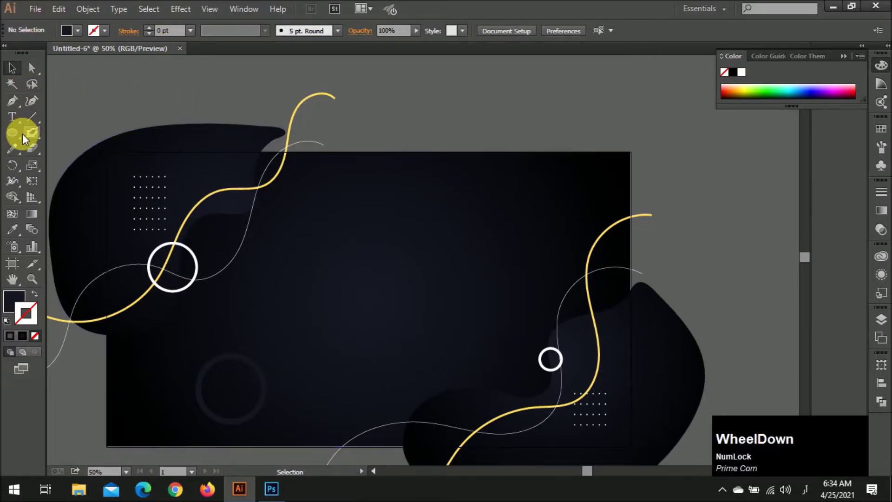
click(21, 136)
click(412, 103)
key(v)
text(vi)
click(304, 104)
click(24, 309)
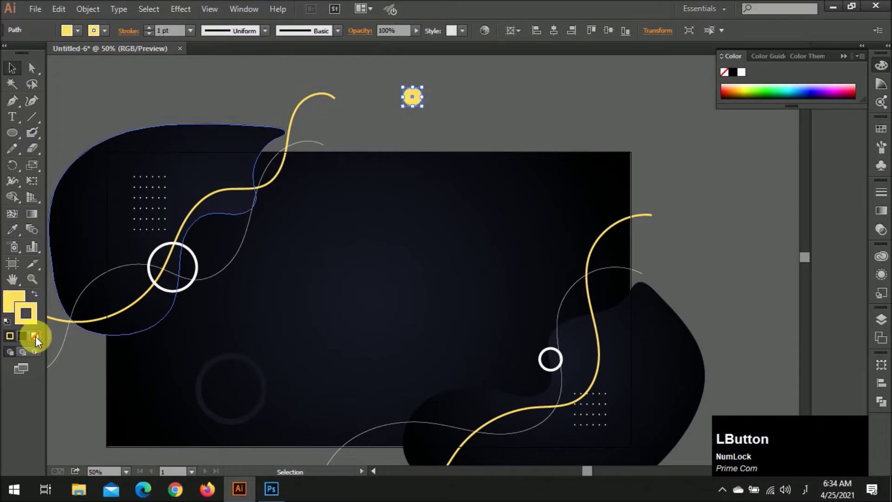
- Alt-drag five overlapping copies and recolour them gold, cream, white and dark brown
scroll(up, 3)
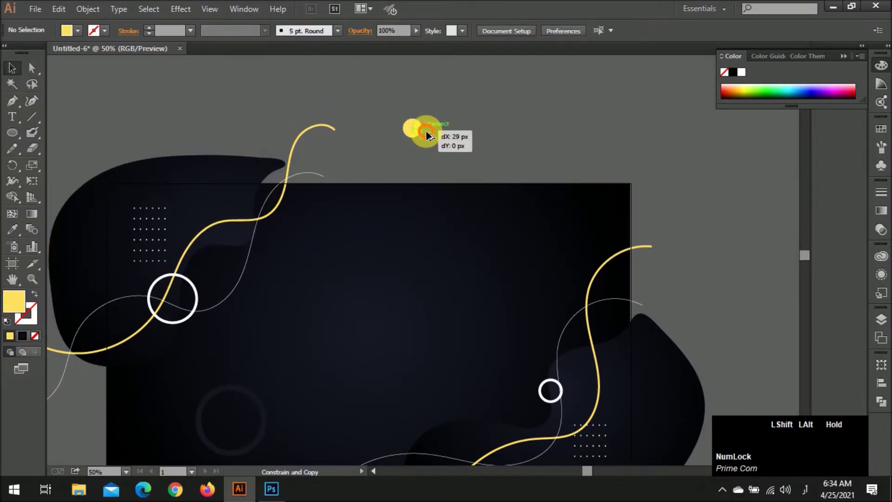
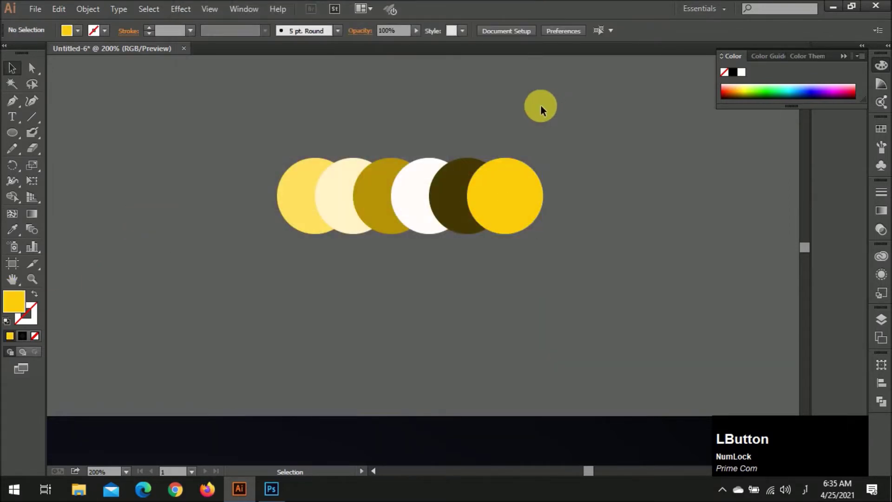
scroll(down, 3)
scroll(down, 3)
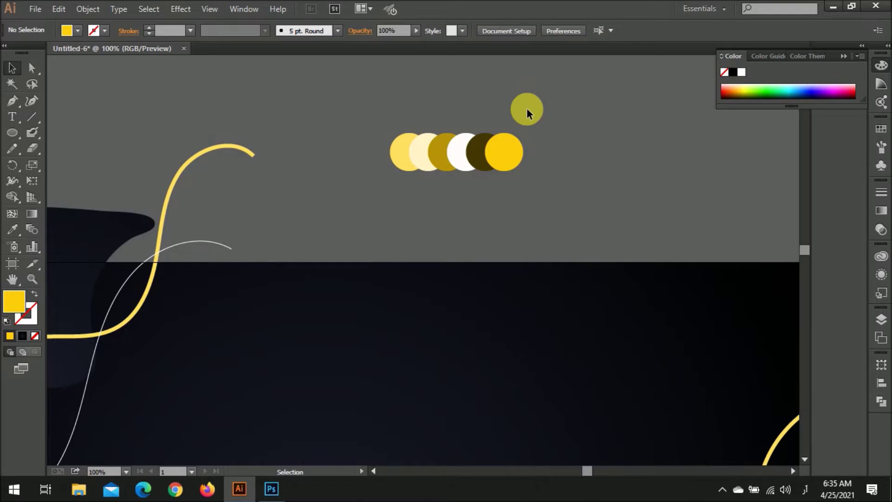
key(shift+alt+Num_Lock)
scroll(down, 3)
scroll(down, 3)
scroll(up, 3)
scroll(down, 3)
scroll(up, 3)
click(515, 156)
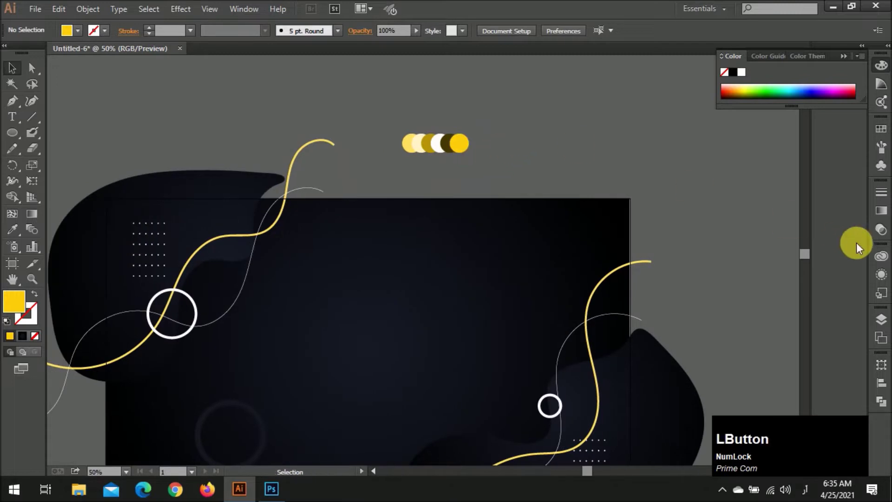
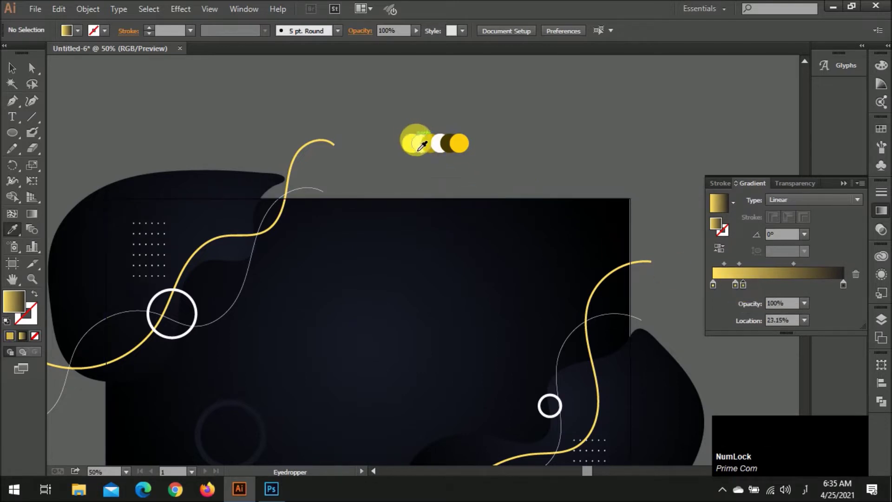
- Add gradient stops and sample the swatch circle colours into a multi-stop gold gradient
click(762, 286)
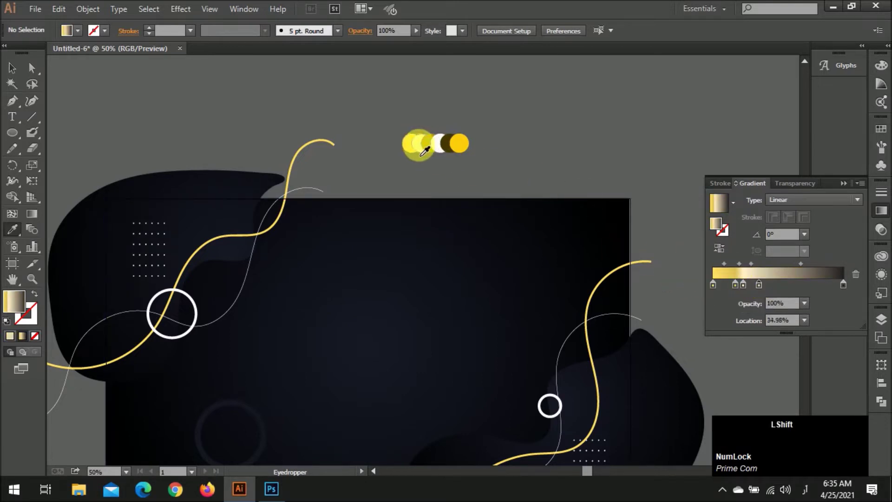
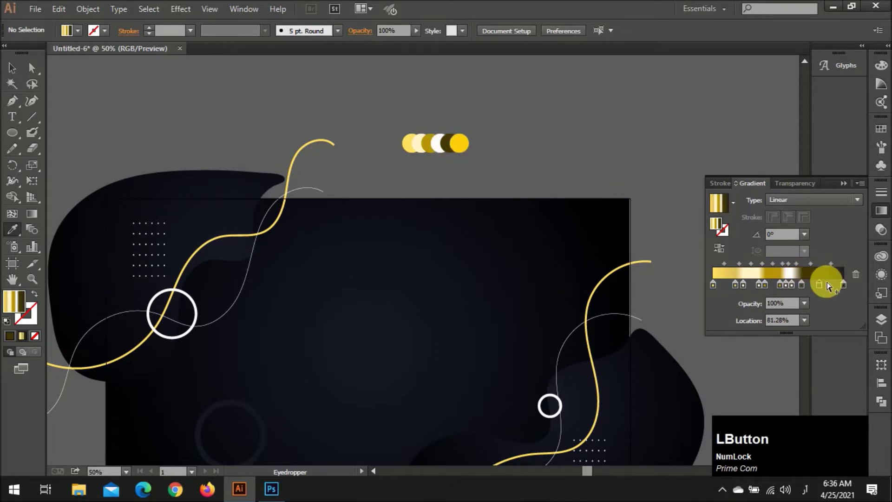
click(466, 147)
click(466, 147)
scroll(down, 3)
key(v)
click(550, 144)
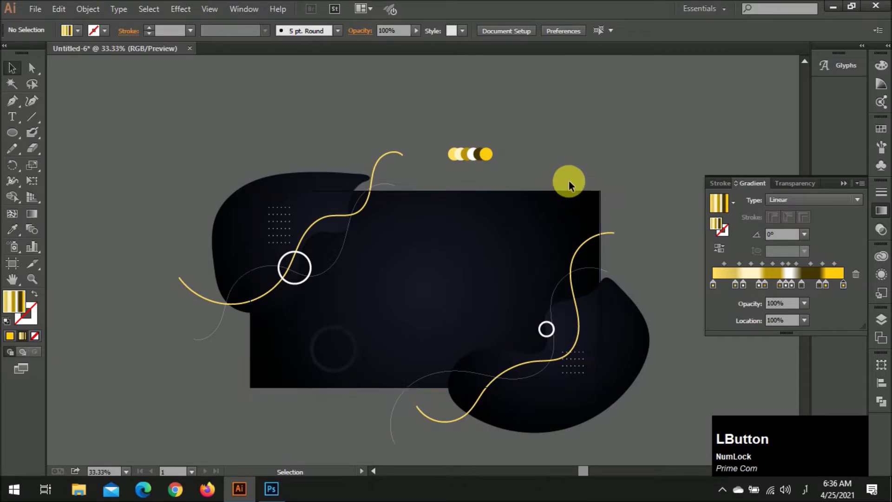
- Draw a gradient swatch rectangle above, then fill the large lower-left ring with the gold gradient
key(m)
click(574, 130)
key(v)
click(585, 167)
key(i)
click(577, 121)
key(v)
click(425, 111)
scroll(up, 3)
click(348, 364)
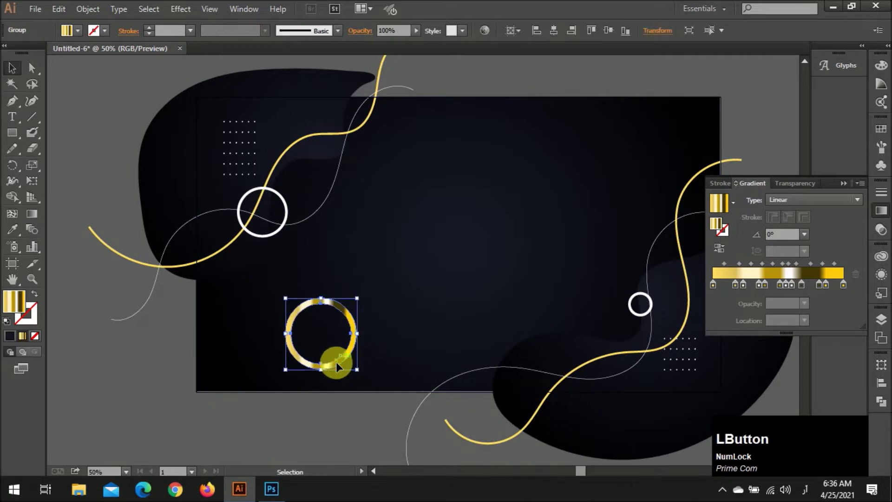
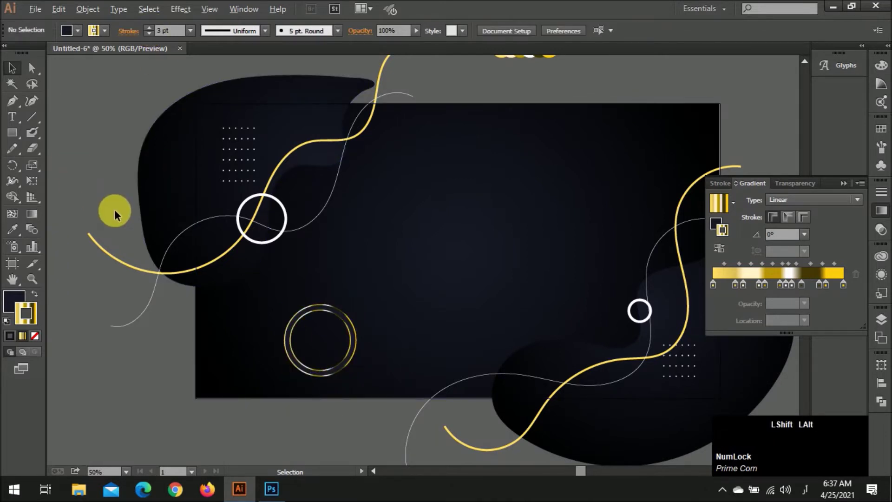
- Zoom in and select the white circle on the upper-left gold wave
scroll(down, 3)
scroll(up, 3)
click(292, 284)
scroll(down, 3)
scroll(up, 3)
scroll(down, 3)
scroll(up, 3)
click(440, 347)
scroll(up, 3)
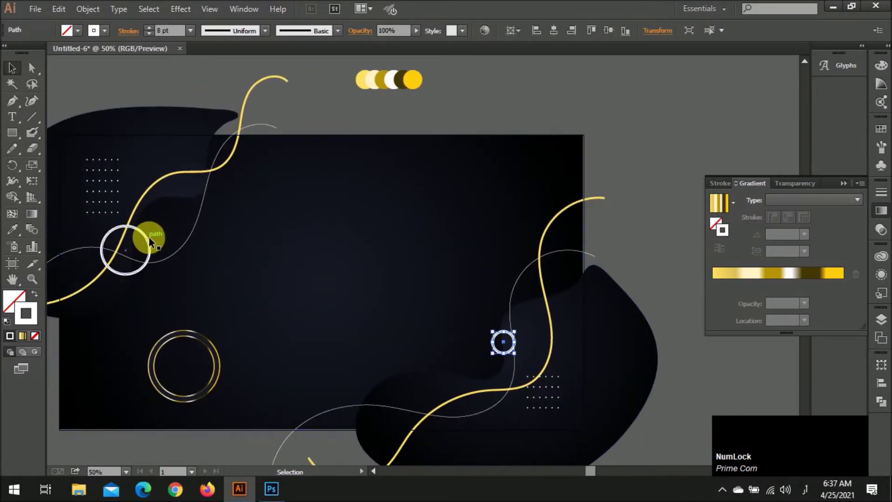
scroll(up, 3)
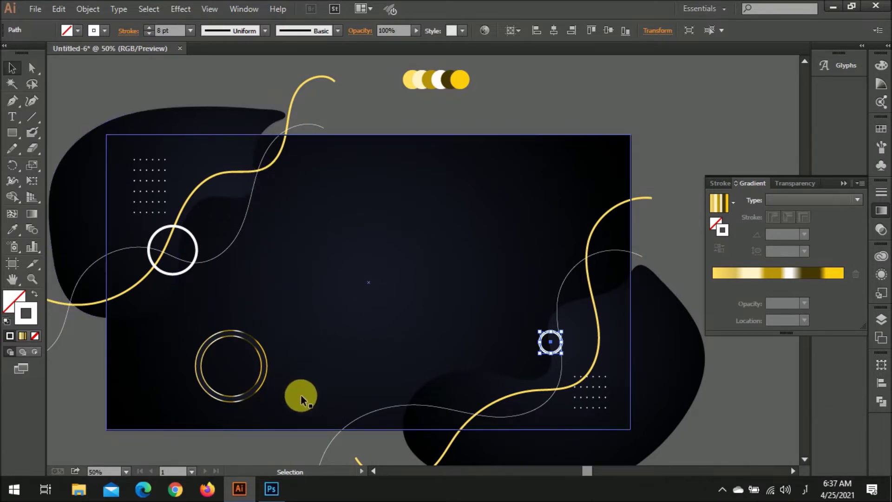
click(186, 234)
click(152, 29)
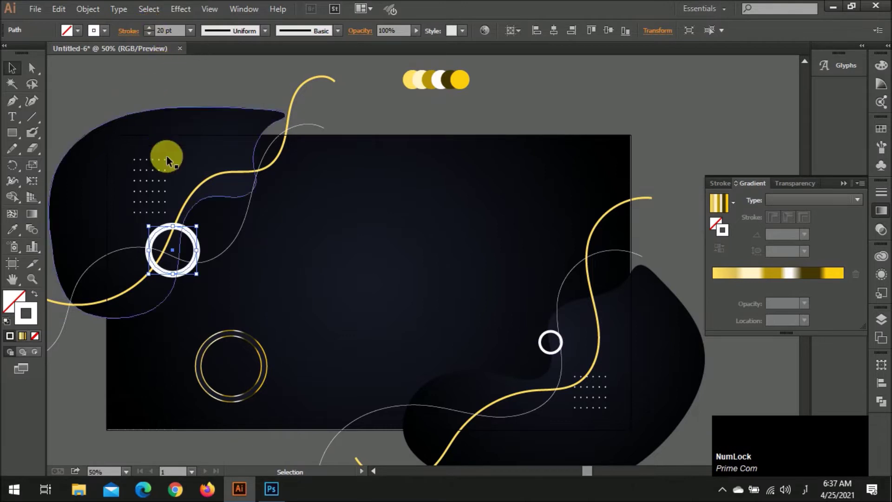
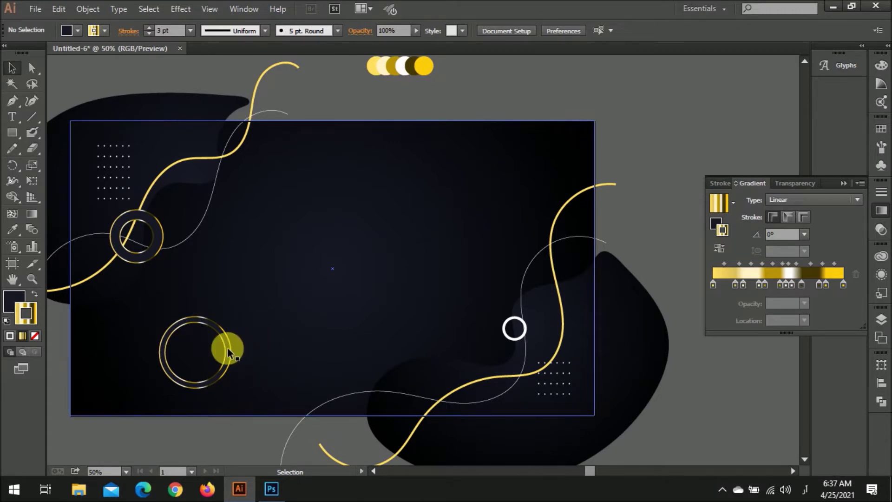
- Try sampling the gold gradient onto the upper-left circle, undoing a misstep
click(228, 351)
click(78, 30)
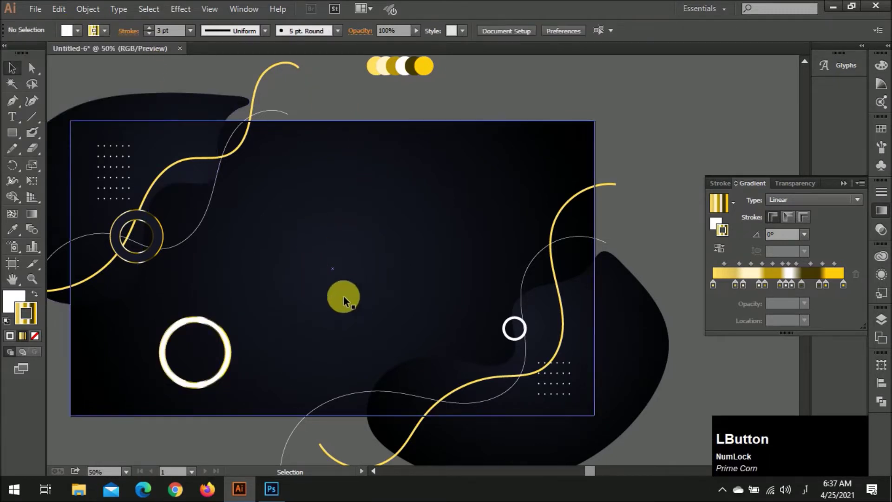
scroll(up, 3)
click(183, 249)
click(197, 265)
click(357, 106)
scroll(down, 3)
scroll(up, 3)
key(ctrl+z)
click(158, 30)
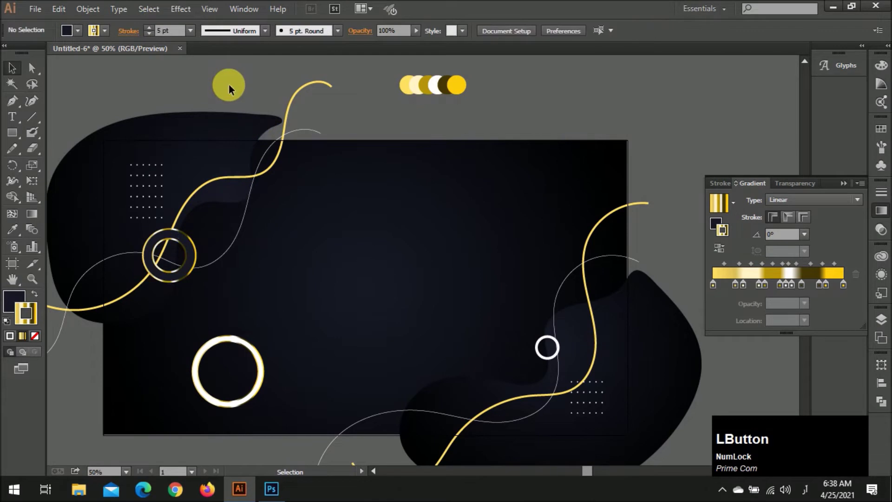
scroll(down, 3)
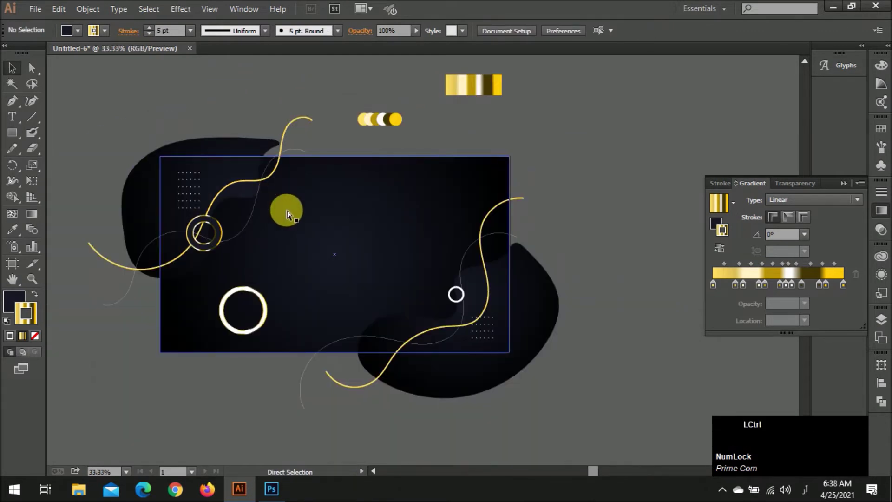
scroll(up, 3)
scroll(up, 3)
click(235, 240)
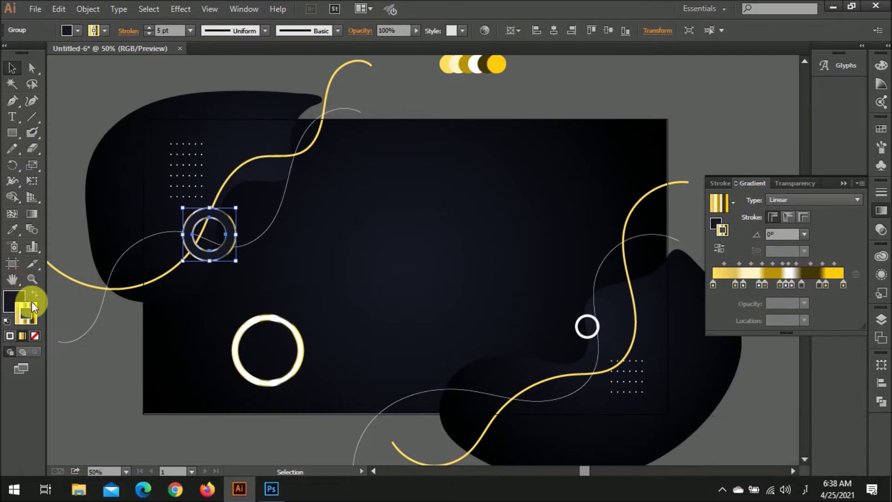
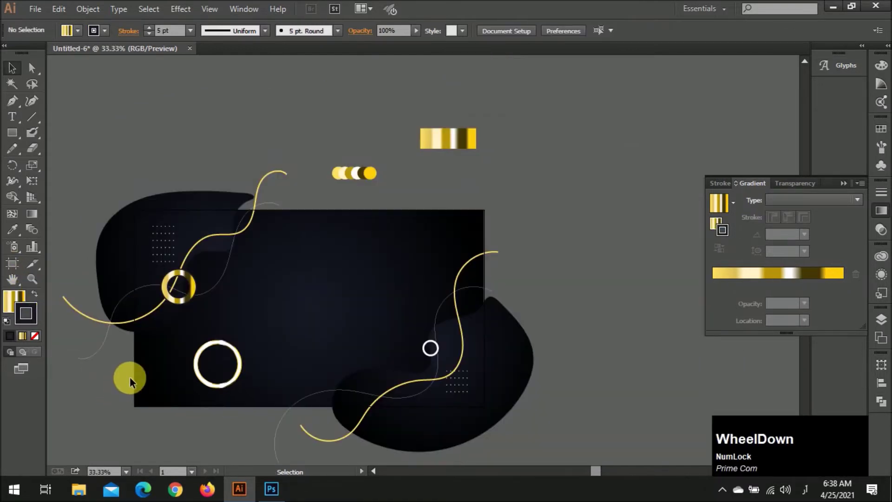
scroll(up, 3)
click(216, 287)
- Undo the stray edits, reapply the gold gradient and swap it onto the stroke with Shift+X
key(ctrl+z)
text(zzzzzz)
key(ctrl+z)
text(zz)
key(ctrl+z)
click(156, 36)
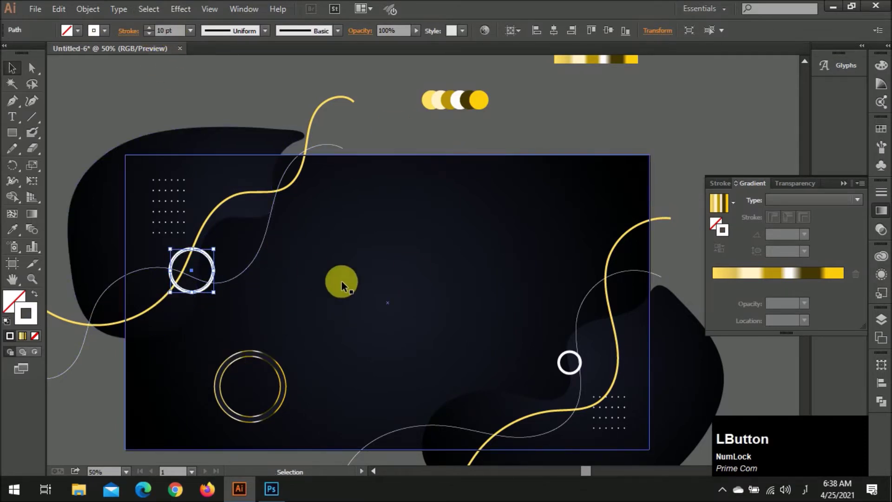
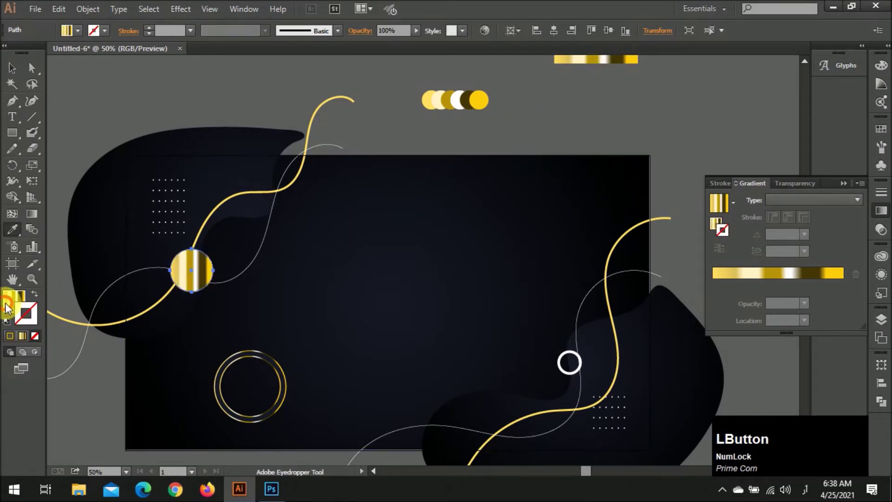
key(v)
click(156, 32)
scroll(down, 3)
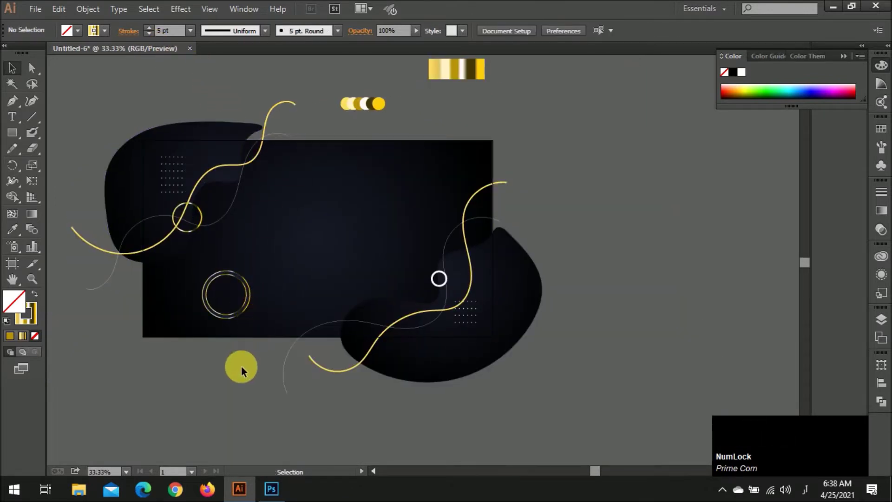
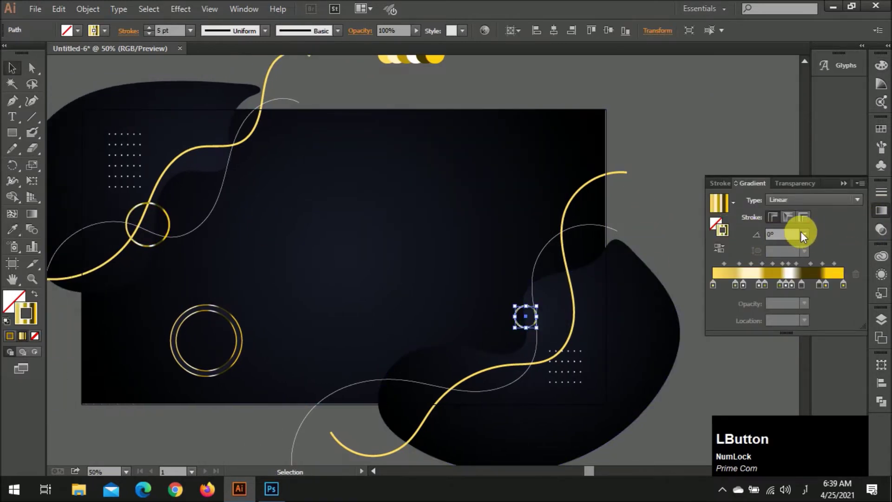
- Apply the gold linear gradient to the right ring's stroke and set its angle, matching the lower-left ring
scroll(up, 3)
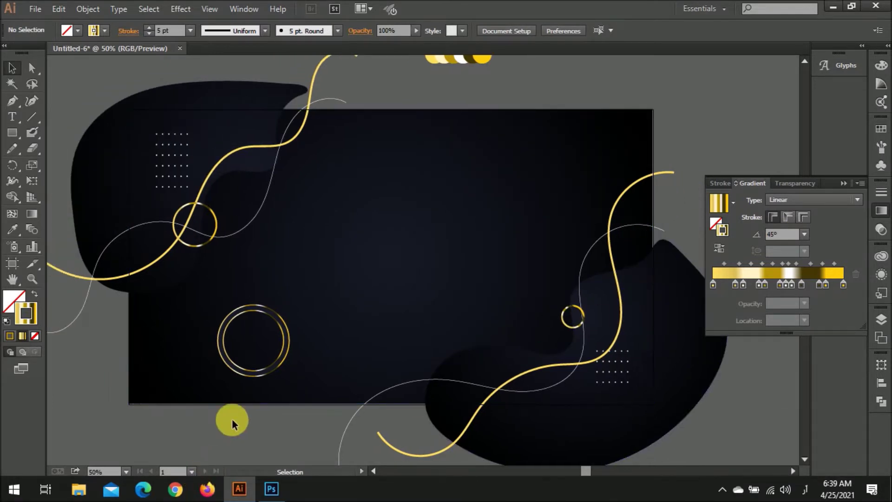
key(ctrl+Num_Lock)
click(273, 370)
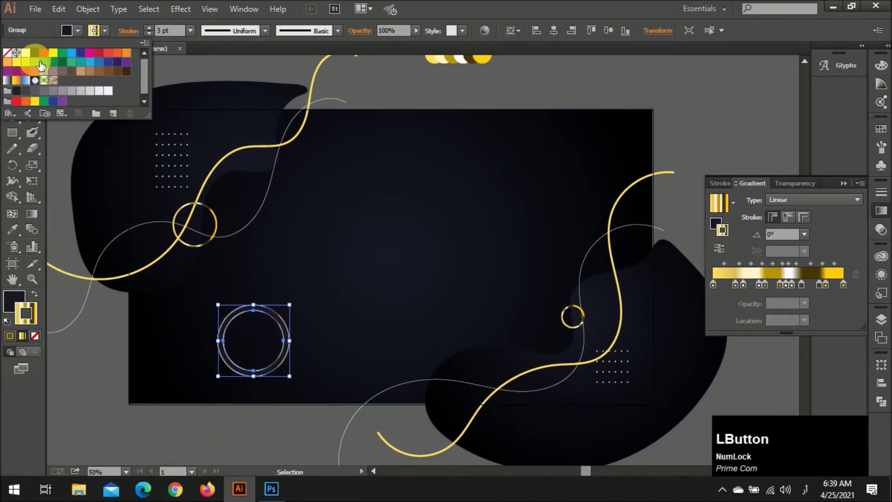
scroll(down, 3)
key(ctrl+z)
click(550, 102)
scroll(up, 3)
click(218, 347)
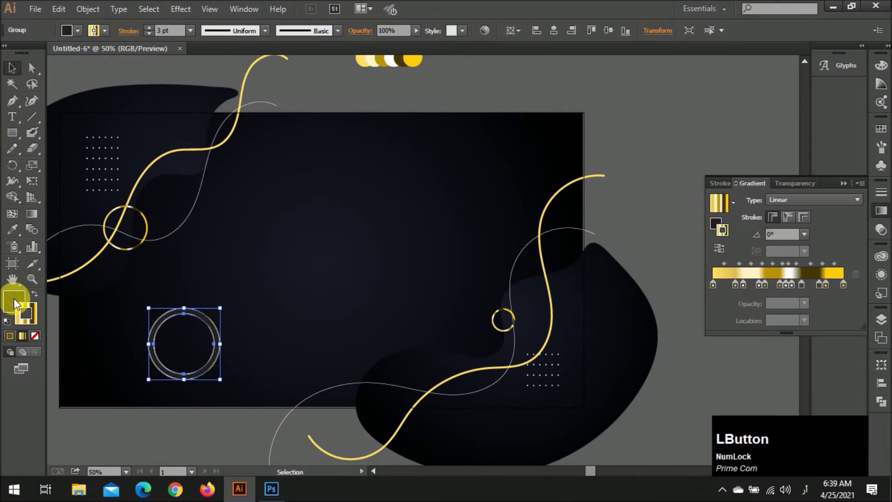
scroll(down, 3)
scroll(up, 3)
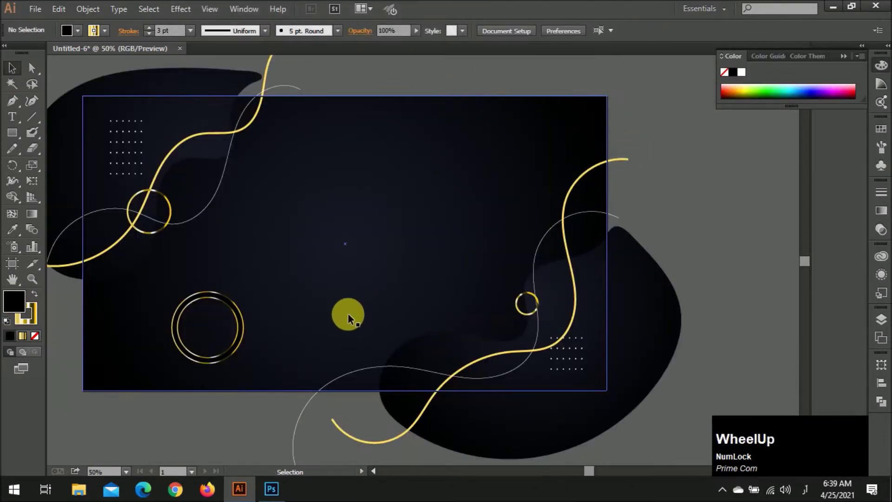
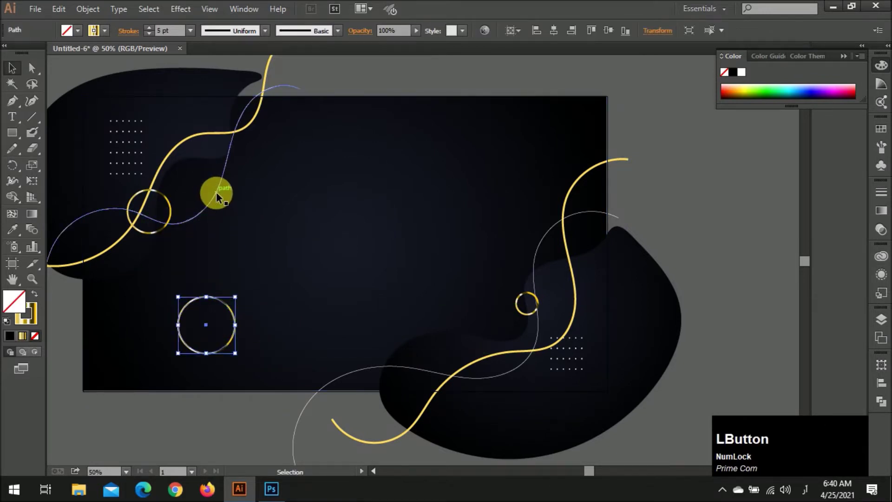
key(i)
click(218, 194)
key(v)
click(384, 80)
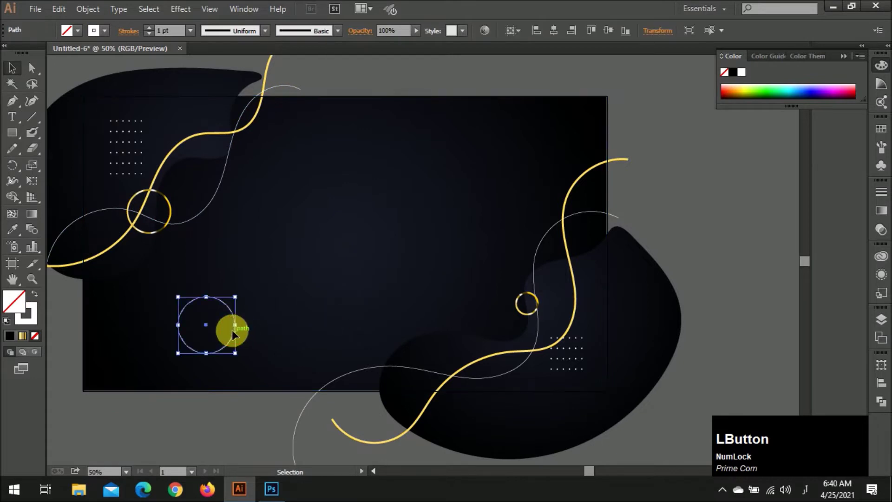
click(152, 29)
scroll(down, 3)
click(260, 265)
click(384, 74)
scroll(up, 3)
click(273, 312)
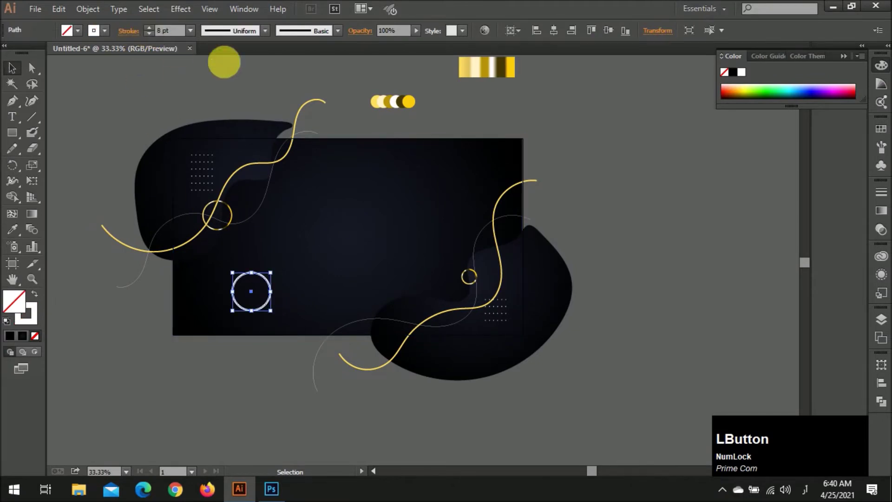
scroll(up, 3)
scroll(down, 3)
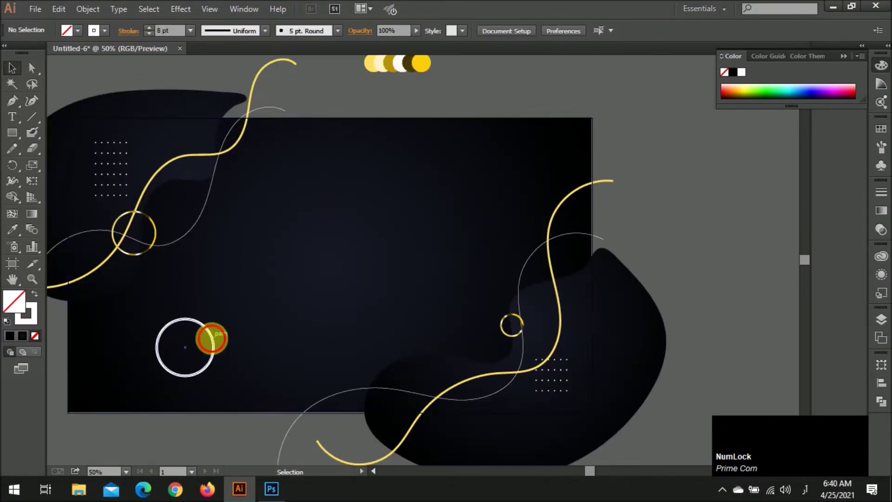
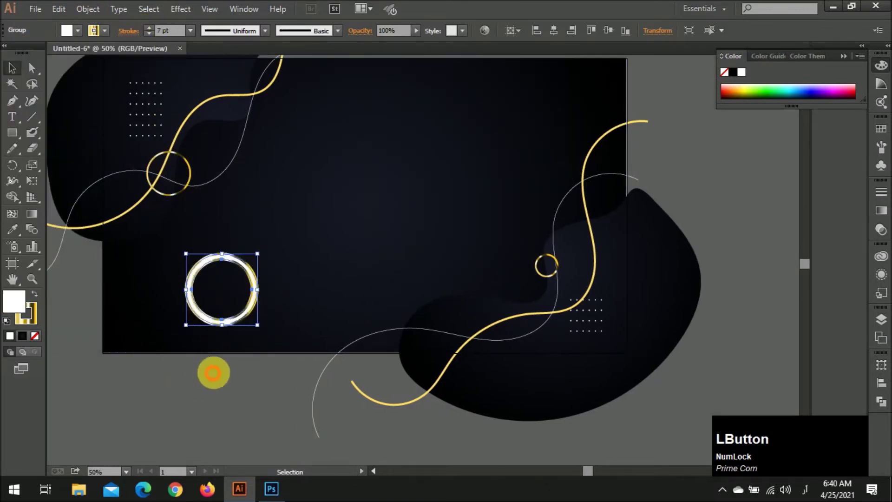
scroll(down, 3)
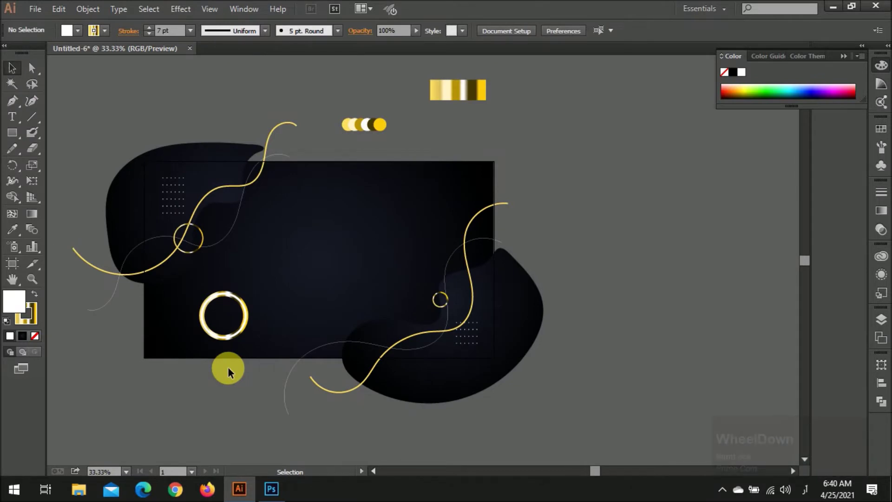
scroll(up, 3)
click(236, 352)
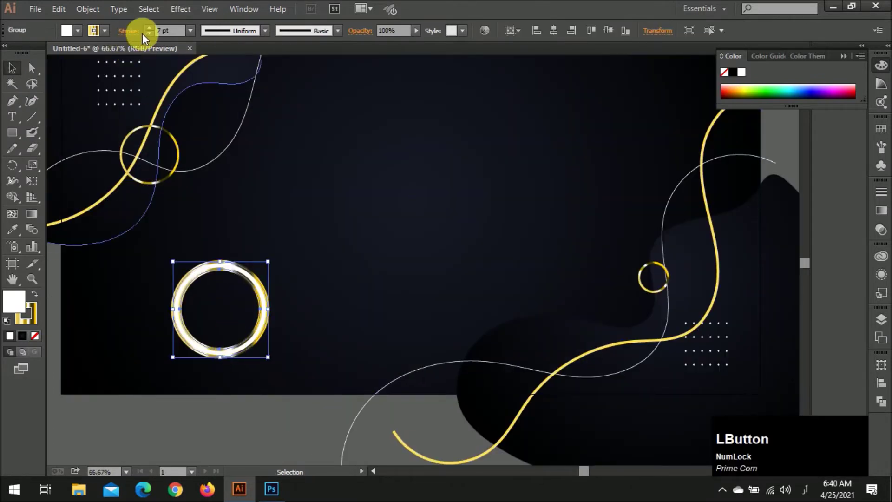
click(153, 37)
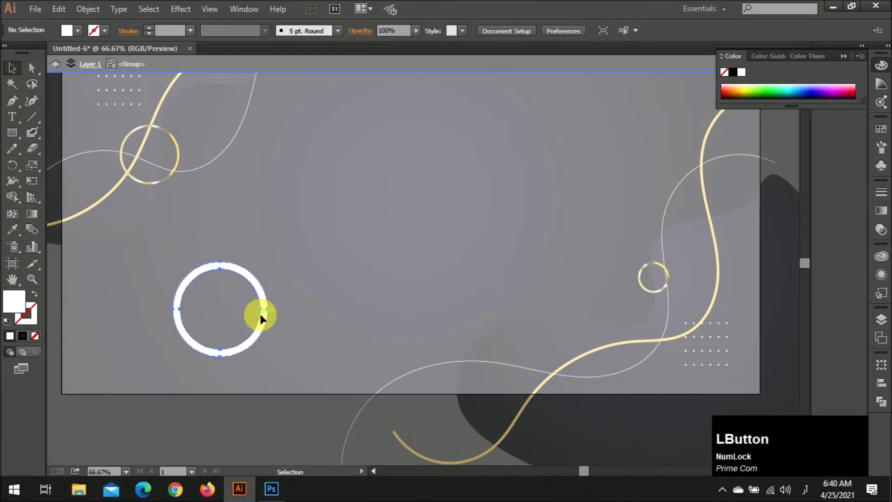
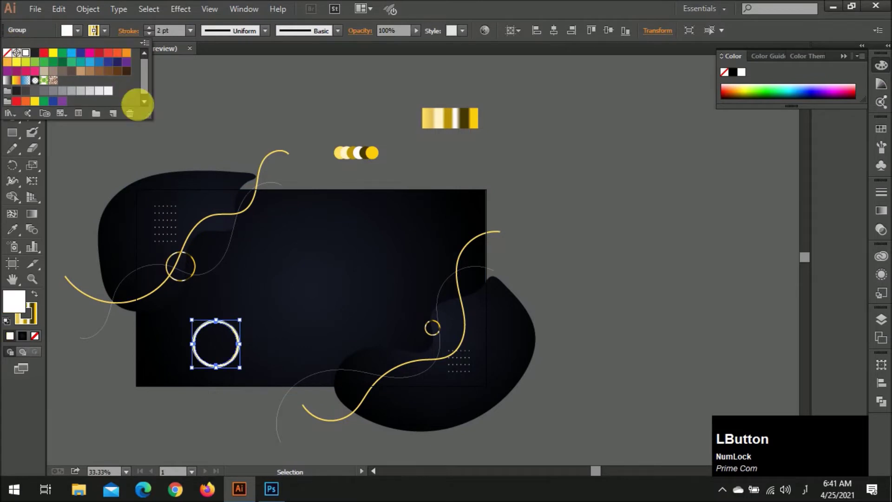
scroll(up, 3)
scroll(up, 3)
click(239, 289)
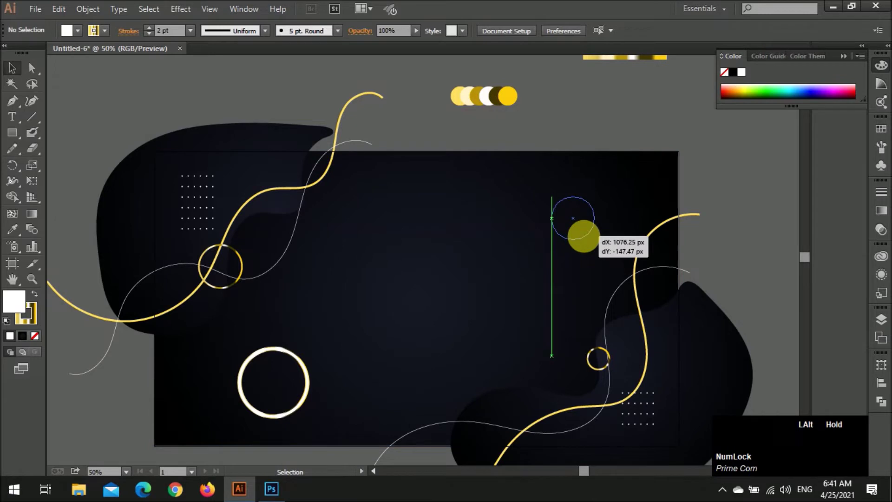
click(600, 242)
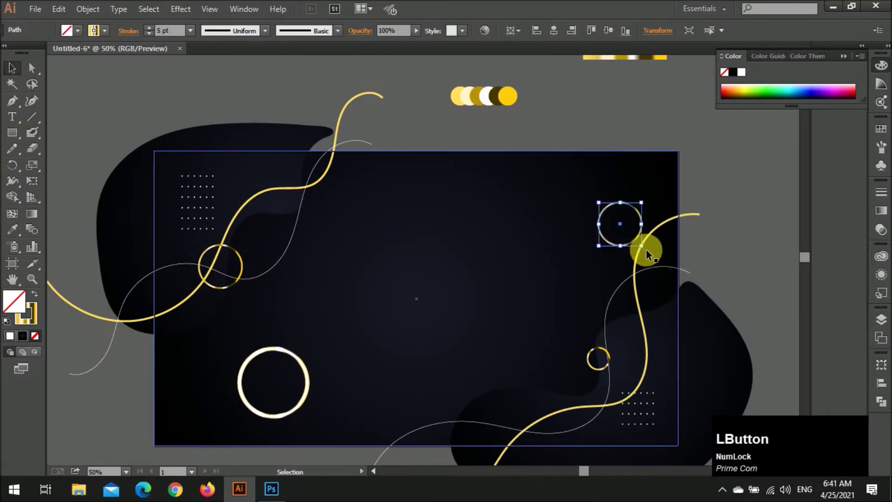
click(636, 287)
key(ctrl+z)
double_click(736, 237)
key(v)
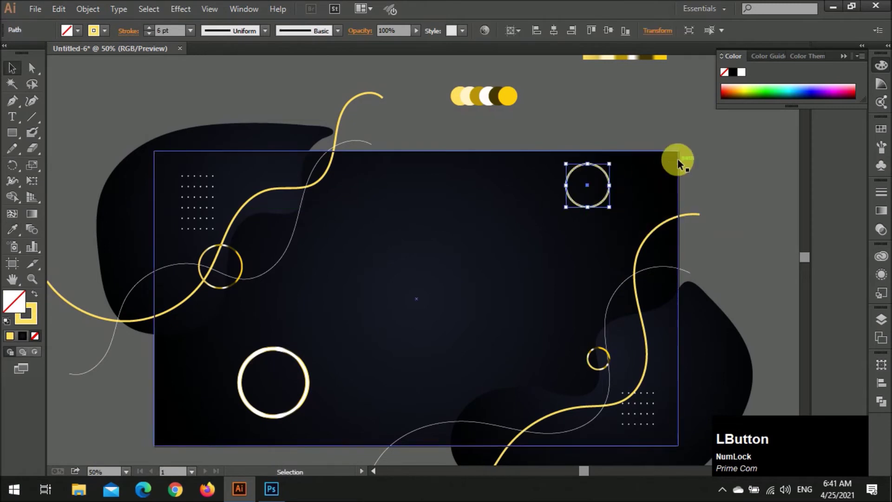
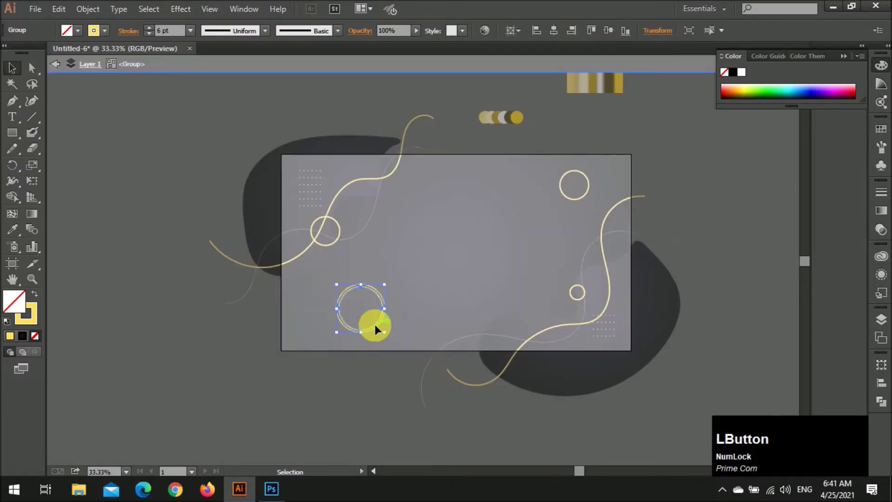
key(BackSpace)
key(ctrl+z)
click(377, 328)
key(BackSpace)
click(413, 311)
scroll(up, 3)
click(339, 262)
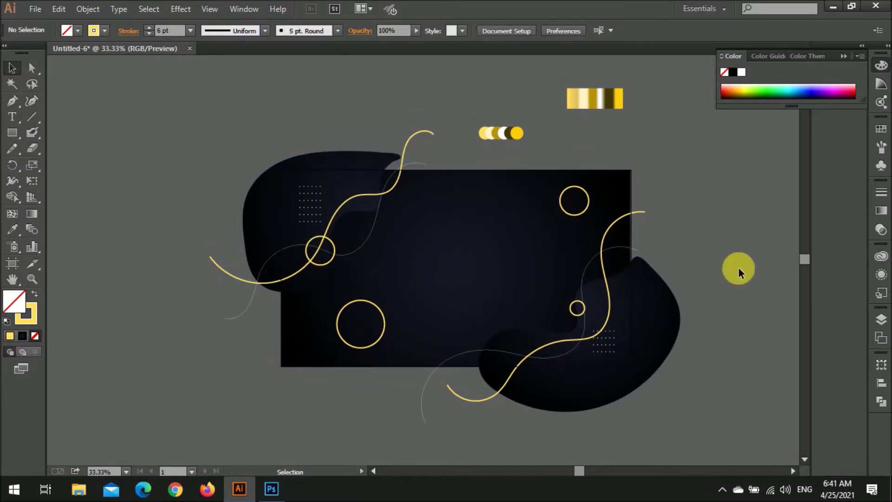
click(380, 342)
key(z)
click(383, 341)
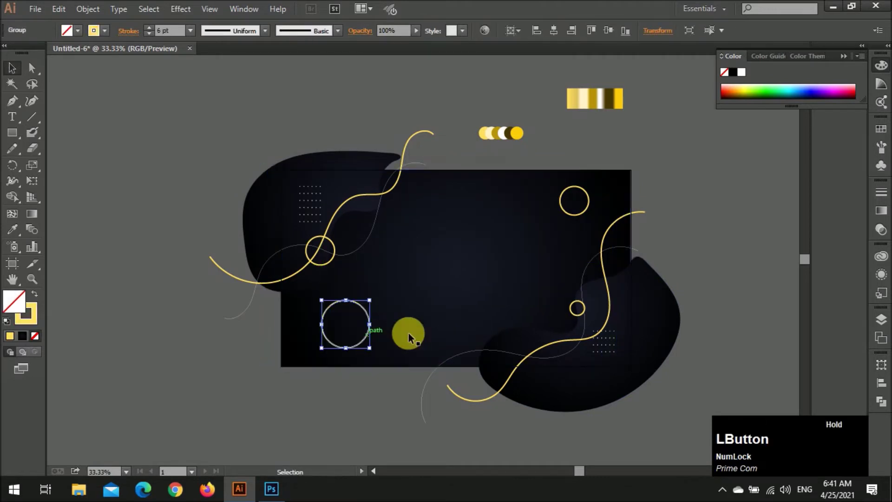
scroll(up, 3)
scroll(up, 3)
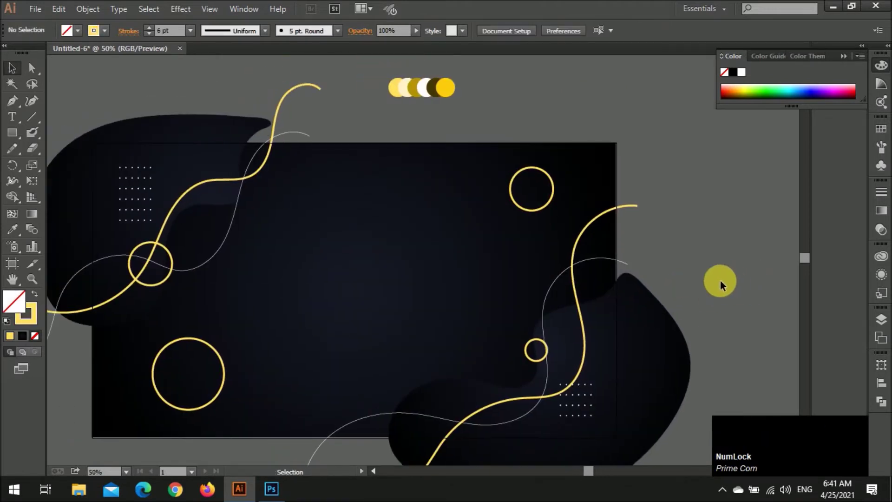
- Draw a small circle right of the artboard and sample the white dotted stroke onto it
scroll(down, 3)
scroll(down, 3)
scroll(up, 3)
scroll(down, 3)
key(l)
click(614, 217)
key(v)
click(638, 241)
key(i)
click(219, 247)
key(v)
click(596, 259)
scroll(up, 3)
- In the Transform effect, set horizontal and vertical scale to 105% and preview it
click(587, 229)
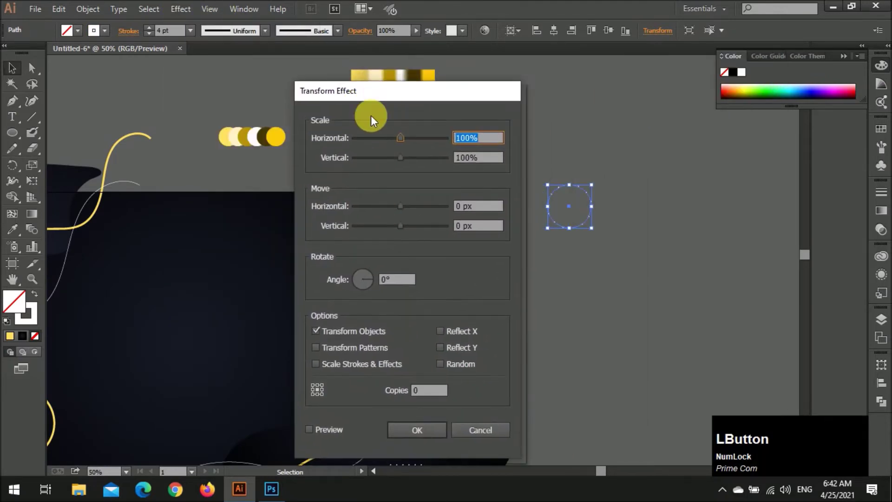
key(KP_1)
key(KP_0)
key(Tab)
key(KP_0)
key(BackSpace)
key(KP_1)
key(KP_0)
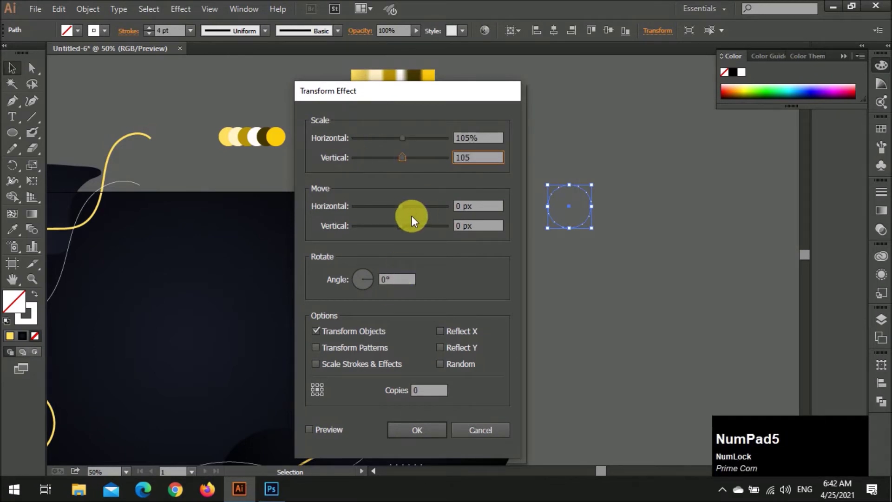
click(330, 433)
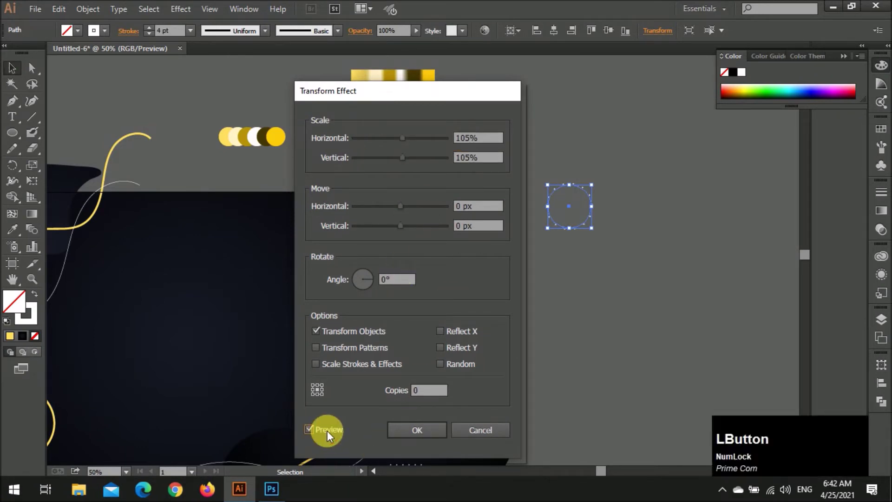
- Try a number of repeated concentric copies in the preview, then cancel the effect
scroll(up, 3)
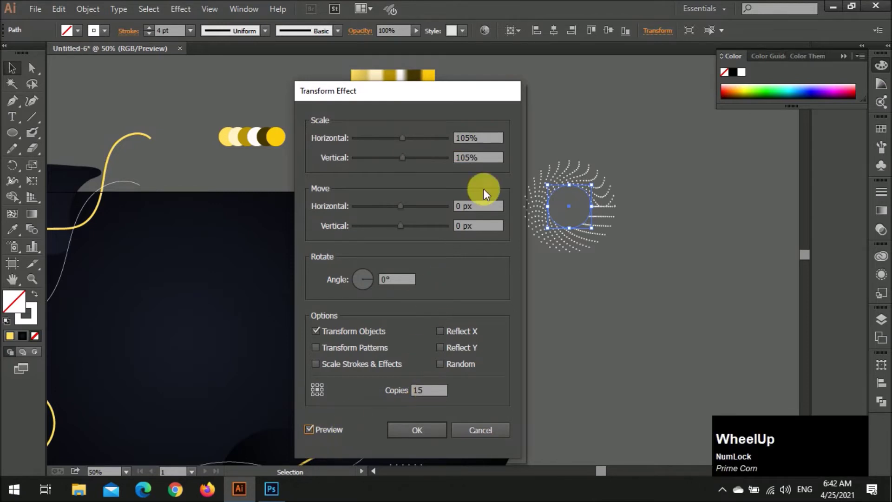
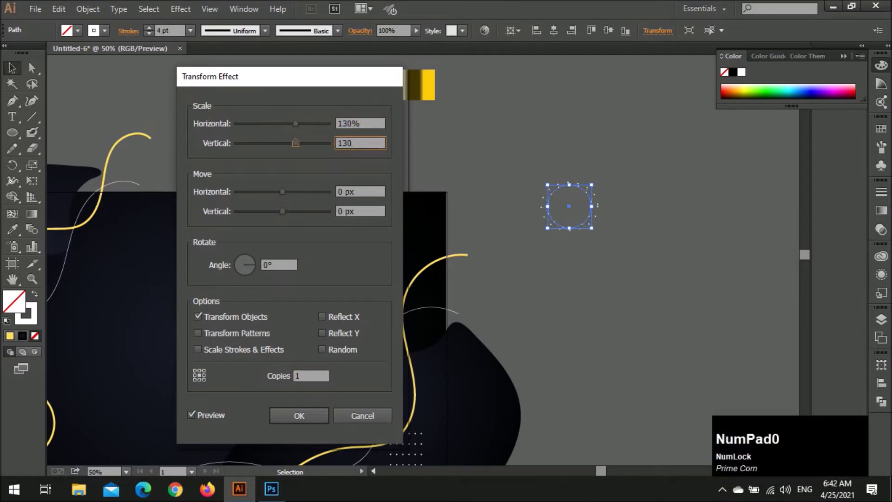
scroll(up, 3)
click(372, 122)
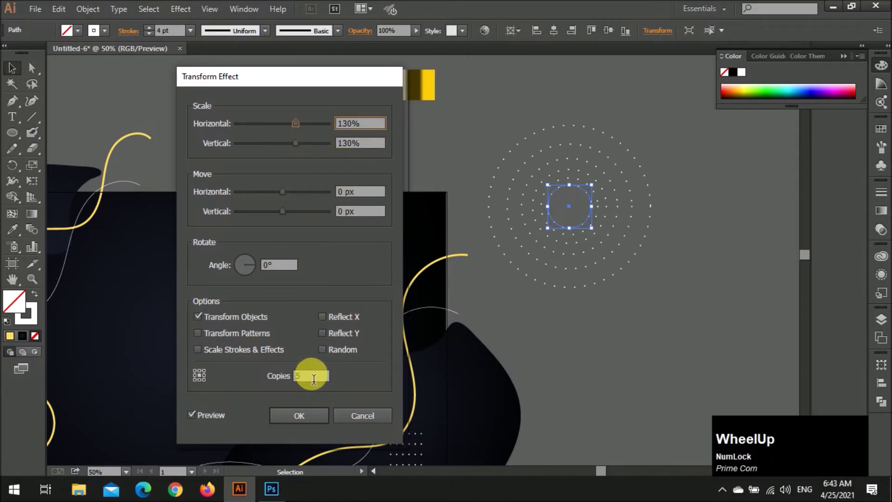
scroll(up, 3)
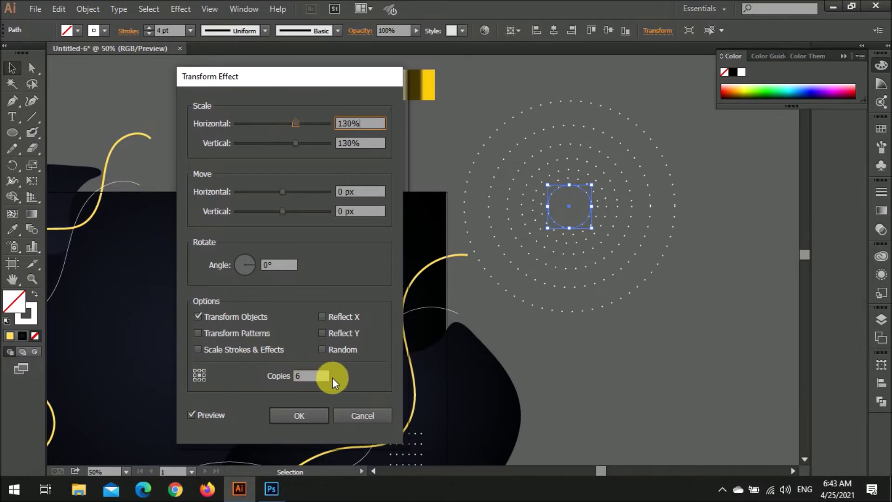
click(261, 351)
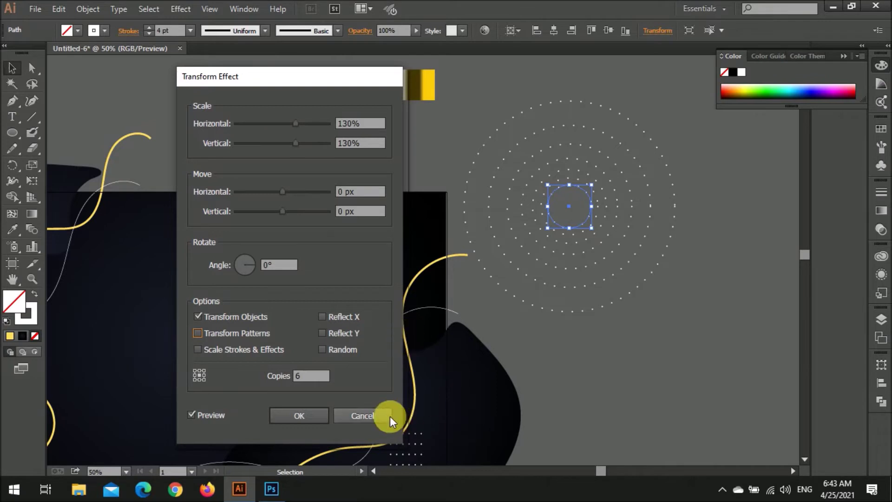
click(351, 351)
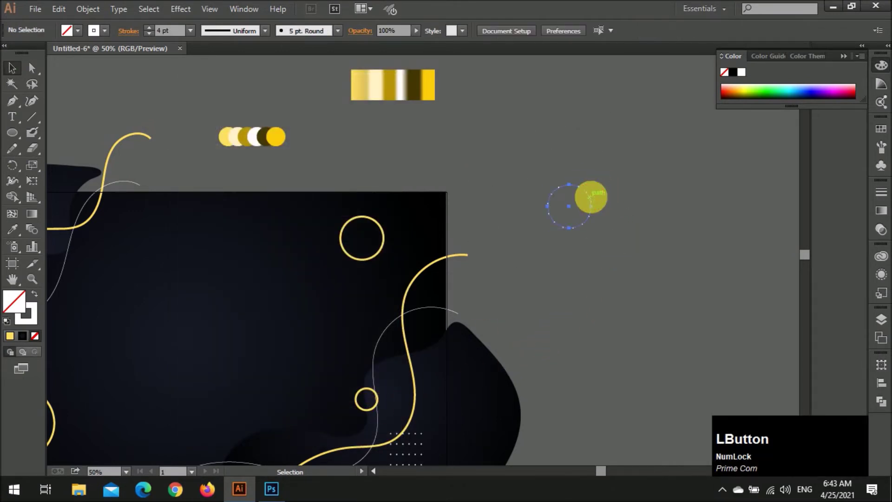
- Apply Object > Path > Offset Path at 30 px to add an outer dotted ring
click(79, 10)
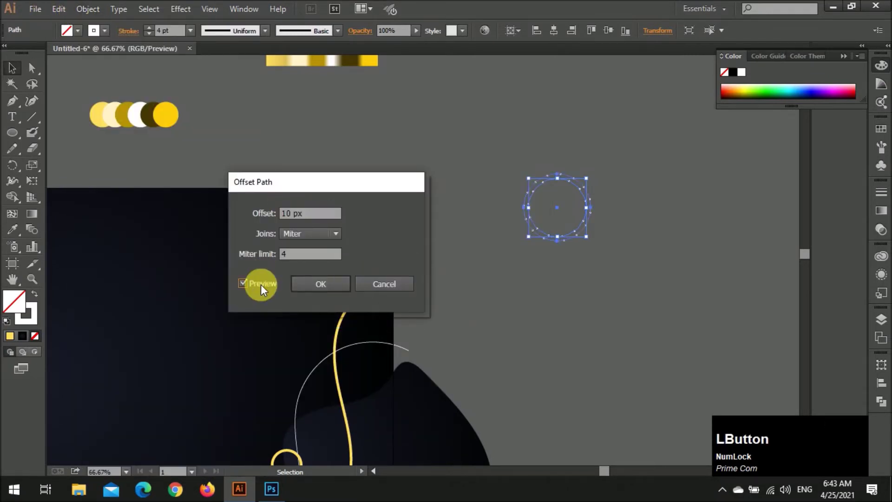
key(KP_3)
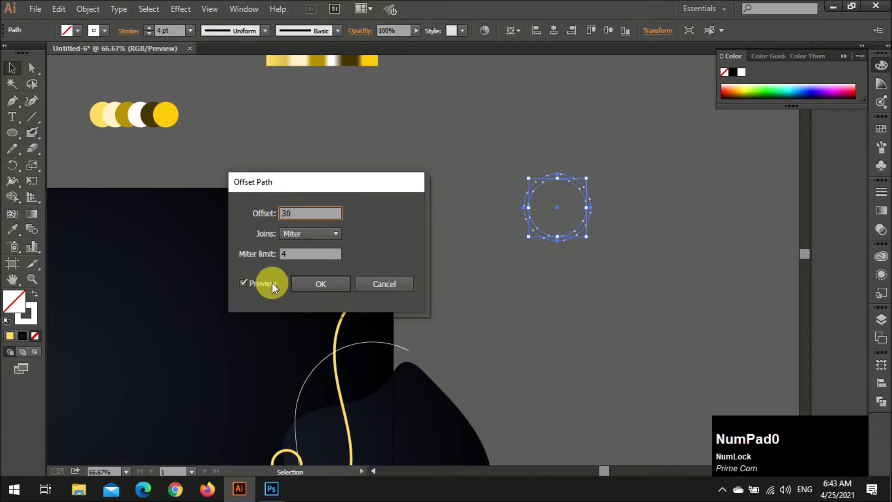
click(276, 285)
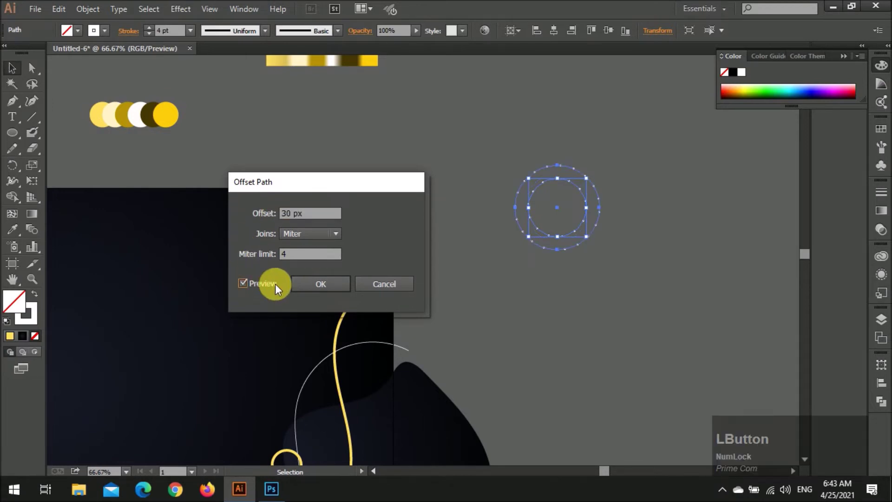
click(328, 284)
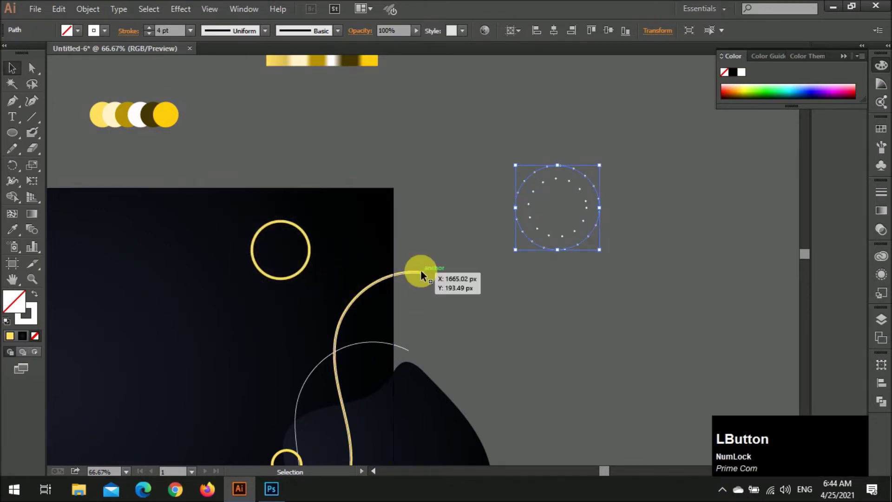
- Repeat Offset Path many times via menu shortcuts to build a large disc of concentric dot rings
key(o)
text(op)
key(Return)
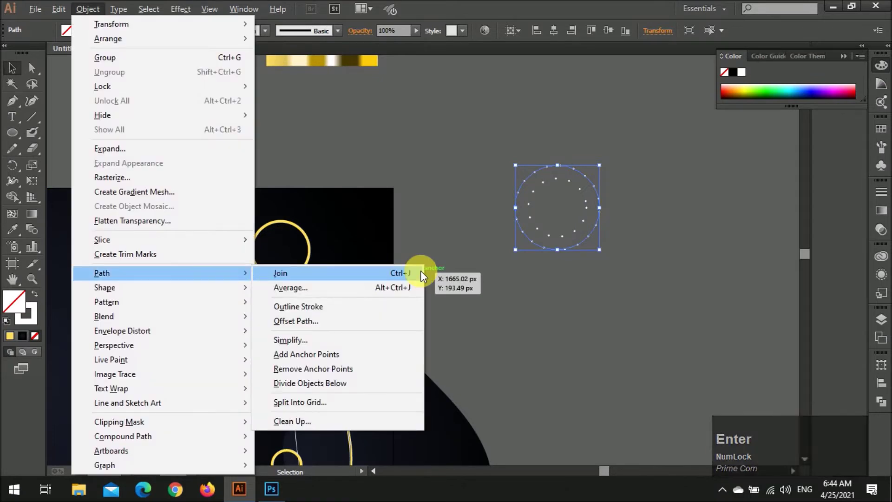
key(o)
key(Return)
text(pop)
key(Return)
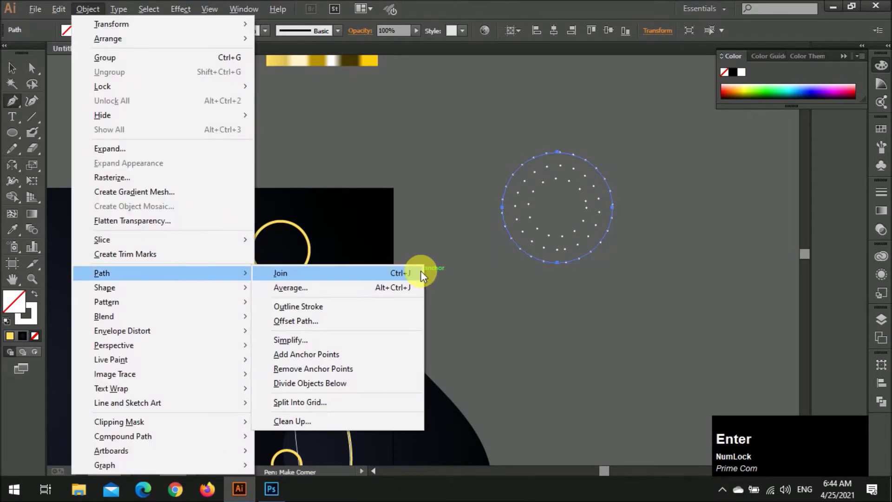
key(o)
key(Return)
text(op)
key(Return)
key(o)
key(Return)
key(o)
key(p)
key(Return)
key(p)
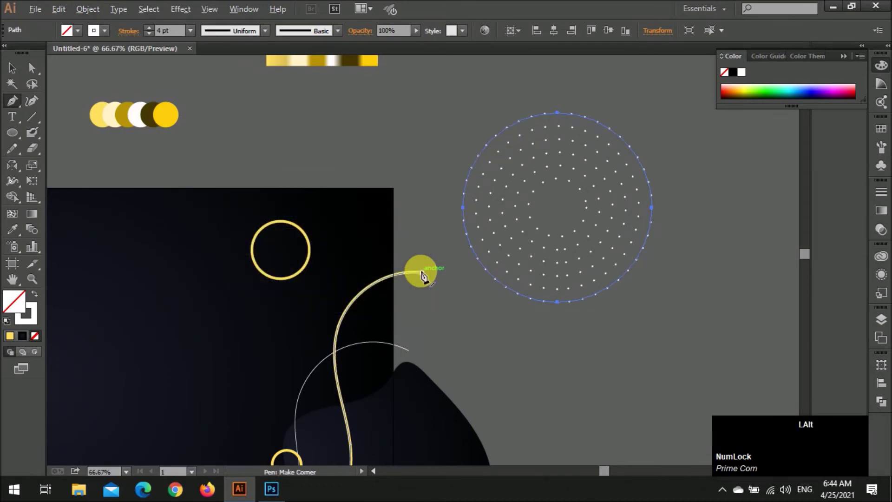
key(Return)
key(o)
key(Return)
key(alt+o)
text(op)
key(Return)
key(o)
key(Return)
key(alt+o)
text(op)
key(Return)
key(o)
key(Return)
text(op)
key(Return)
key(Return)
text(o)
key(Return)
text(o)
key(Return)
text(op)
key(Return)
text(o)
key(Return)
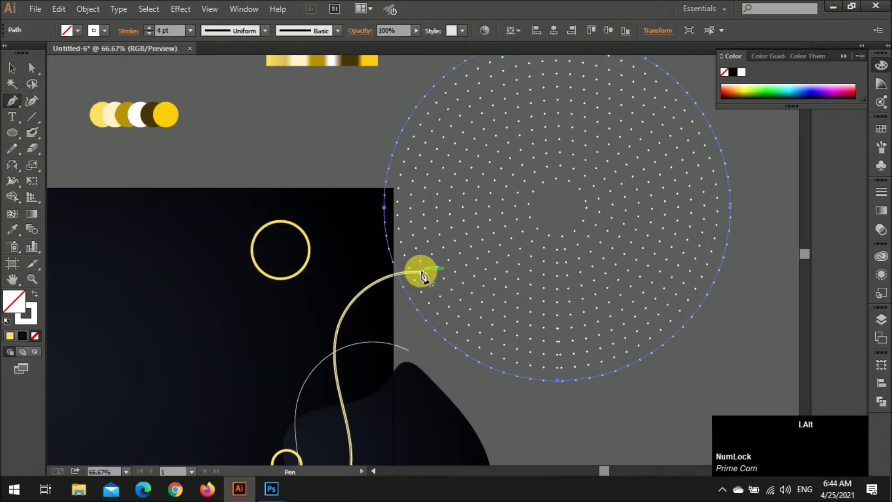
text(op)
key(Return)
key(o)
key(Return)
text(op)
key(Return)
key(o)
key(Return)
- Select all the concentric dot rings and group them into one disc
key(v)
scroll(down, 3)
click(640, 211)
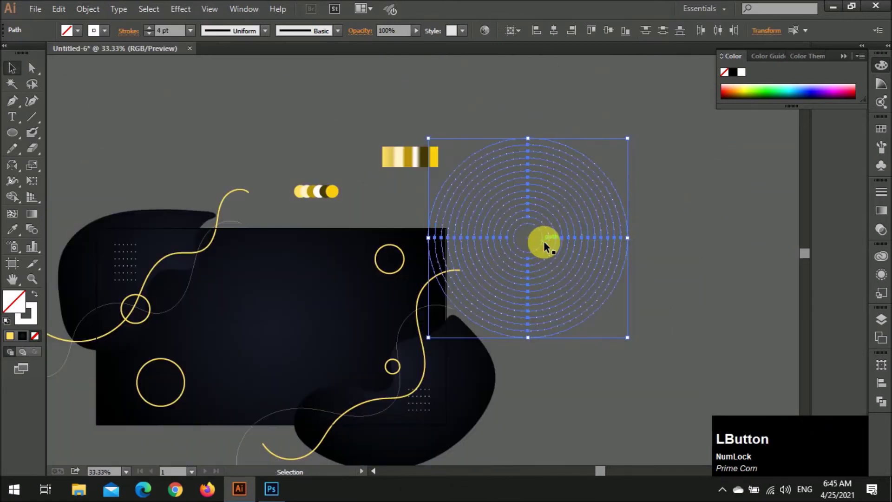
key(ctrl+z)
click(683, 232)
key(ctrl+g)
click(542, 243)
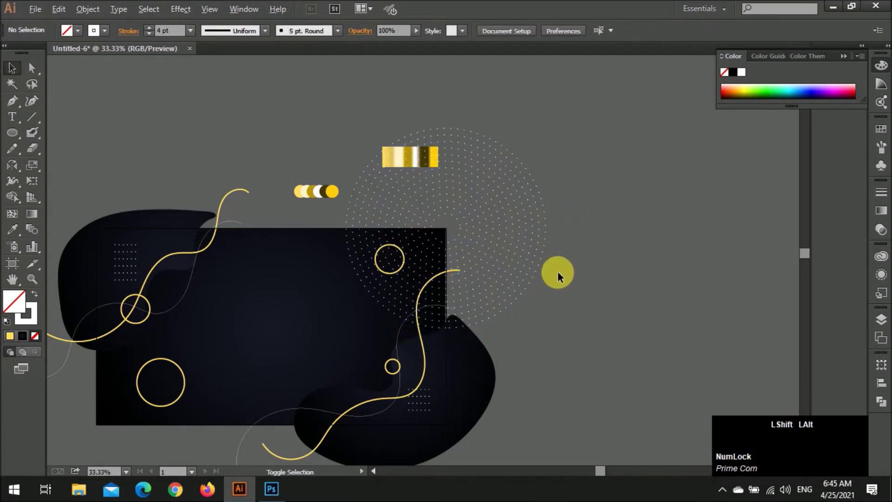
- Drag the dot disc onto the artboard's top-right corner and zoom in on it
scroll(up, 3)
click(567, 245)
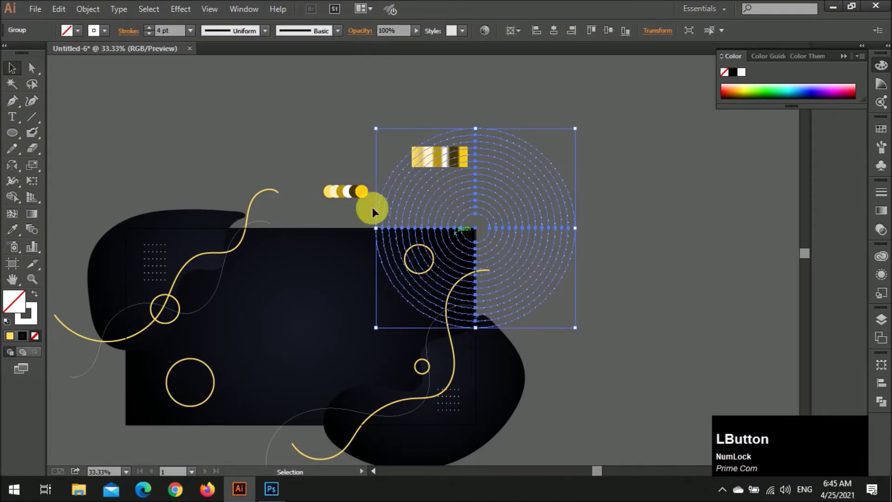
scroll(down, 3)
key(ctrl+z)
click(264, 142)
scroll(up, 3)
key(ctrl+z)
click(288, 151)
key(alt+Num_Lock)
scroll(up, 3)
click(563, 262)
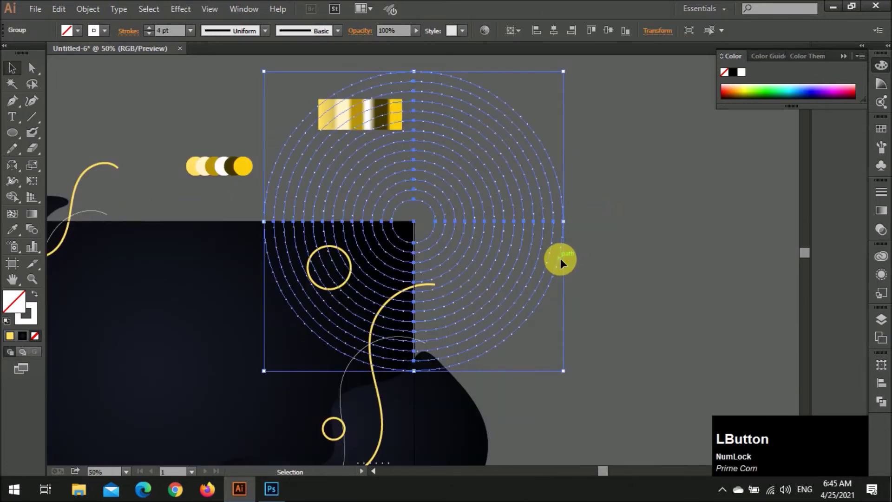
- Apply Edit Colors > Blend Front to Back to the rings, exit isolation mode and reselect the disc
click(563, 262)
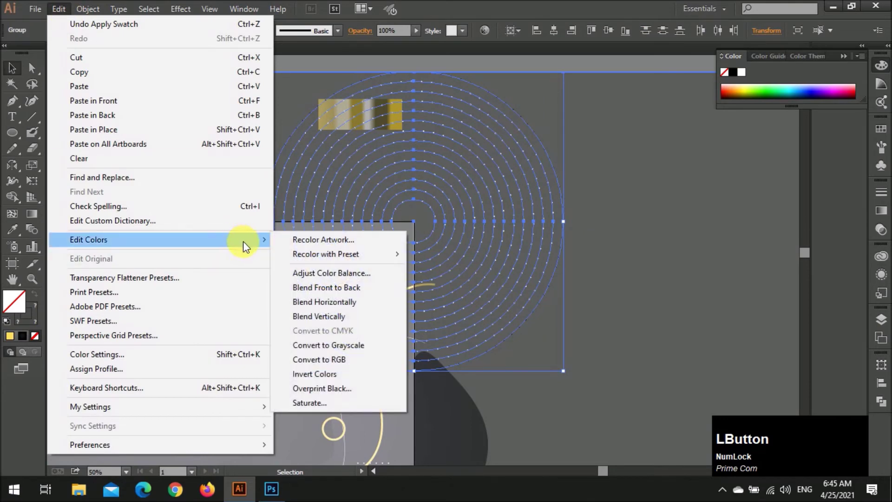
click(364, 294)
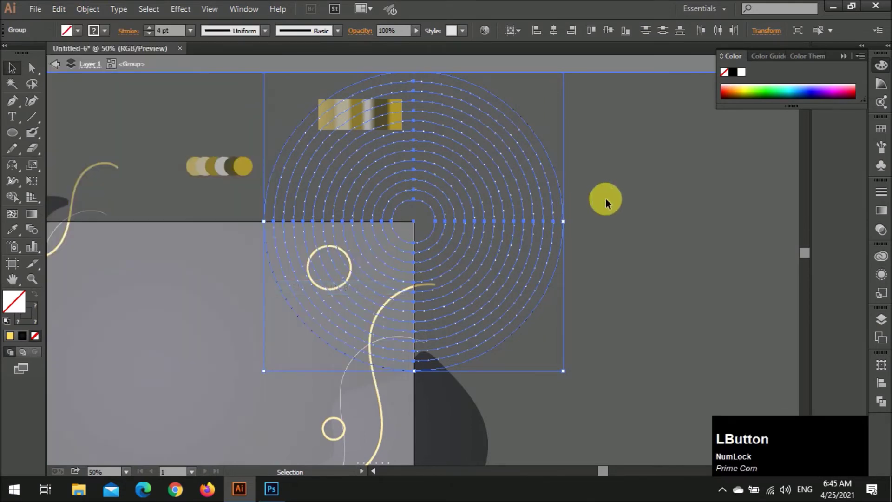
right_click(553, 217)
click(593, 299)
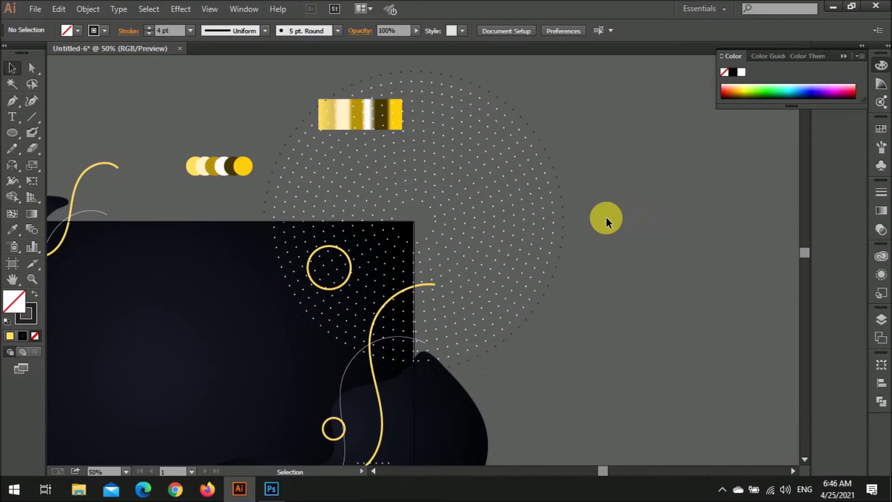
click(559, 216)
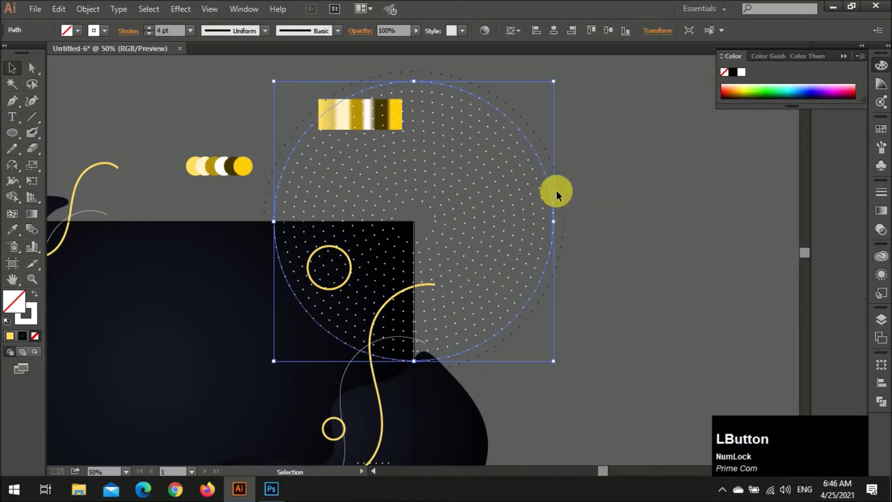
click(556, 179)
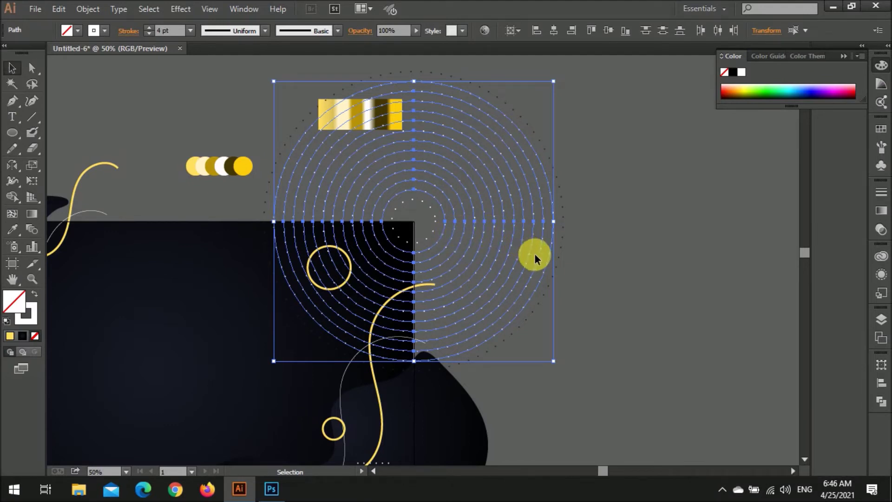
- Delete the middle rings, blend the outer and inner dotted rings, and isolate the outer circle
key(BackSpace)
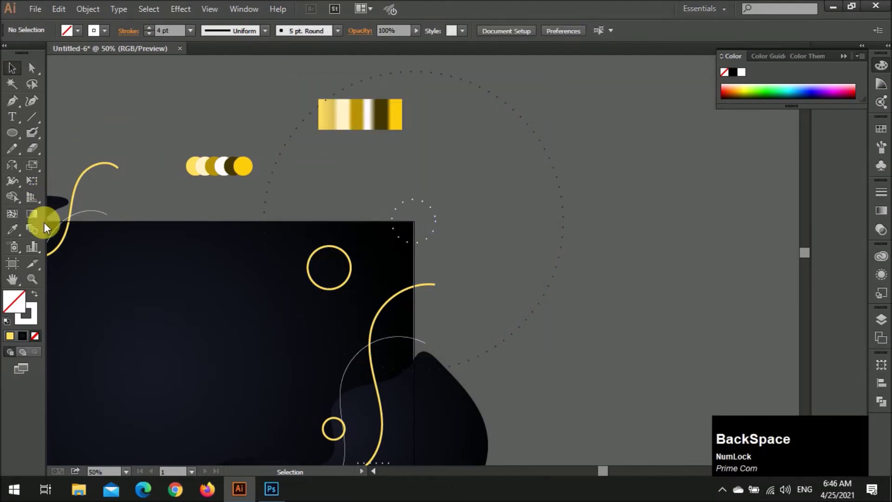
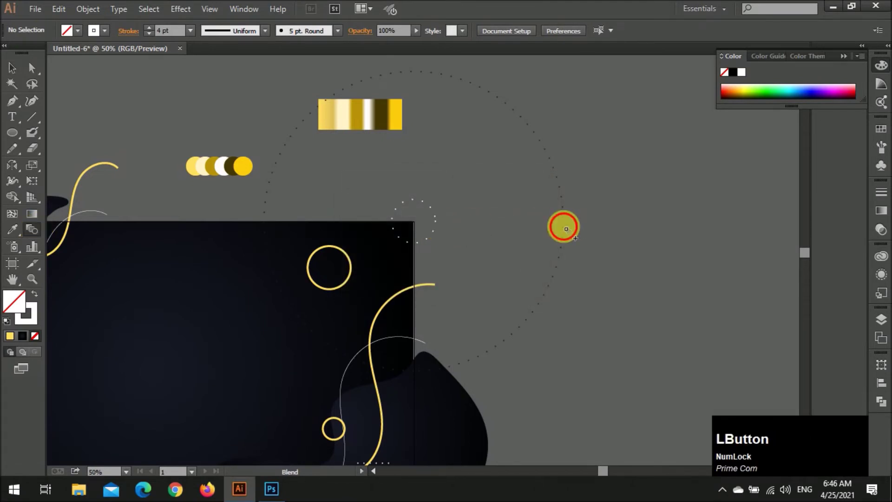
key(v)
click(622, 231)
scroll(down, 3)
click(551, 242)
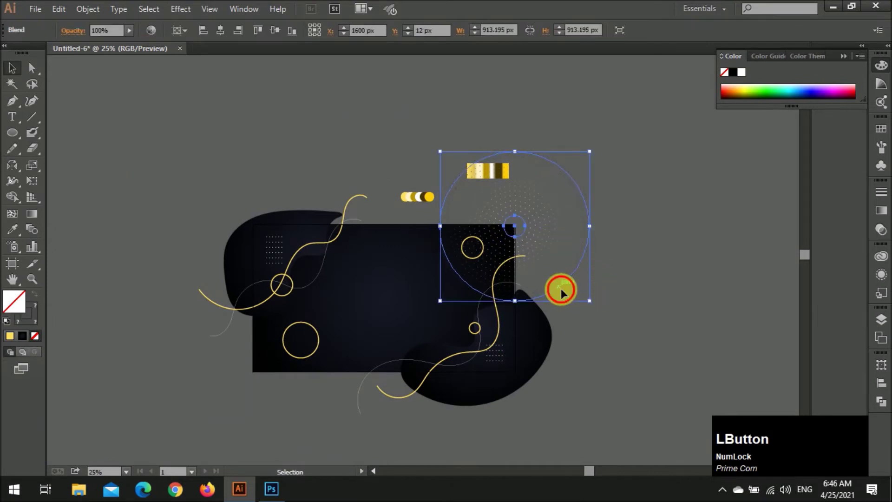
click(590, 304)
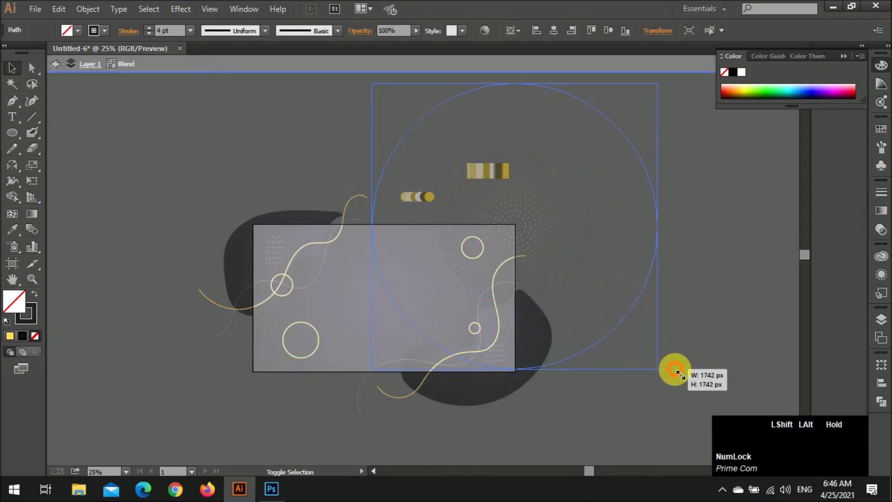
scroll(up, 3)
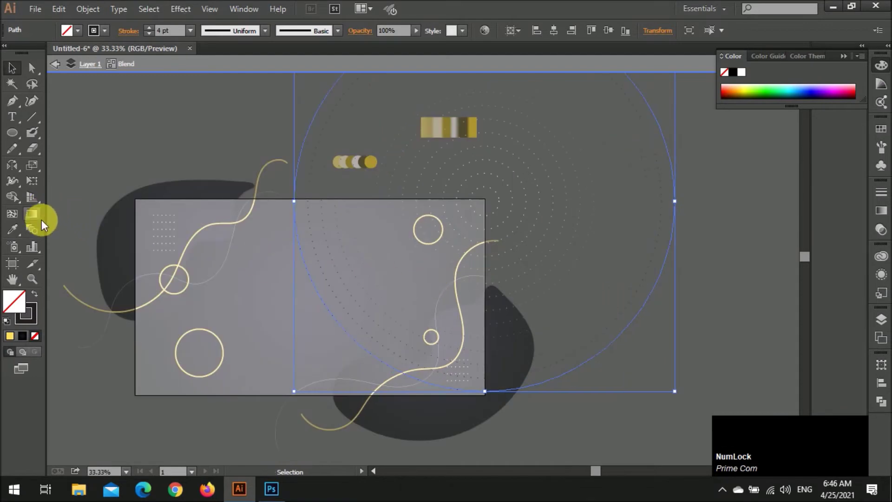
- Adjust the blend options value and send the enlarged ring pattern to the back
click(38, 233)
key(KP_2)
key(Return)
key(v)
click(699, 271)
key(ctrl+shift+[)
text([])
click(715, 267)
- Alt-drag a copy of the dotted ring pattern to the background's lower left
scroll(down, 3)
scroll(up, 3)
click(670, 189)
click(747, 201)
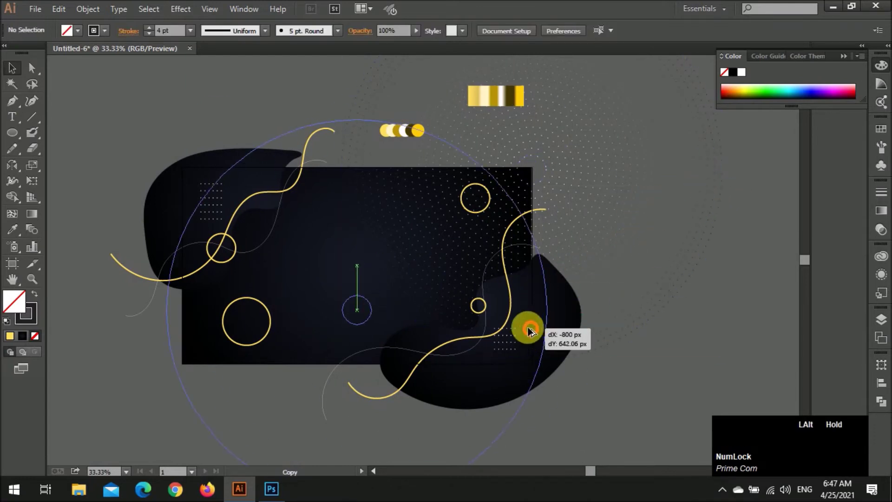
- Select the copied lower-left ring and sample the gold colour onto it, undoing a misstep
scroll(down, 3)
click(328, 416)
click(426, 179)
click(258, 351)
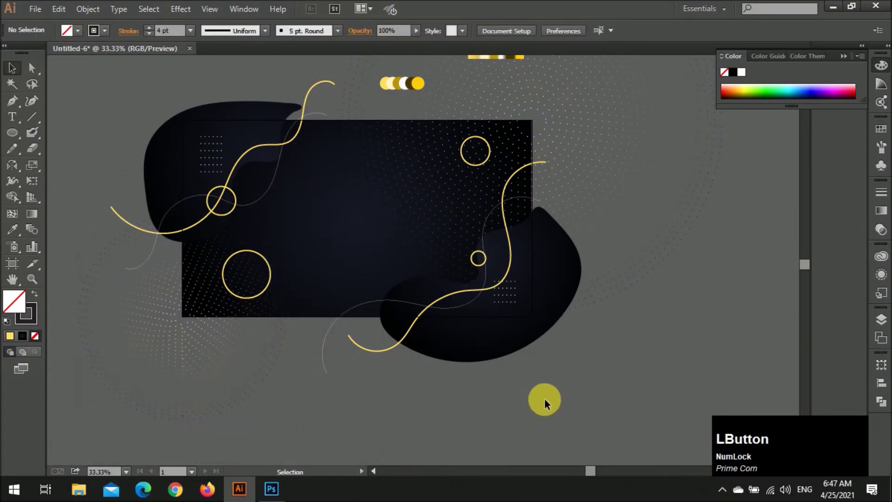
click(253, 370)
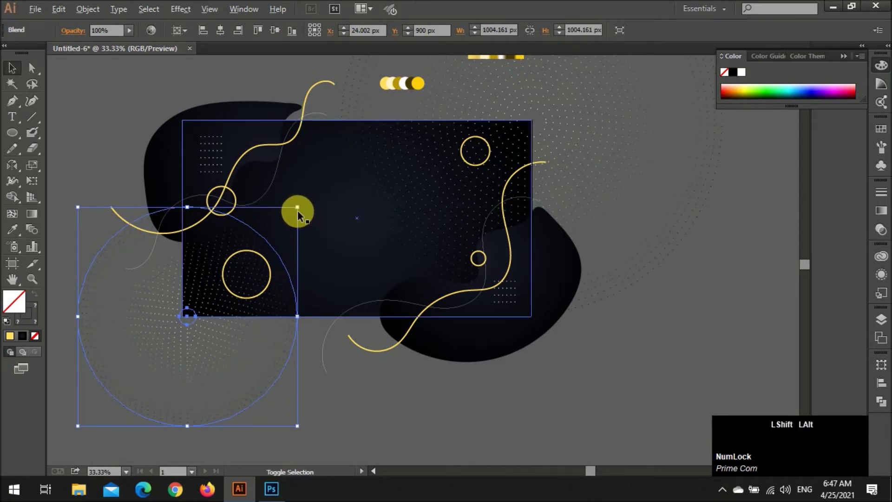
click(299, 210)
key(ctrl+z)
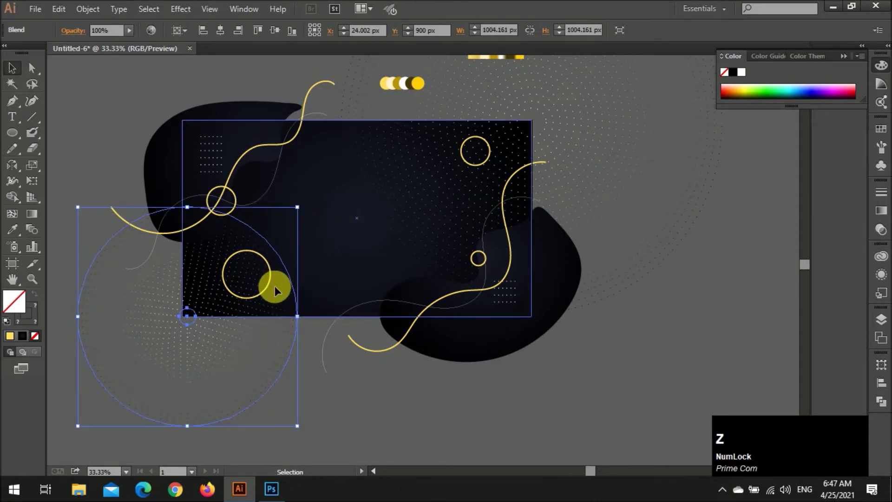
- Set the copy's blend steps, then select its inner circle for the gold dots
click(34, 232)
key(KP_1)
key(KP_Enter)
key(v)
click(705, 257)
scroll(up, 3)
click(190, 343)
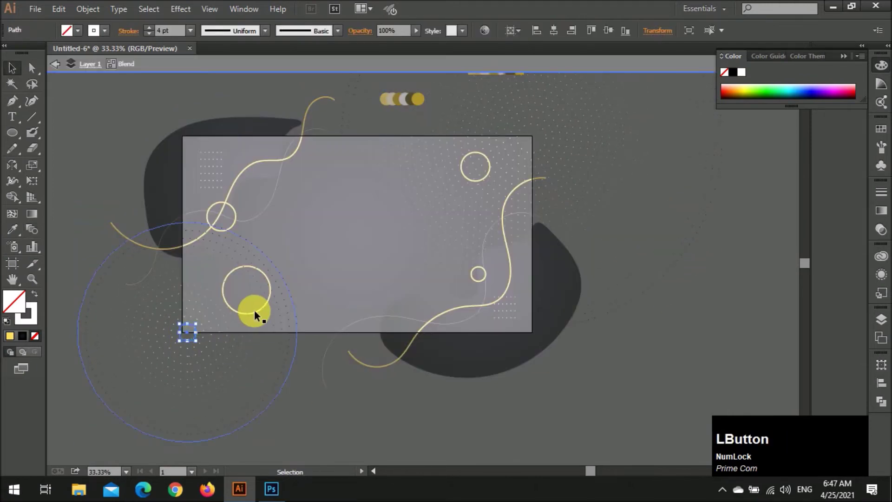
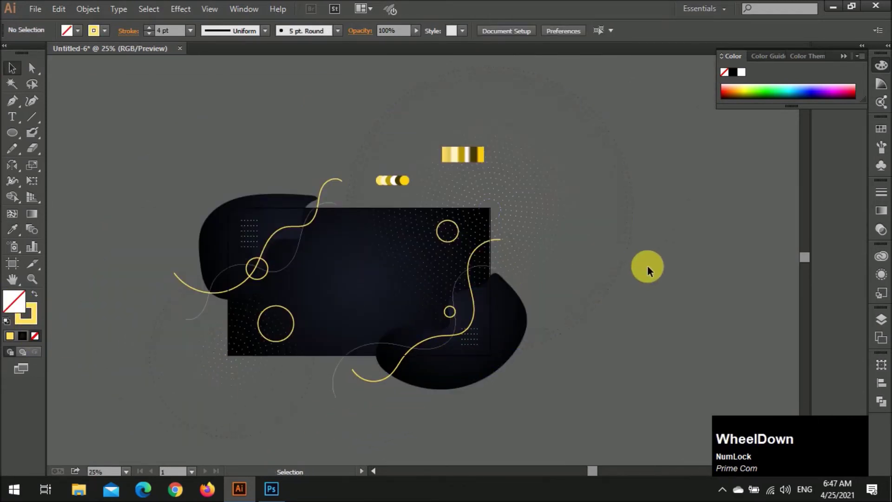
- Drag the small gold ring from the left wave crossing up near the rectangle's top-left dot grid
click(657, 248)
scroll(up, 3)
scroll(up, 3)
click(218, 266)
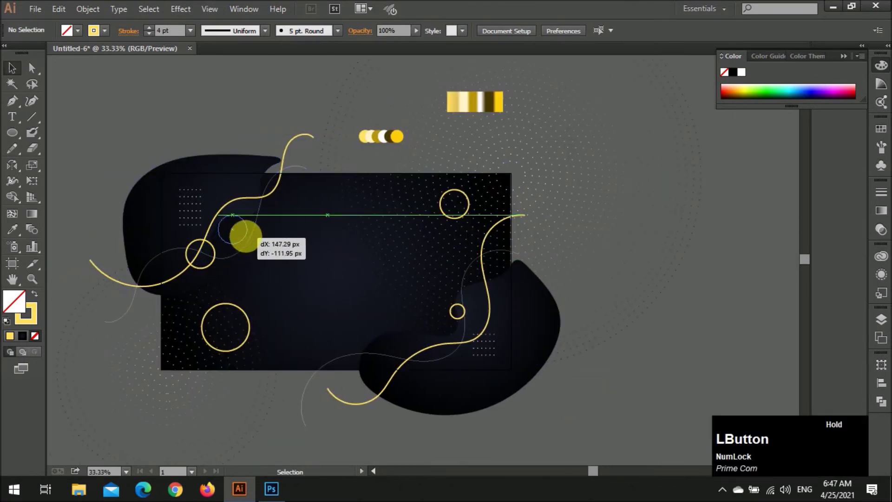
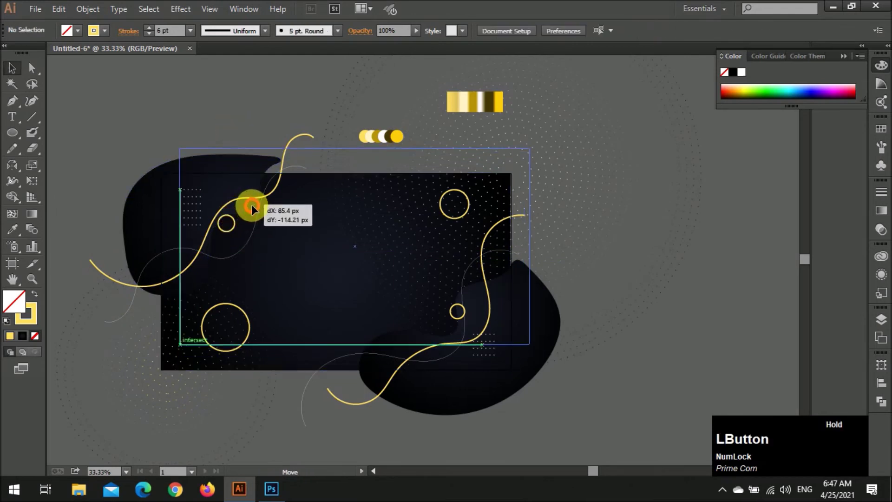
key(z)
click(238, 227)
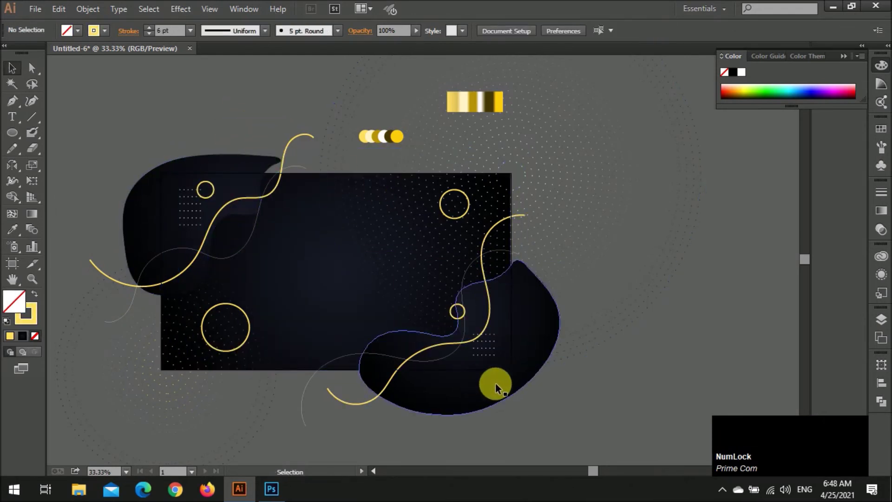
key(ctrl+Num_Lock)
scroll(down, 3)
- Draw a gold-outlined triangle below the artwork using a three-sided polygon
click(17, 138)
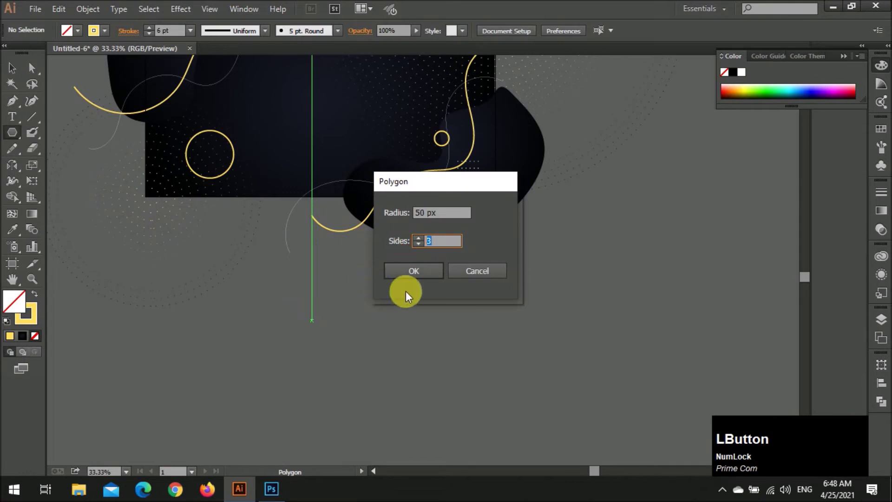
key(v)
click(324, 330)
click(386, 351)
scroll(up, 3)
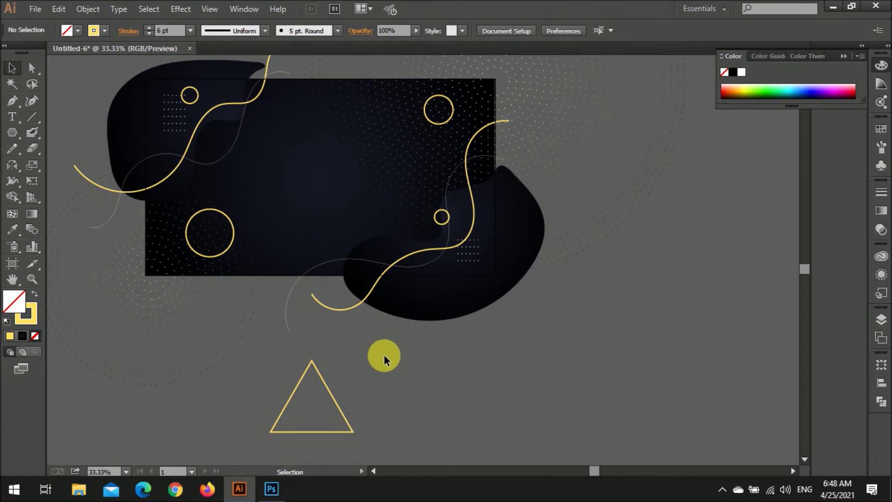
- Zoom to the new triangle and bring up the shape tools for the square and circle
key(shift+alt+Num_Lock)
scroll(up, 3)
scroll(down, 3)
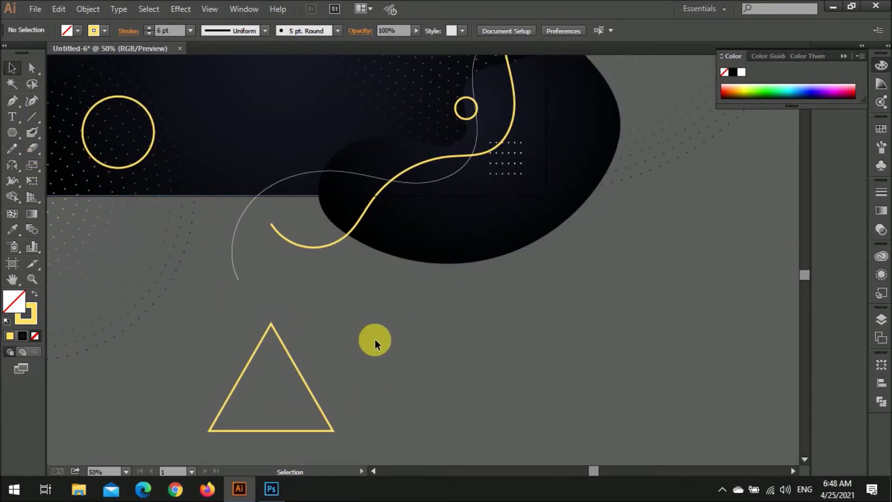
key(m)
click(14, 137)
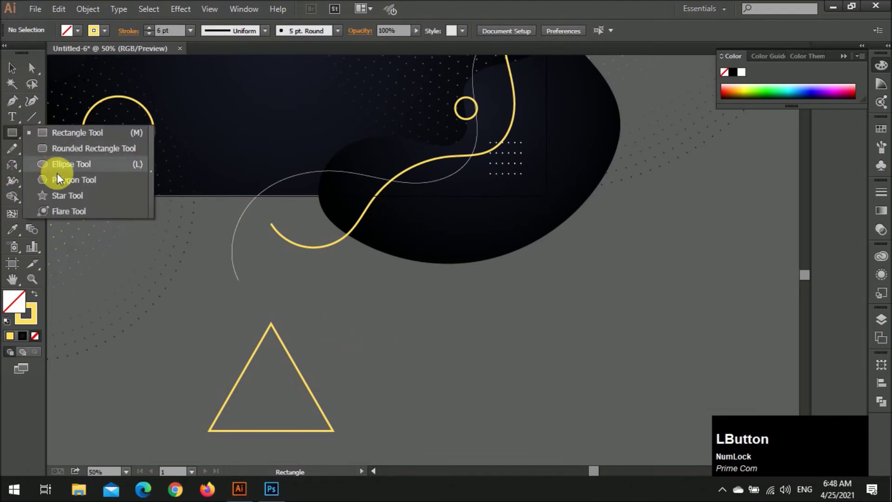
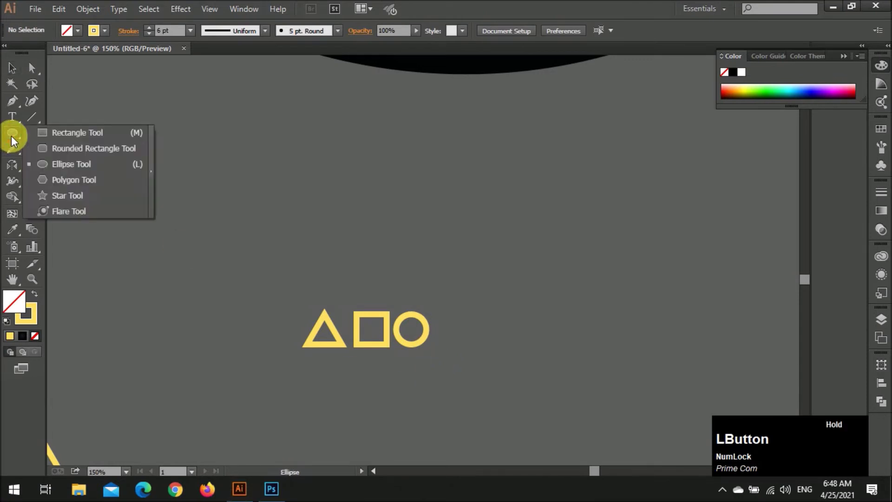
- Select the triangle with the small shapes and fill it with tiny speckled gold fragments
key(v)
click(341, 228)
click(486, 267)
scroll(down, 3)
key(v)
click(513, 319)
key(])
click(396, 357)
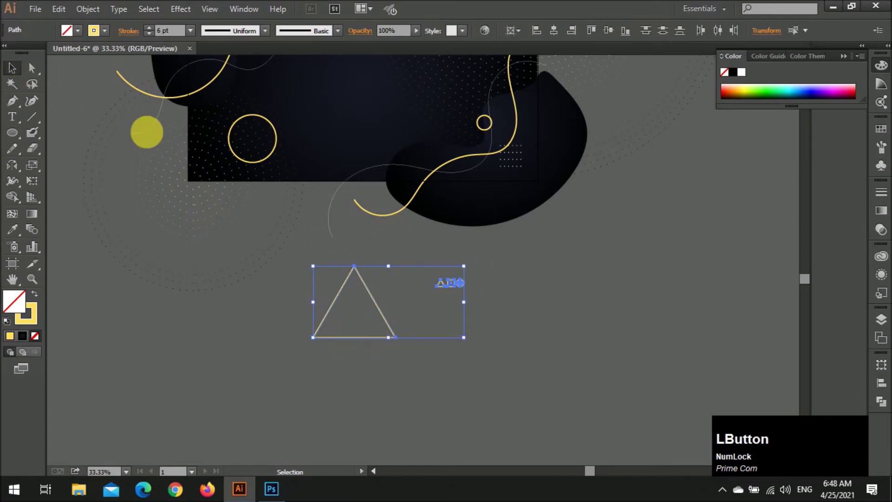
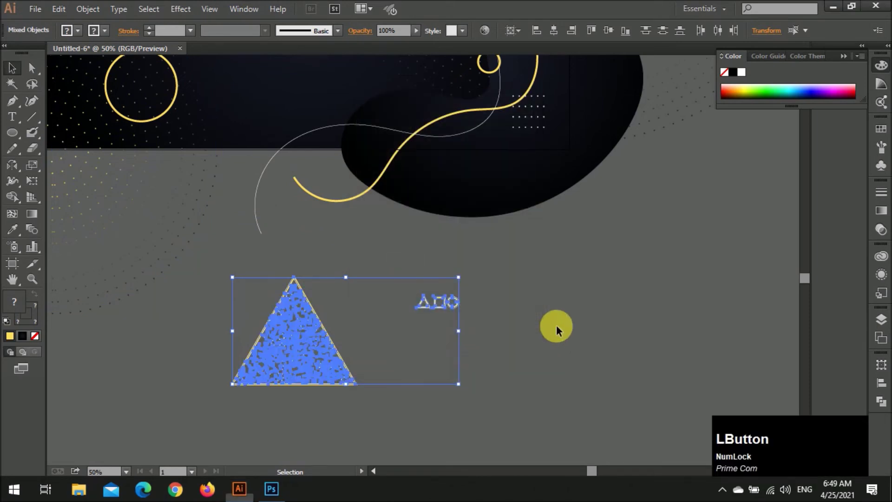
- Delete the leftover stray shapes around the speckled triangle
key(BackSpace)
click(474, 333)
key(BackSpace)
click(332, 313)
scroll(down, 3)
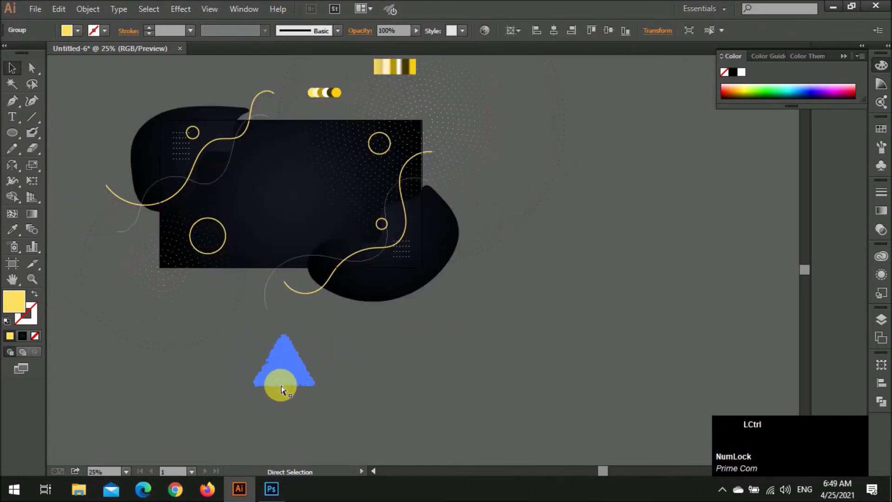
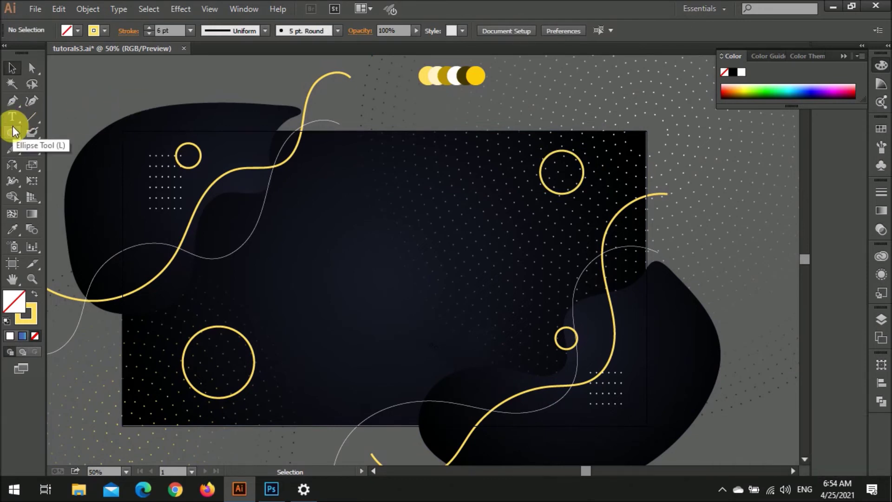
- Fade the upper-right dotted ring pattern to 50% opacity
key(v)
click(661, 155)
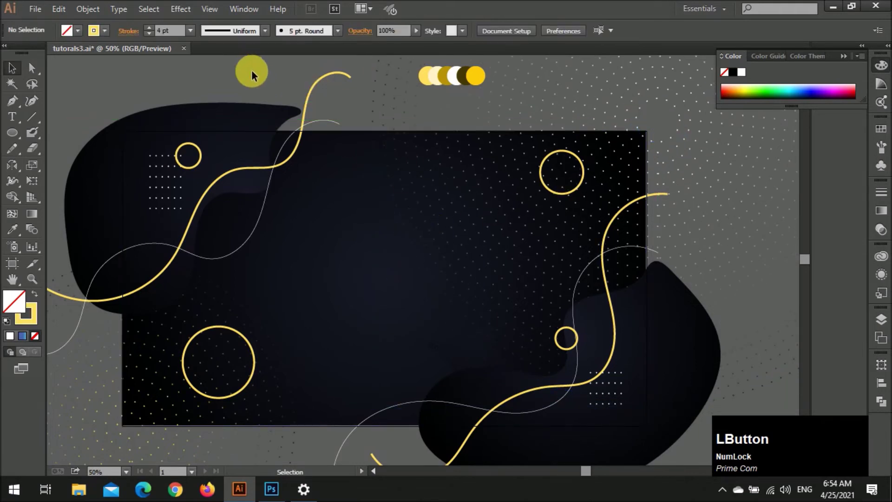
click(441, 305)
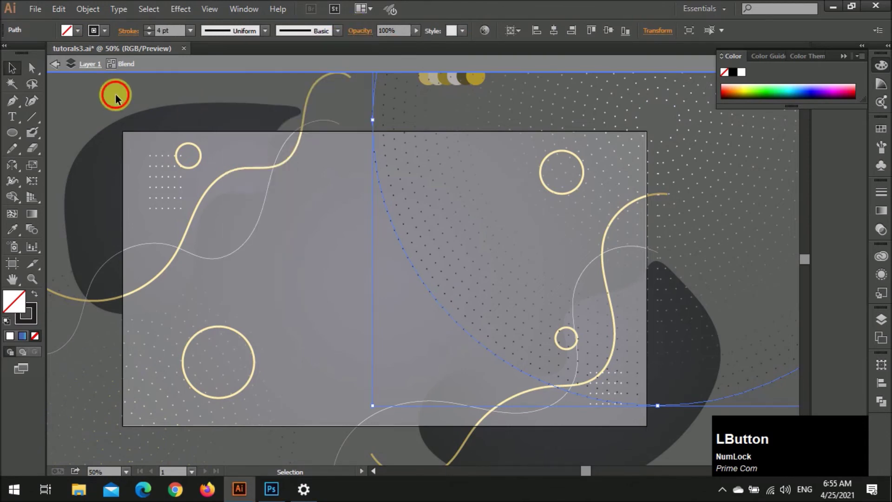
key(z)
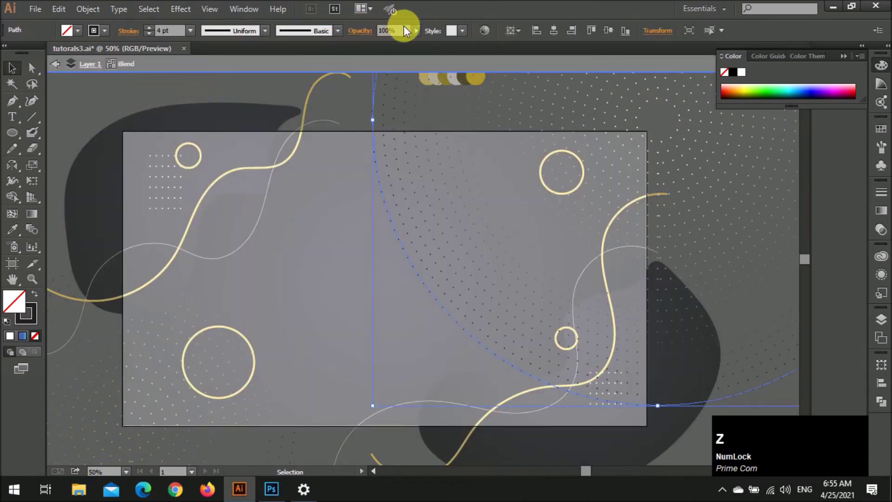
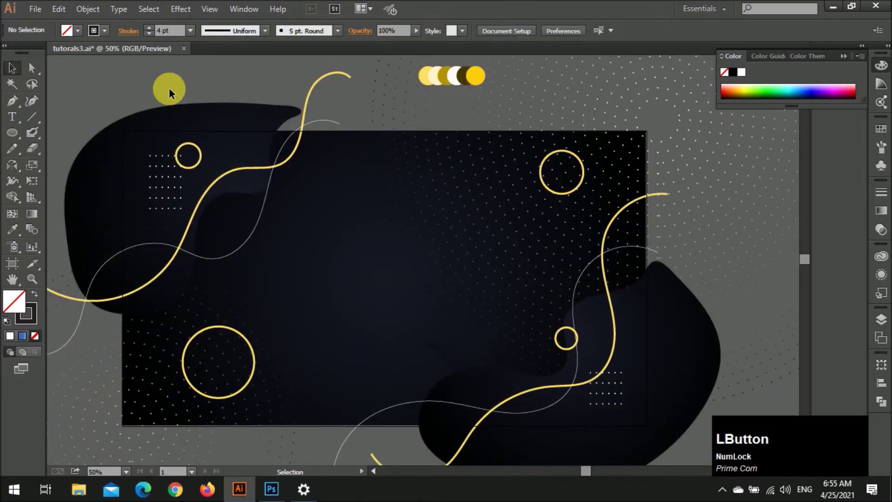
click(411, 256)
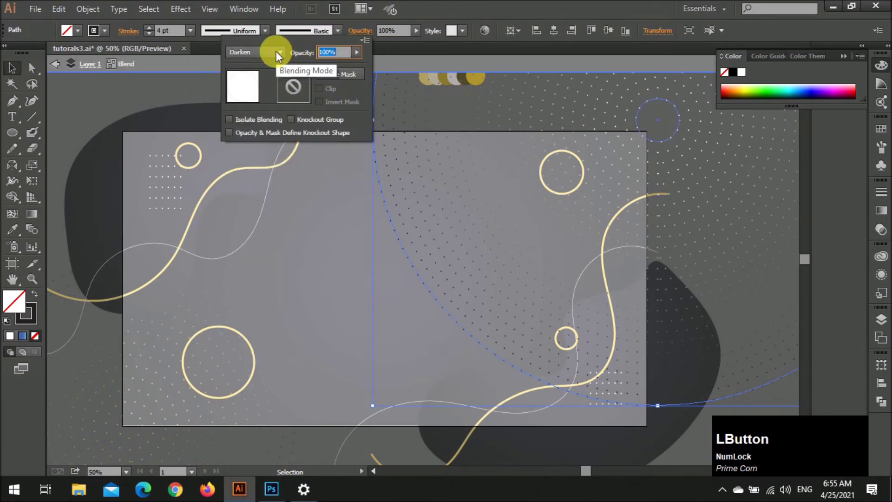
key(KP_5)
key(KP_Enter)
- Fade the lower-left dotted ring pattern to 50% opacity as well
click(208, 89)
scroll(down, 3)
scroll(up, 3)
scroll(up, 3)
click(253, 258)
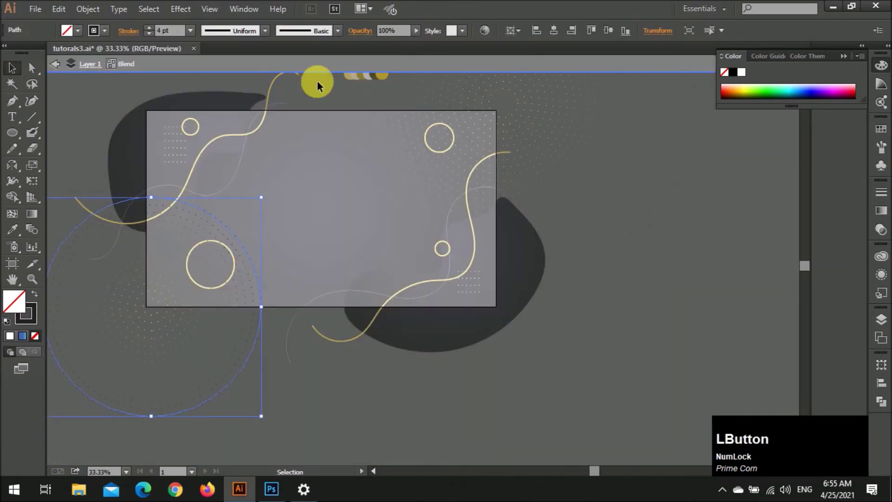
key(KP_5)
key(KP_Enter)
- Drag the speckled triangle group from below the artboard onto the background
click(644, 330)
scroll(up, 3)
click(420, 264)
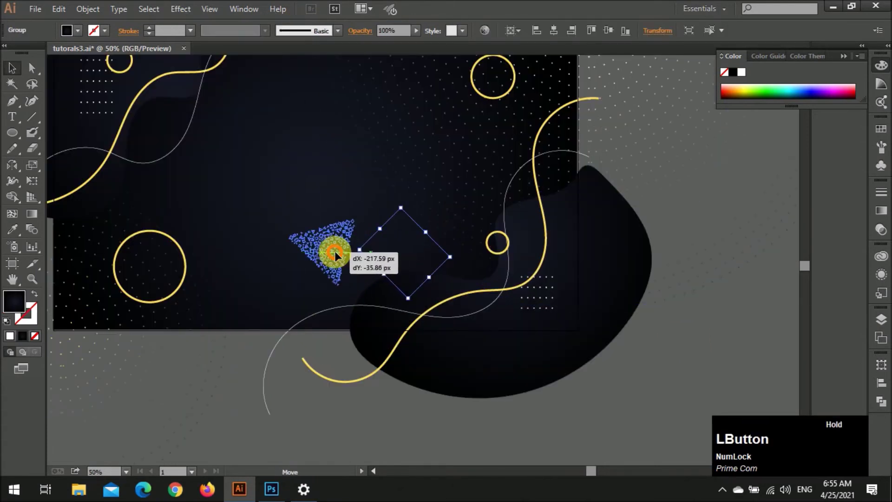
scroll(down, 3)
scroll(up, 3)
click(79, 29)
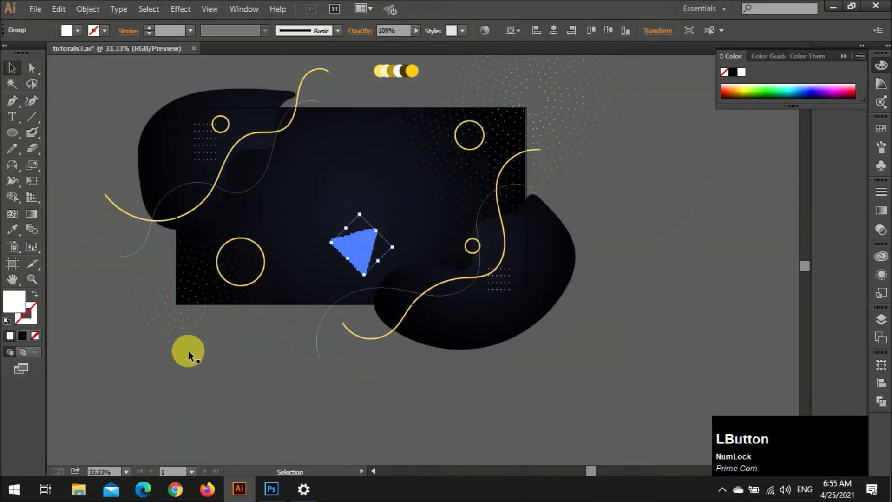
scroll(up, 3)
click(350, 206)
key(i)
double_click(464, 450)
- Rotate and place the triangular dot pattern at the upper left, below the small gold ring
key(v)
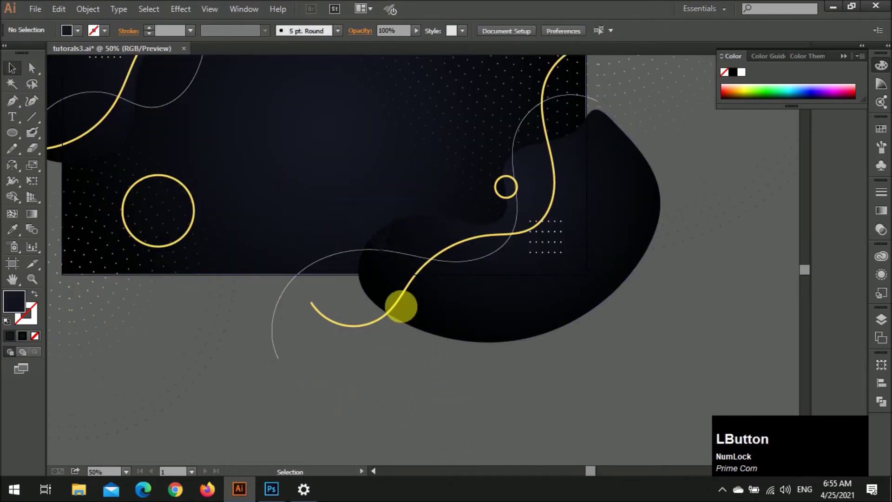
scroll(down, 3)
scroll(up, 3)
scroll(up, 3)
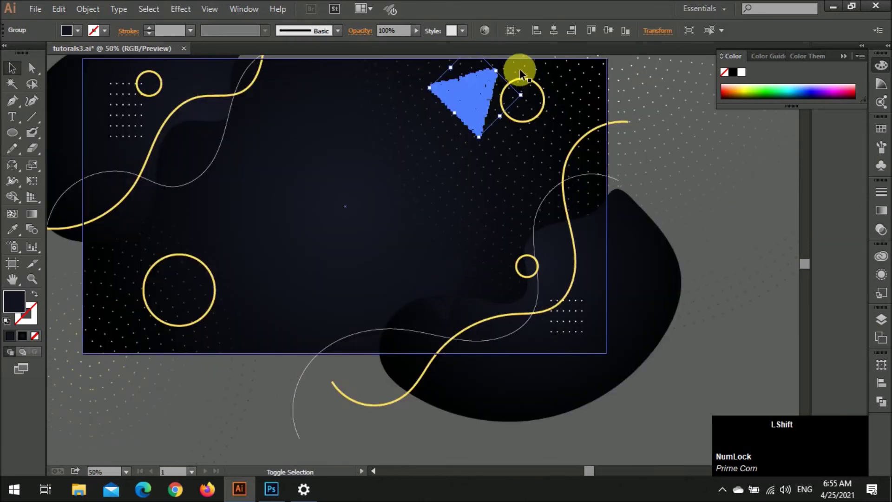
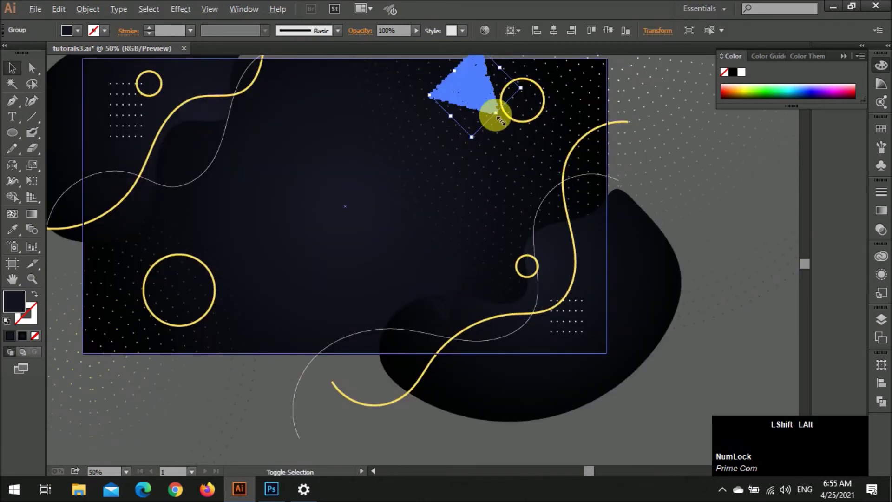
click(490, 104)
click(739, 364)
scroll(down, 3)
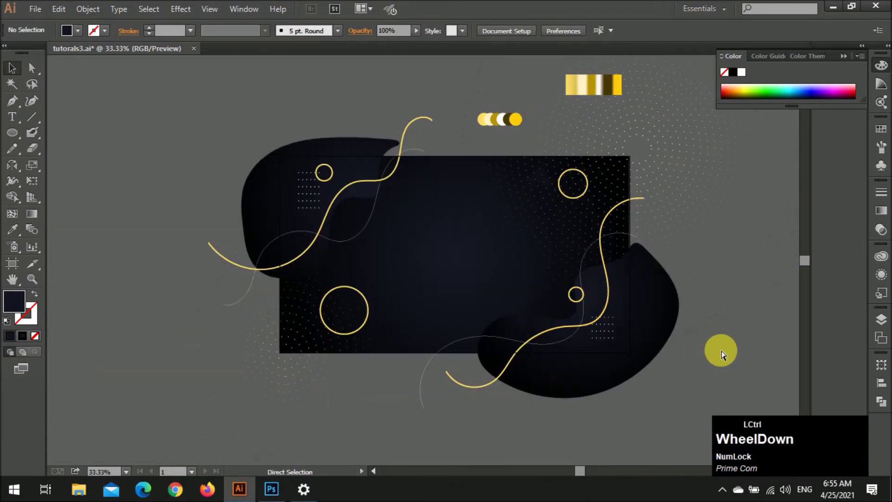
scroll(up, 3)
click(428, 308)
- Enlarge and rotate the triangular dot pattern to cover the top-left blob
scroll(up, 3)
click(273, 141)
scroll(up, 3)
click(93, 134)
text([]]])
click(119, 144)
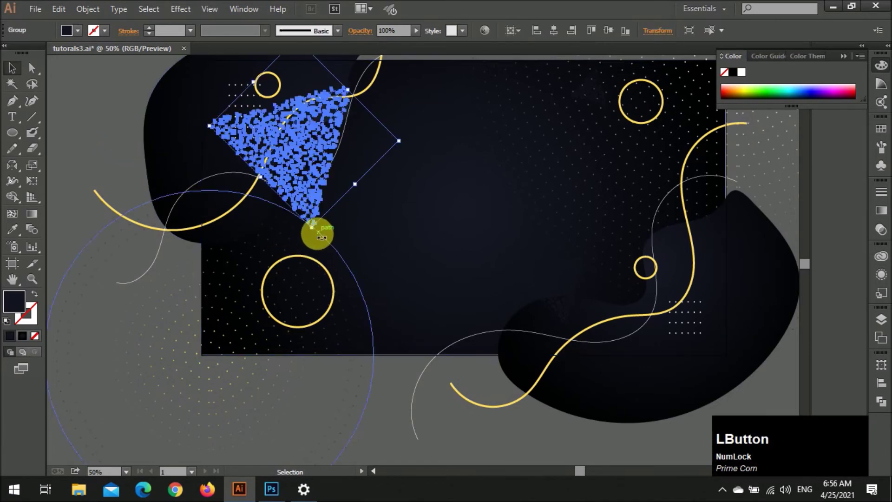
scroll(down, 3)
scroll(up, 3)
- Bring the pattern forward in the stacking order above the top-left blob
click(275, 196)
key(ctrl+])
key(ctrl+])
click(118, 168)
scroll(up, 3)
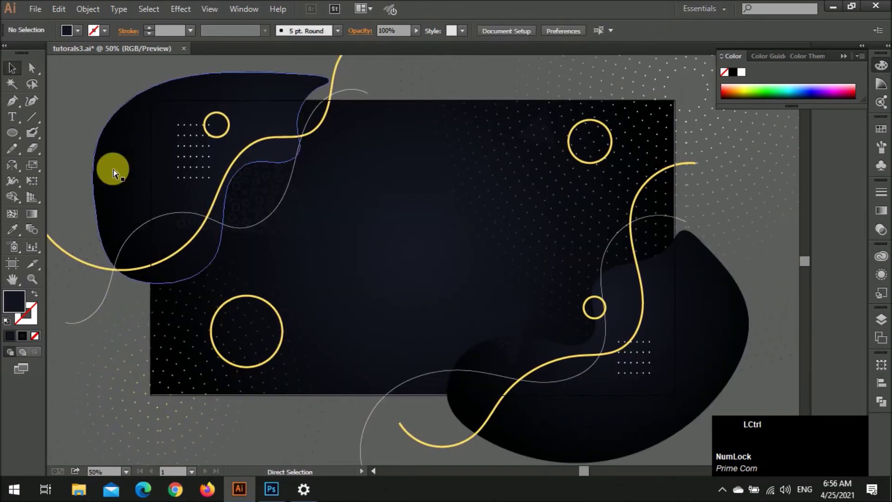
scroll(down, 3)
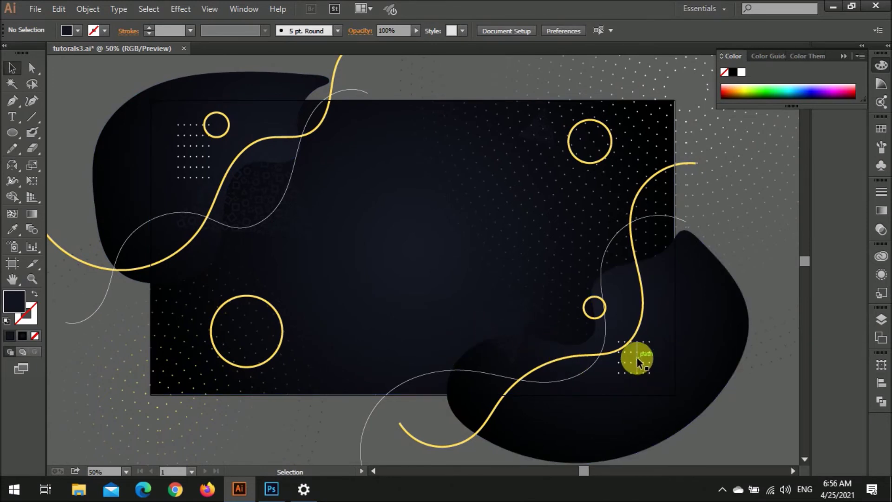
- Paste an artboard-sized rectangle in place, select all and make a clipping mask to trim the artwork
click(430, 346)
key(ctrl+c)
key(ctrl+shift+v)
text(va)
right_click(471, 281)
click(531, 353)
key(v)
click(505, 437)
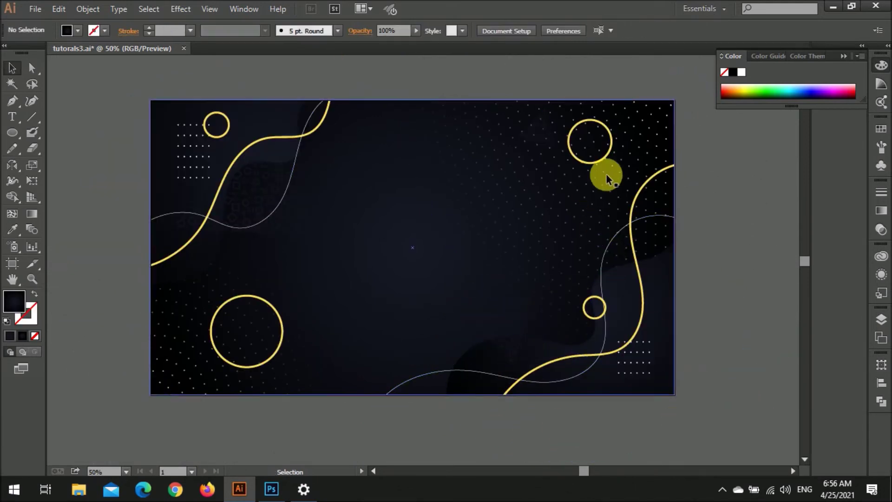
- Inside the clip group, select the gold rings and bring the chosen element to the front
click(608, 161)
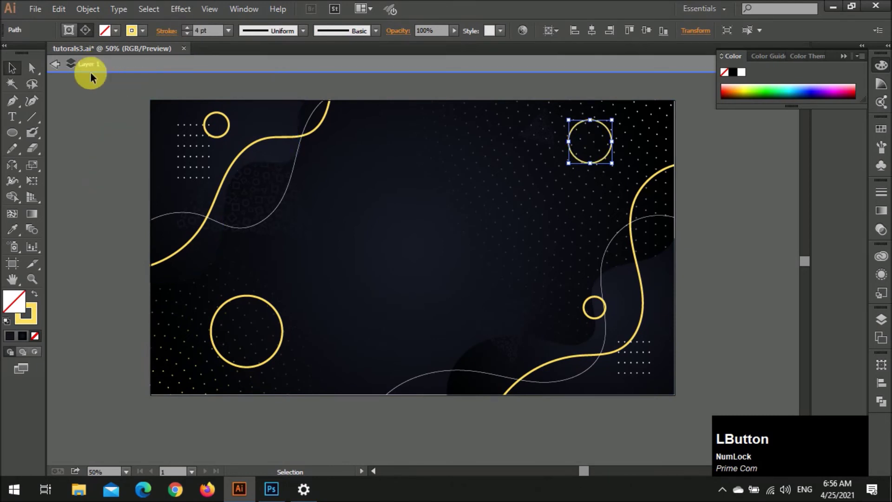
click(219, 139)
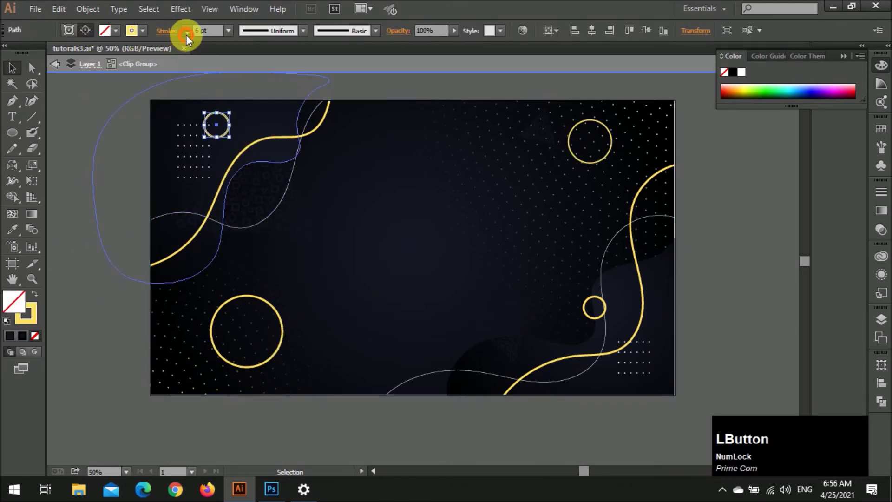
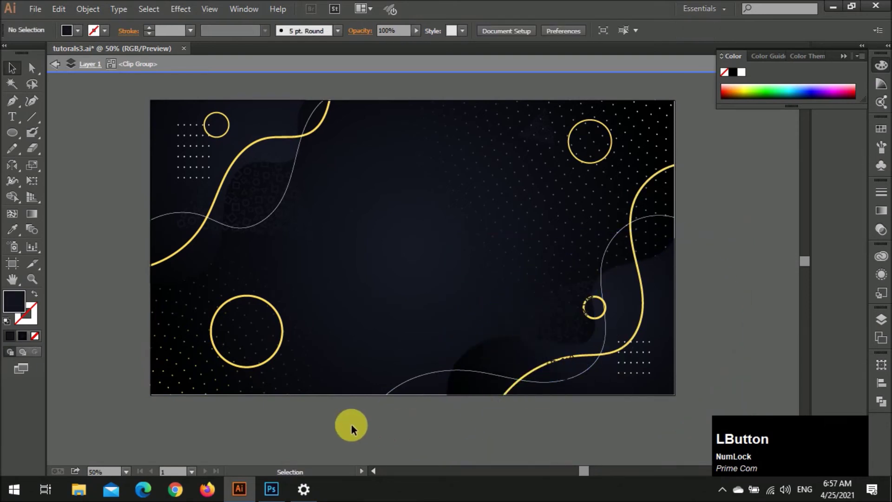
click(606, 320)
key(ctrl+shift+])
click(725, 307)
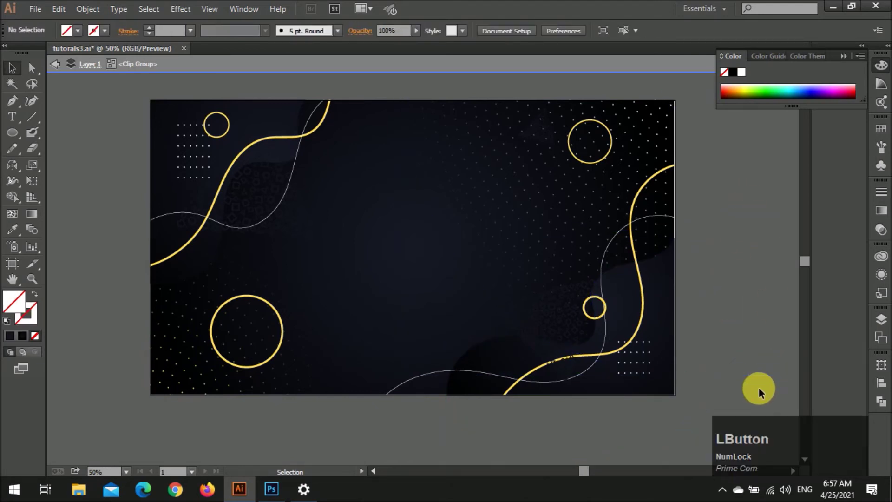
- Type the word BACKGROUND in capitals at the centre of the artboard
click(763, 391)
scroll(down, 3)
scroll(up, 3)
scroll(down, 3)
key(t)
click(390, 283)
key(shift+Num_Lock)
key(shift+b)
key(BackSpace)
key(shift+p)
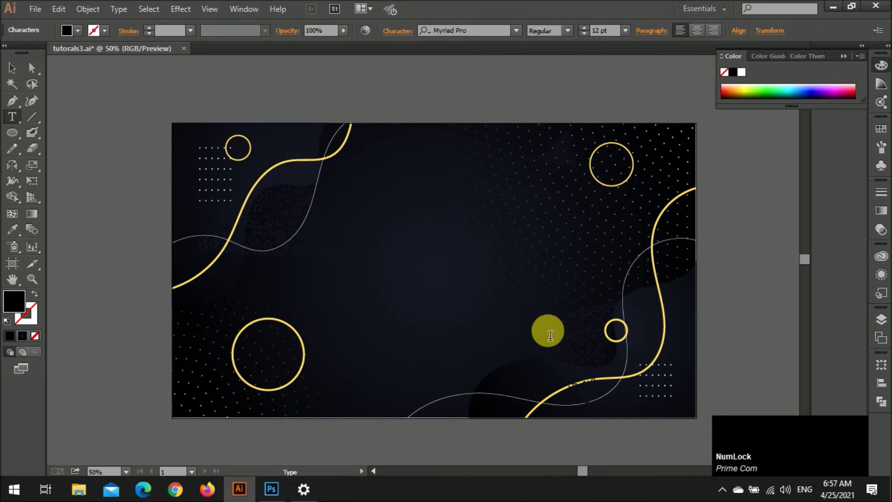
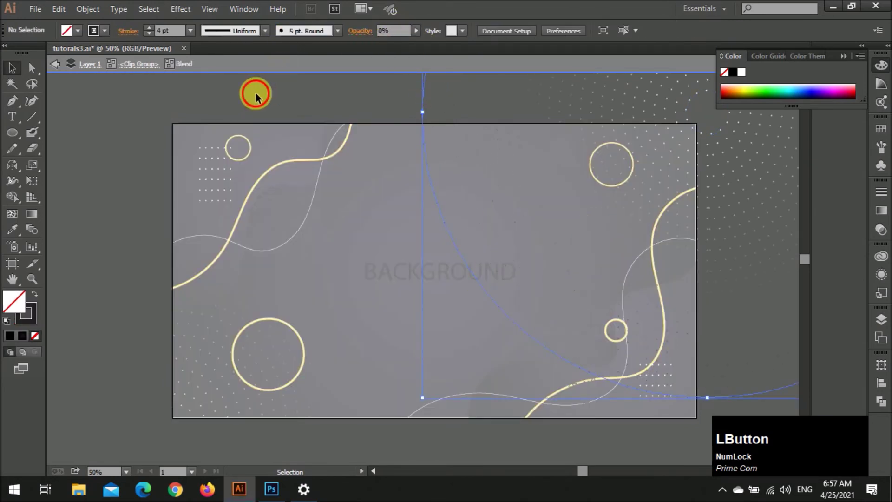
- Set the BACKGROUND title in white Perpetua Titling MT serif type
click(473, 278)
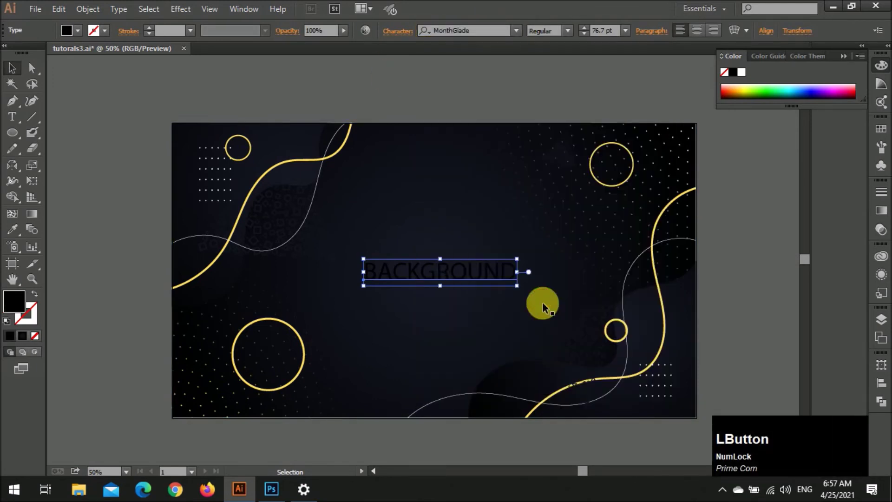
scroll(down, 3)
click(550, 264)
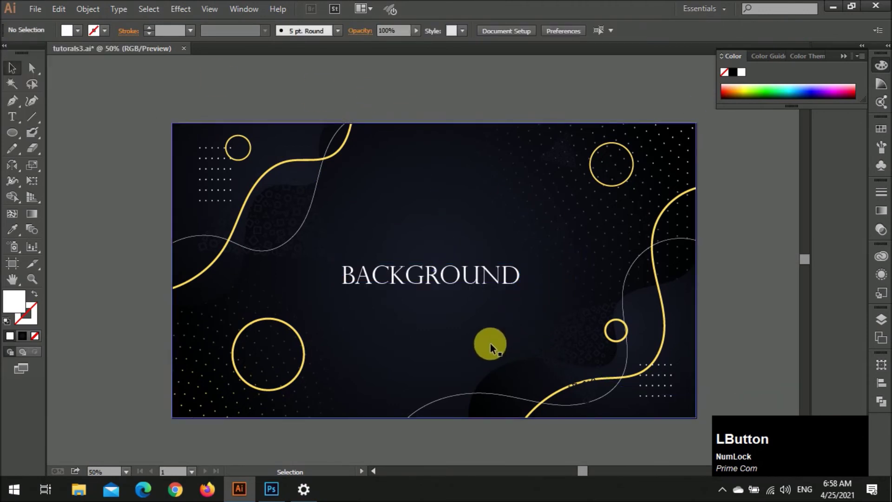
- Retype the title text so it reads LUXURY, correcting the misspelling
scroll(up, 3)
click(508, 267)
key(alt+Right)
key(shift+Left)
key(shift+Left)
key(Up)
key(Up)
key(Up)
click(517, 245)
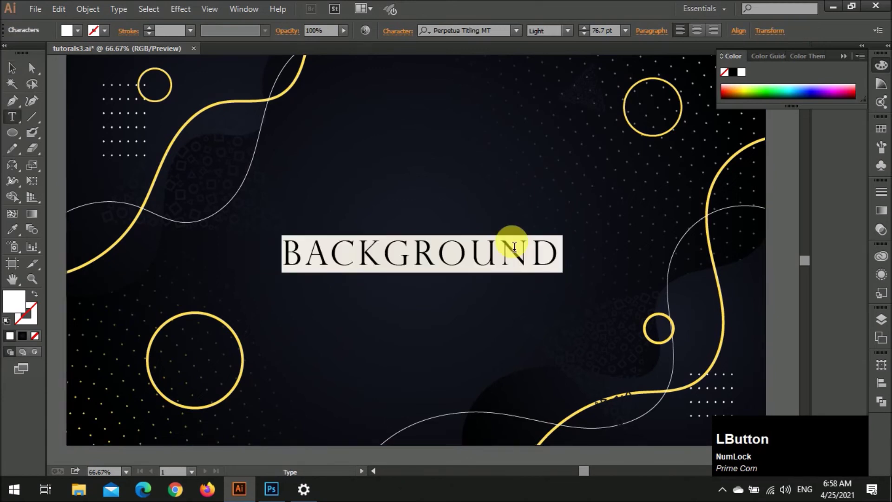
text(luxry)
key(BackSpace)
text(ury)
key(space)
text(back)
key(BackSpace)
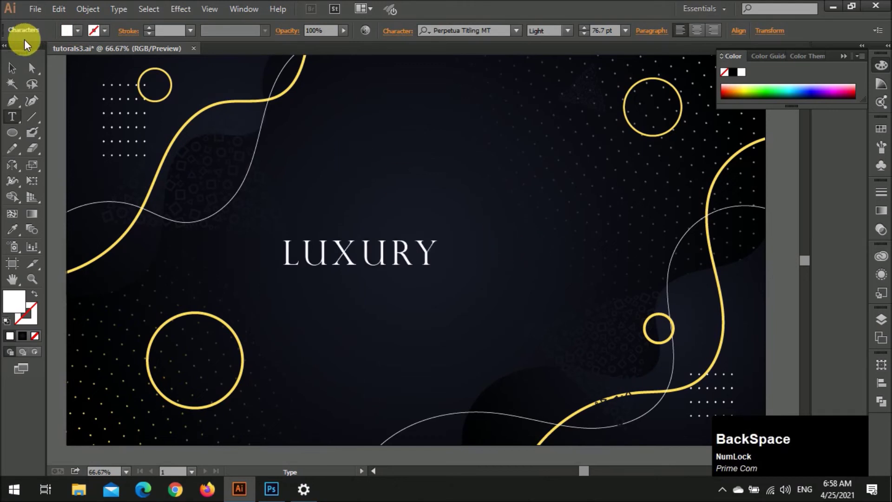
- Adjust the LUXURY title's size and letter spacing with keyboard nudges
click(16, 71)
click(445, 274)
click(498, 262)
text(,,,,,,,)
key(alt+Right)
key(Down)
key(Left)
scroll(down, 3)
scroll(up, 3)
- Add a 'Background' subtitle text object beneath LUXURY and size it down
click(717, 240)
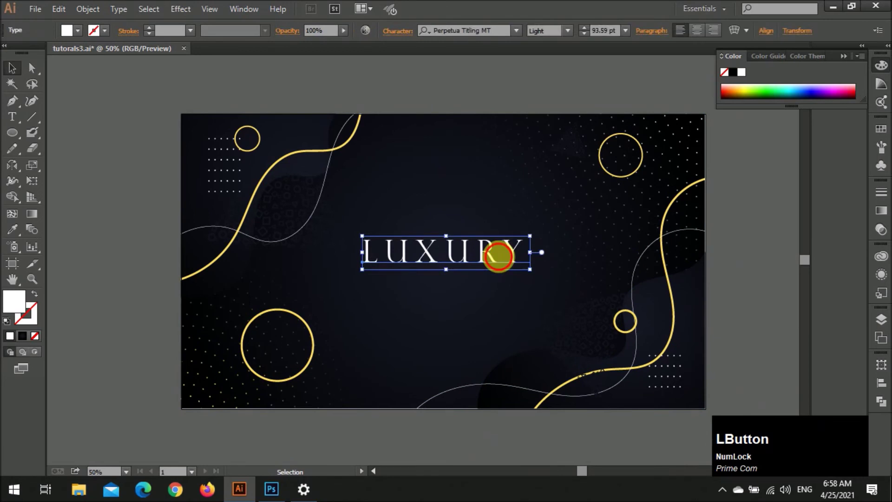
click(507, 287)
text(backgron)
key(BackSpace)
text(und)
click(12, 77)
text(,,,,,,,,)
text(,,,,,,,,,,,,,,,)
key(alt+Right)
key(Right)
key(shift+Up)
key(Right)
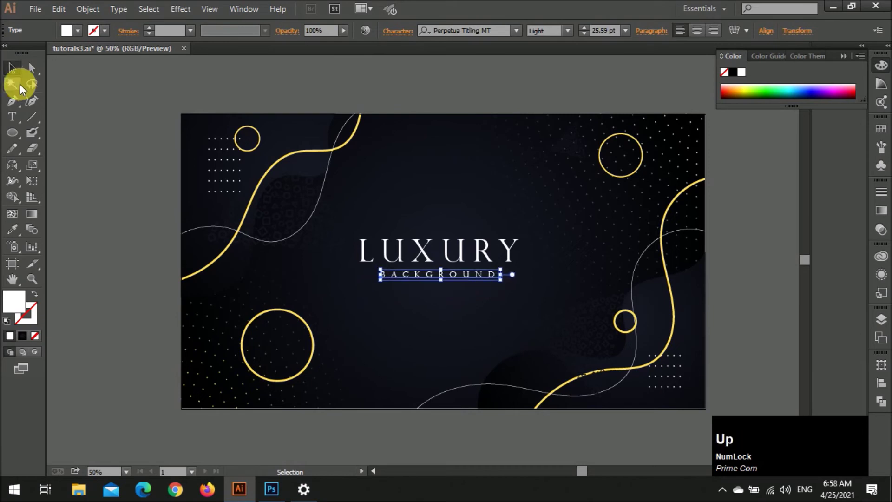
- Browse the font list for the subtitle while enlarging it, undoing a wrong pick
click(527, 29)
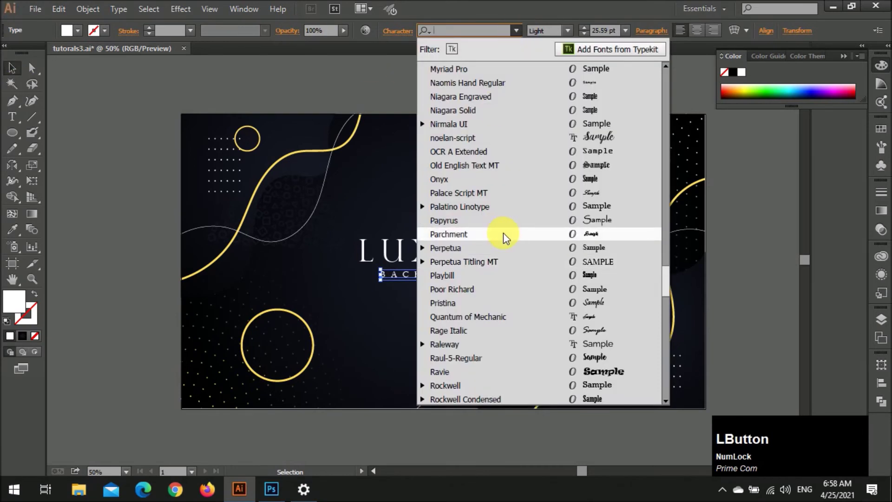
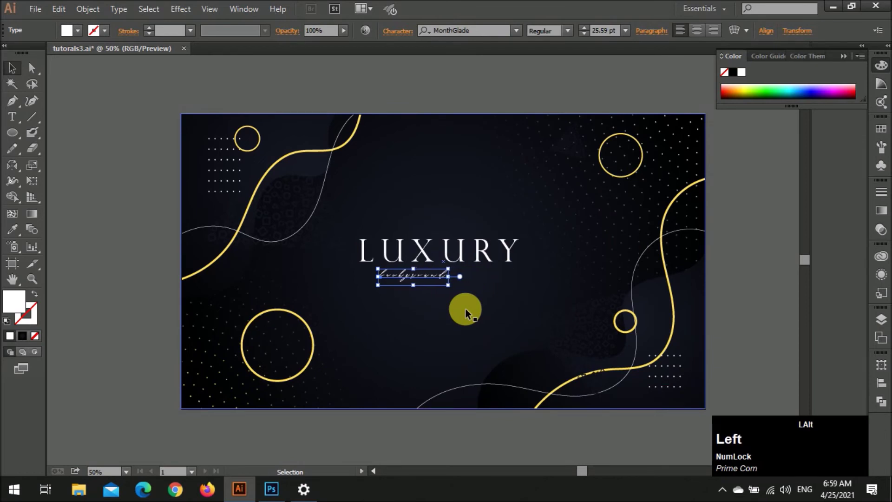
key(Left)
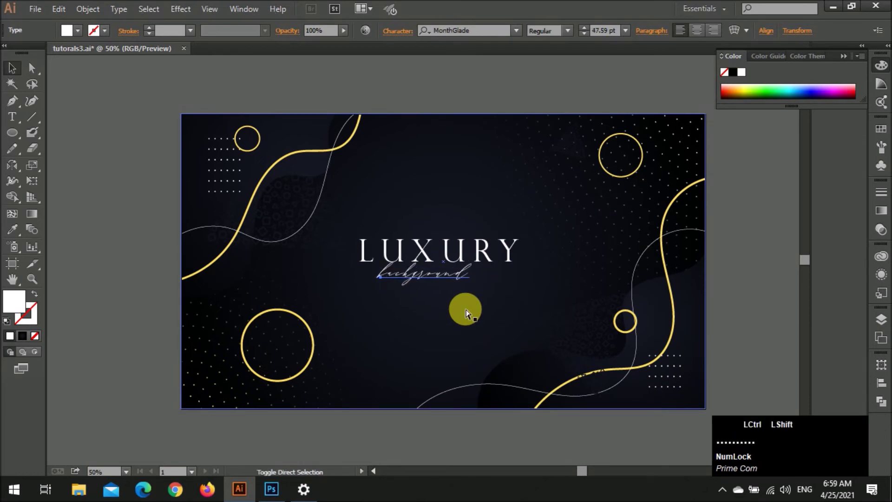
key(Left)
text(tct)
key(shift+Left)
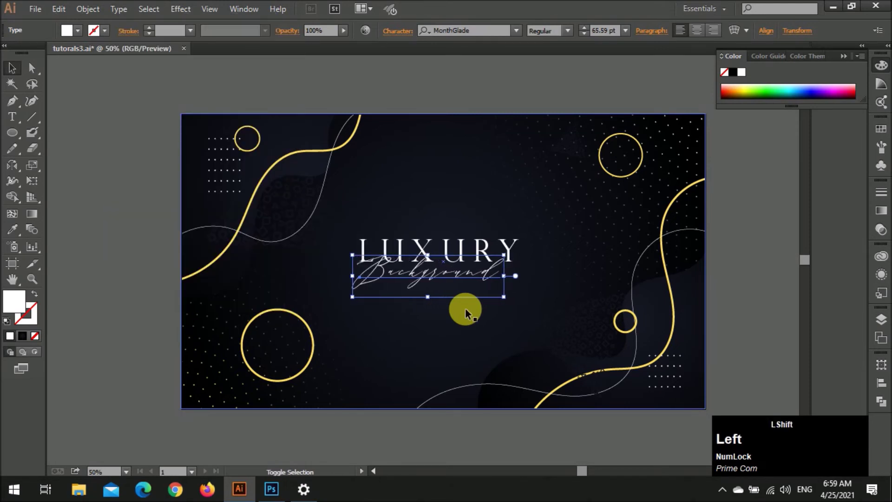
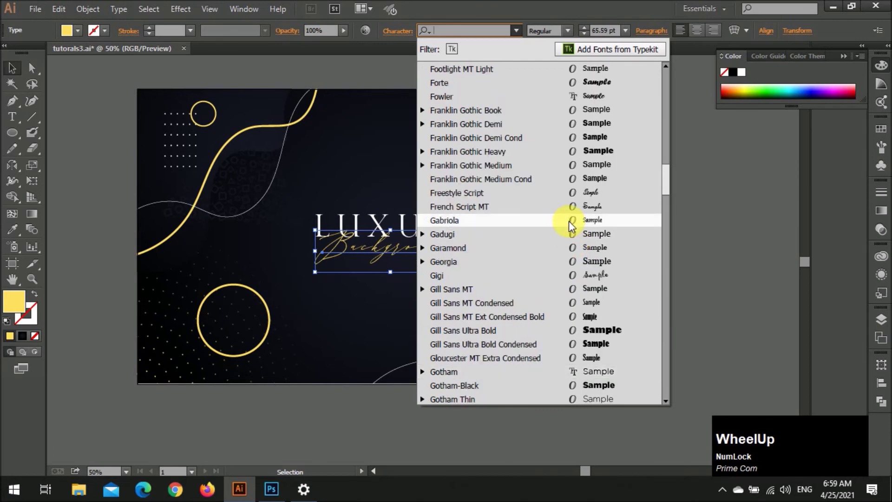
click(574, 201)
key(ctrl+z)
- Set the subtitle in Everything Calligraphy gold script and enlarge it under the title
click(521, 31)
scroll(up, 3)
scroll(down, 3)
click(594, 349)
click(439, 267)
key(alt+Left)
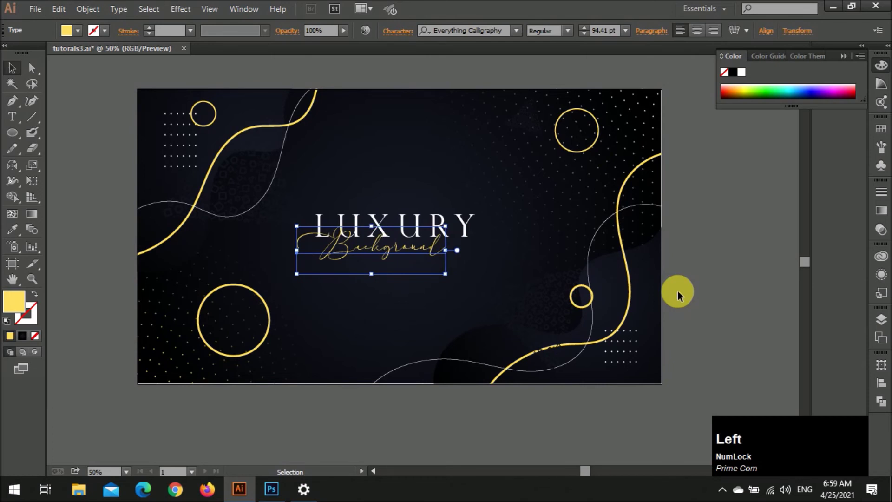
key(Right)
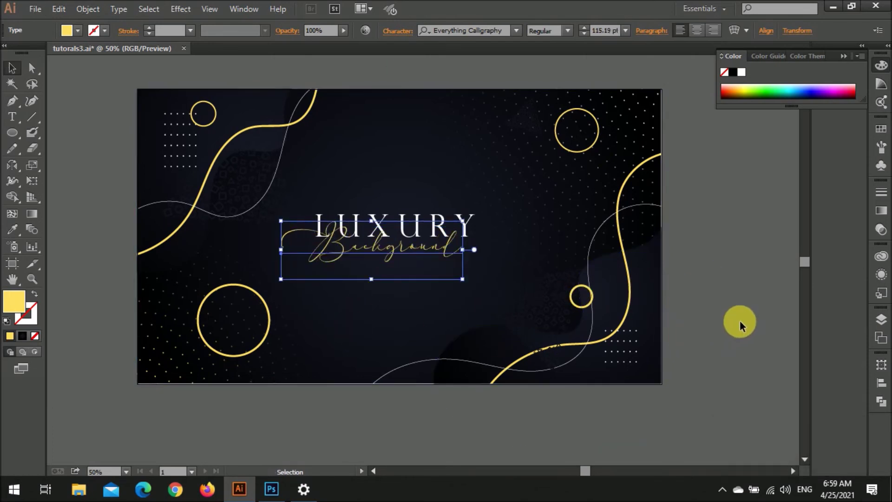
key(Right)
- Deselect the subtitle, zoom around the blobs and select the top-left wavy blob
click(743, 327)
scroll(down, 3)
scroll(down, 3)
scroll(down, 3)
click(387, 171)
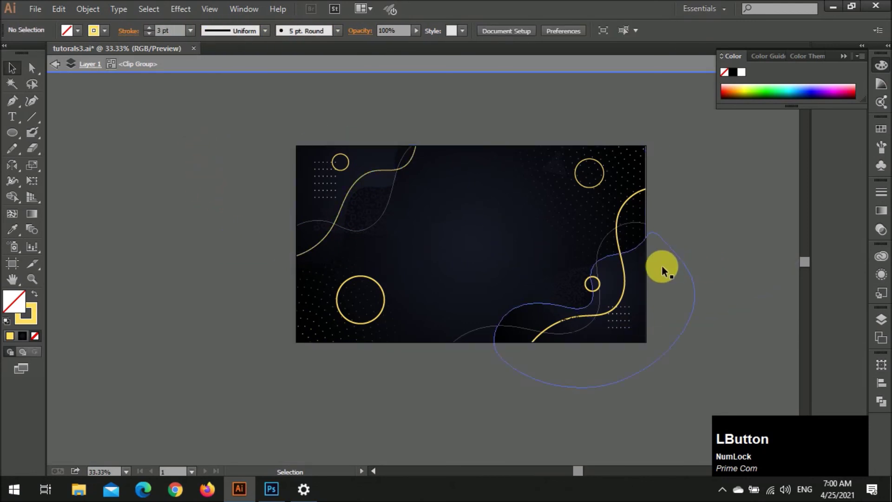
key(z)
click(238, 297)
scroll(up, 3)
click(345, 173)
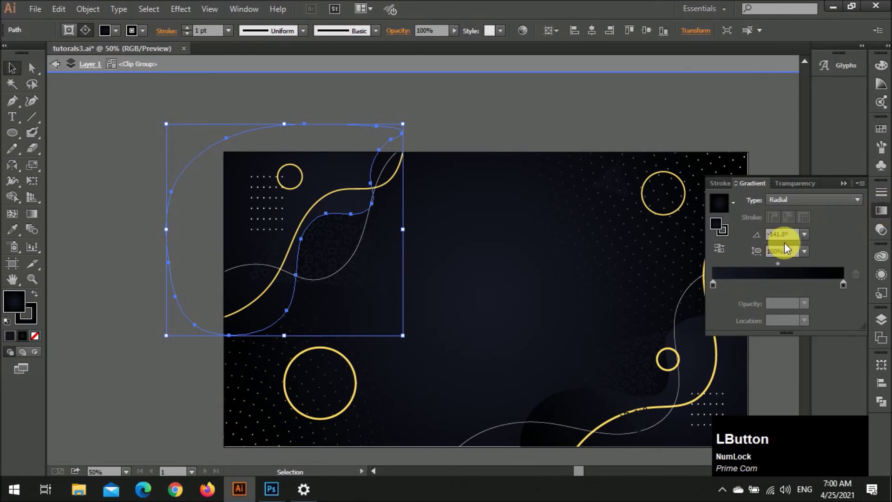
- Switch the blob's fill to a radial gradient and begin editing its dark end stop
key(x)
click(726, 246)
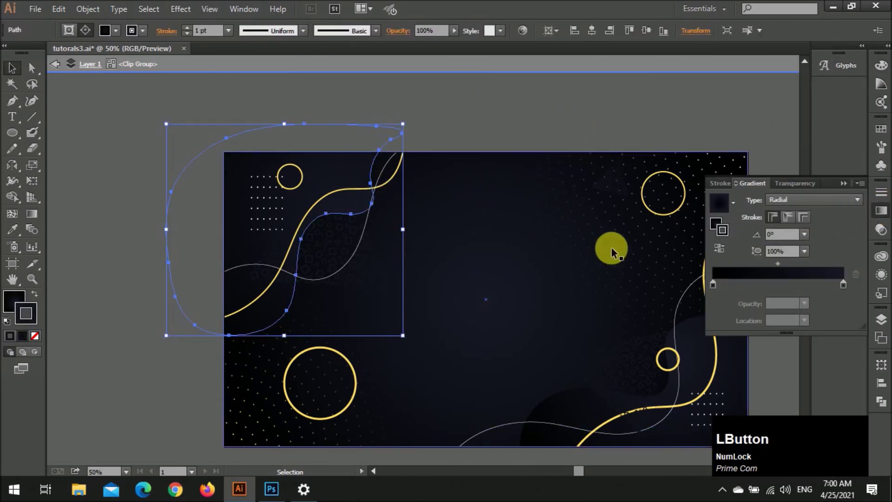
click(723, 247)
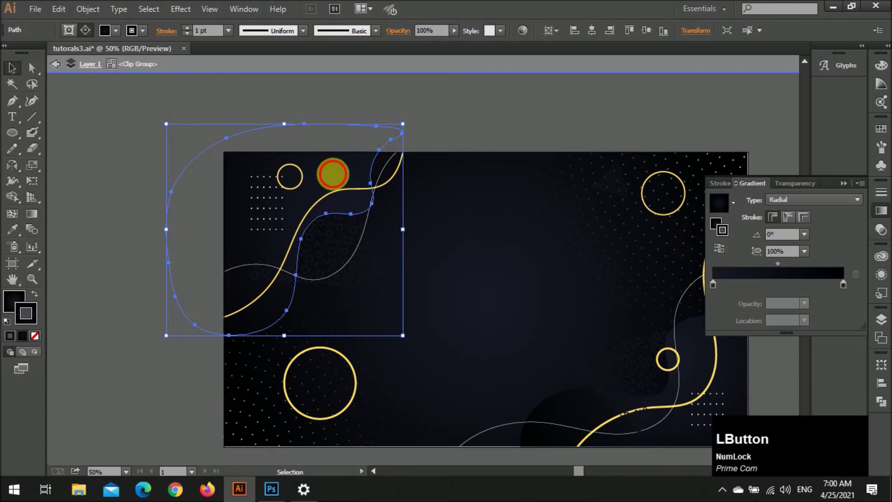
key(x)
click(722, 251)
key(z)
click(158, 170)
scroll(down, 3)
click(316, 181)
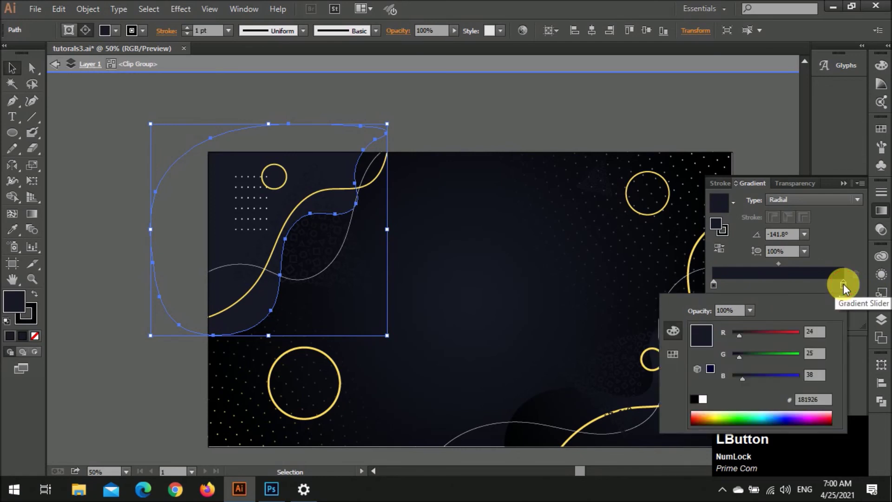
- Undo stray edits, set stops to purple and dark navy R24 G25 B38, then deselect
key(ctrl+z)
key(ctrl+z)
key(ctrl+z)
key(ctrl+z)
key(ctrl+z)
key(ctrl+z)
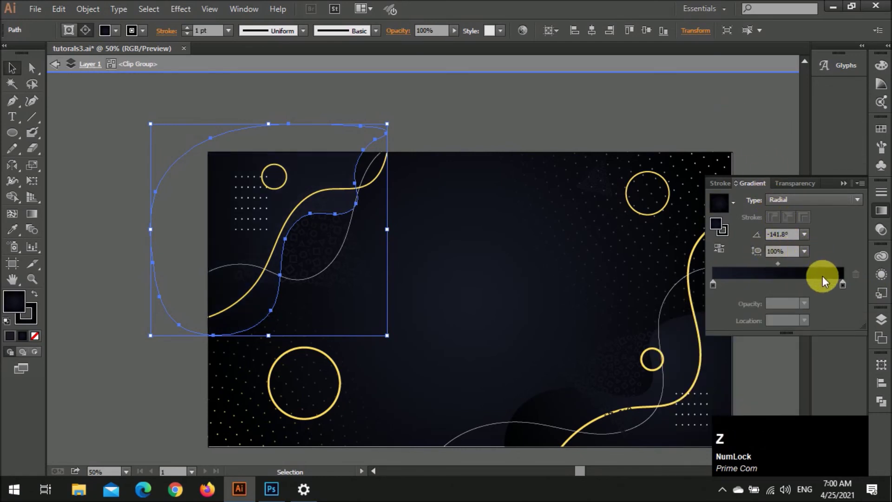
click(729, 237)
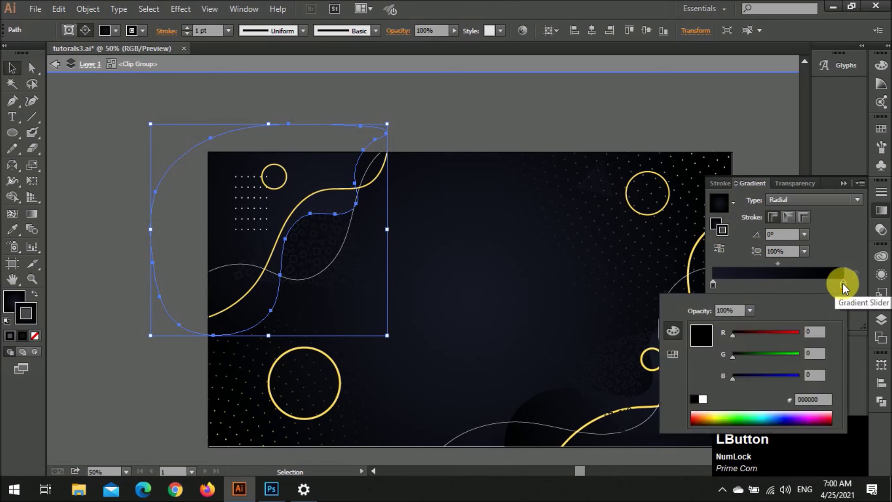
click(838, 289)
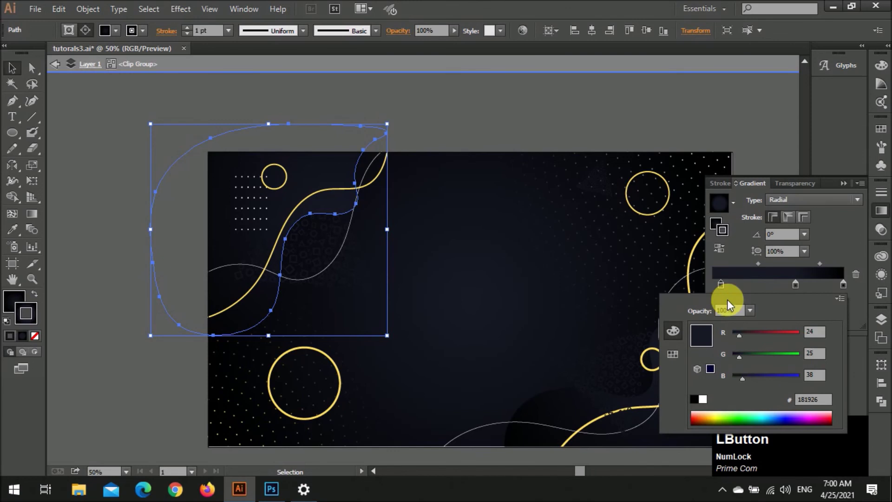
click(840, 299)
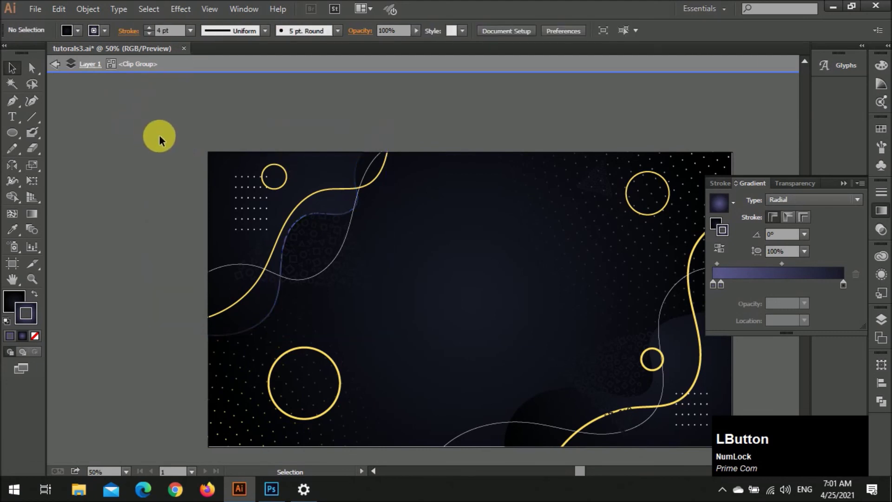
- Review the artwork, selecting the top-left blob and the triangular dot pattern, then deselect
key(alt+Num_Lock)
scroll(down, 3)
scroll(down, 3)
scroll(up, 3)
click(279, 162)
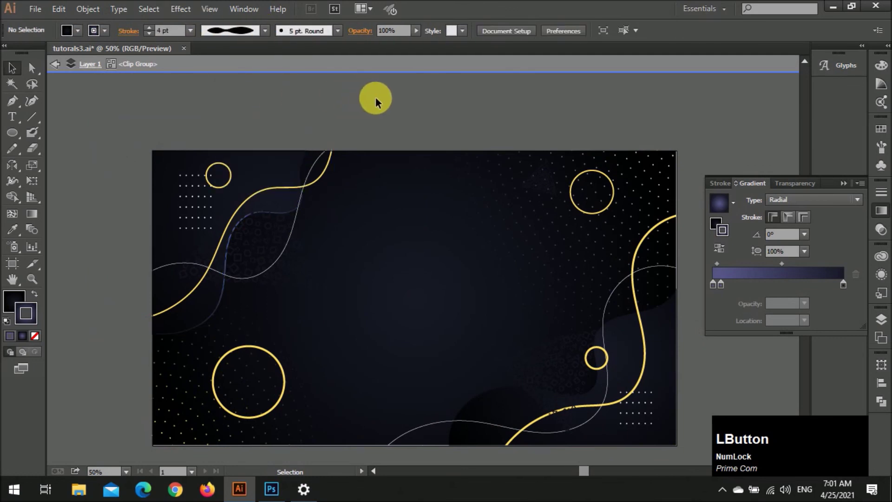
scroll(down, 3)
scroll(up, 3)
click(300, 194)
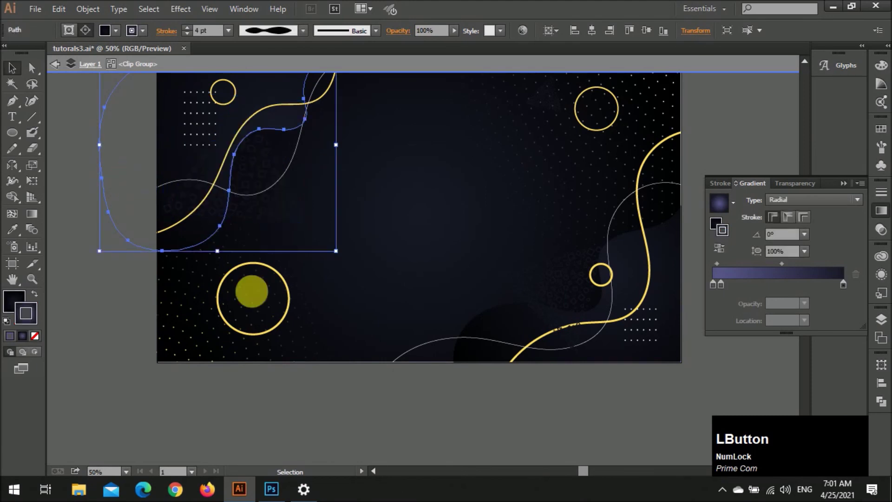
scroll(down, 3)
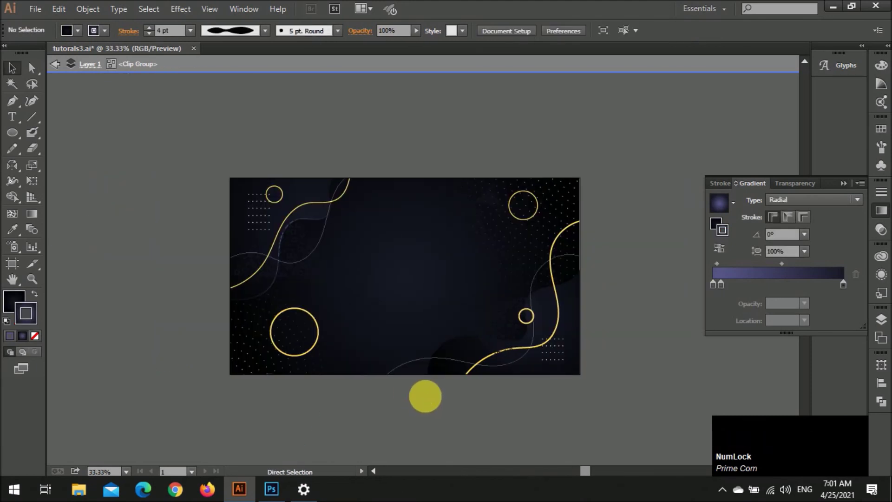
scroll(up, 3)
scroll(up, 3)
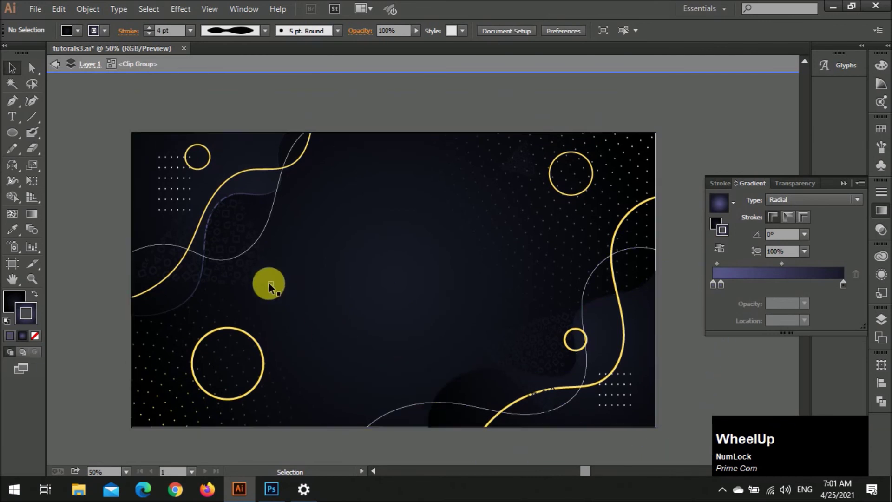
click(273, 286)
scroll(down, 3)
click(565, 410)
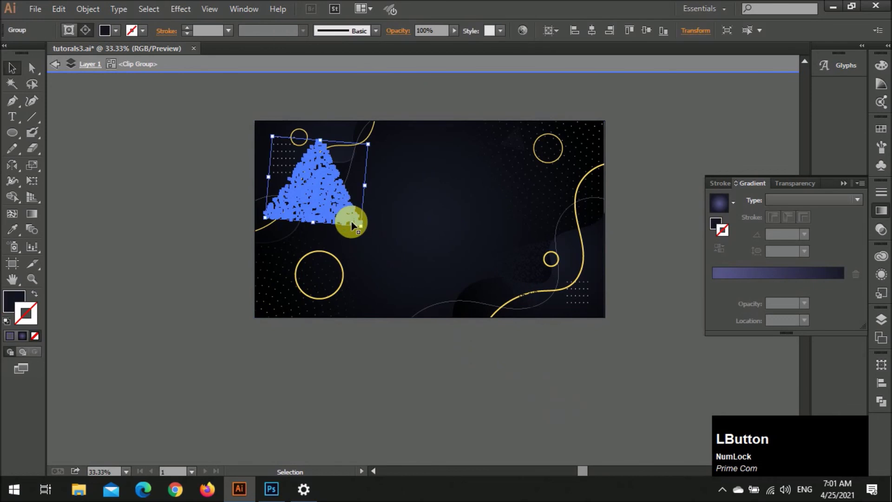
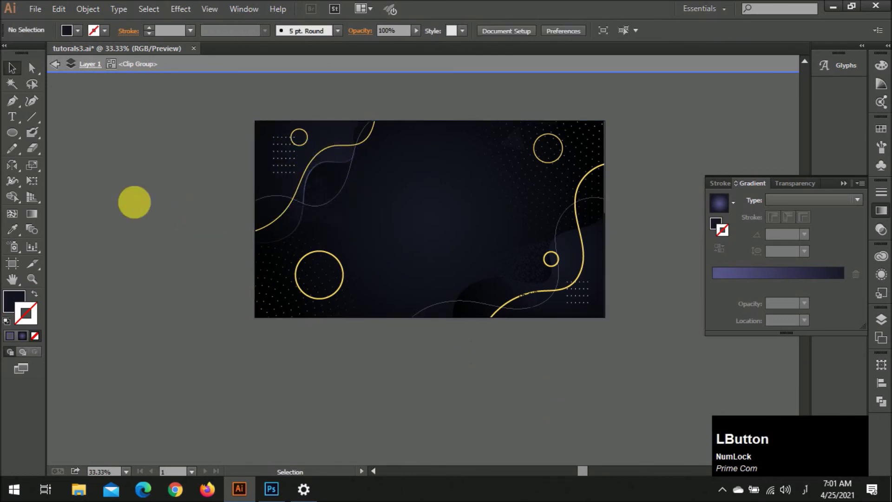
scroll(down, 3)
scroll(up, 3)
click(504, 402)
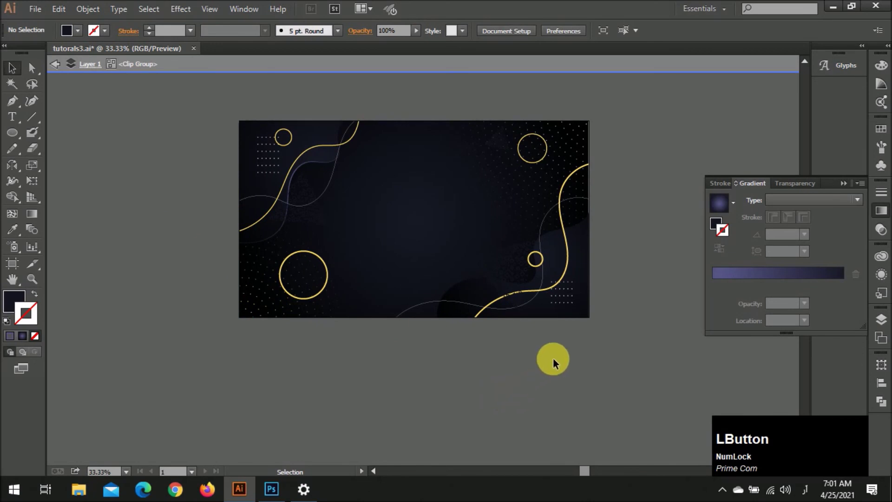
- Place the LUXURY title group at the centre of the navy artboard and deselect it
key(i)
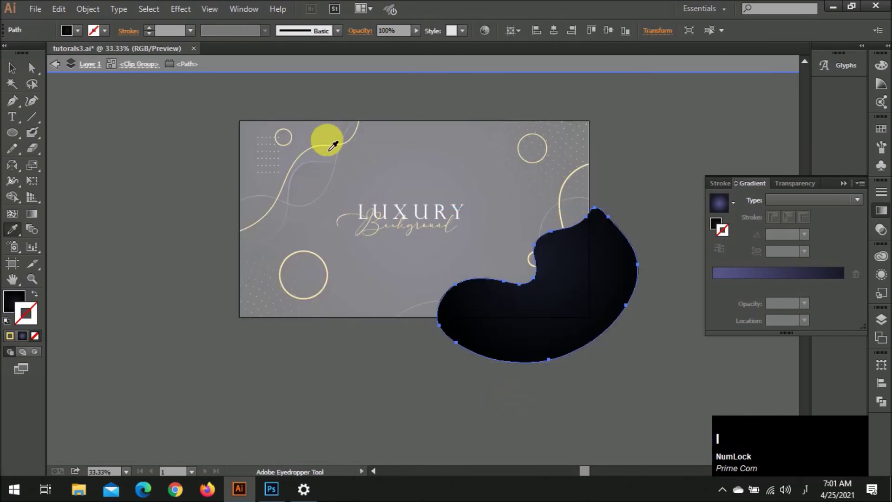
click(328, 137)
key(v)
click(486, 412)
scroll(up, 3)
scroll(down, 3)
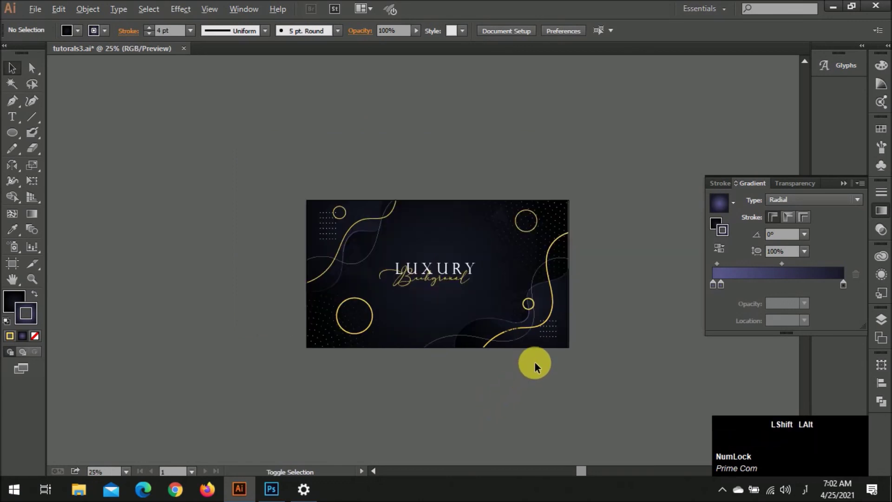
- Select the top-left blob, sample with the Eyedropper (I) again and deselect everything
click(724, 296)
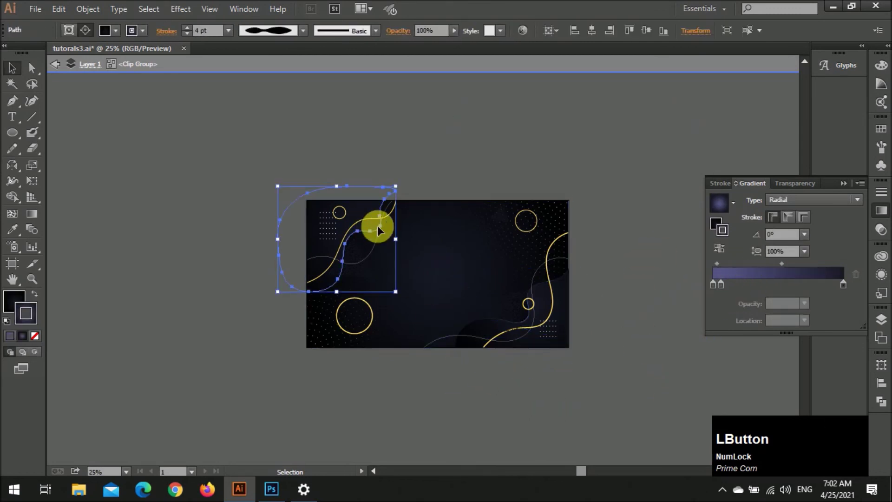
key(i)
click(564, 304)
key(v)
click(417, 426)
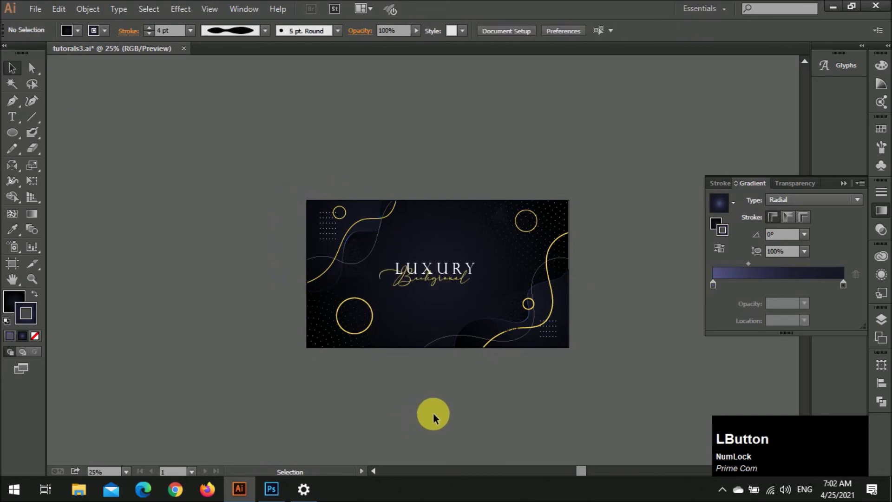
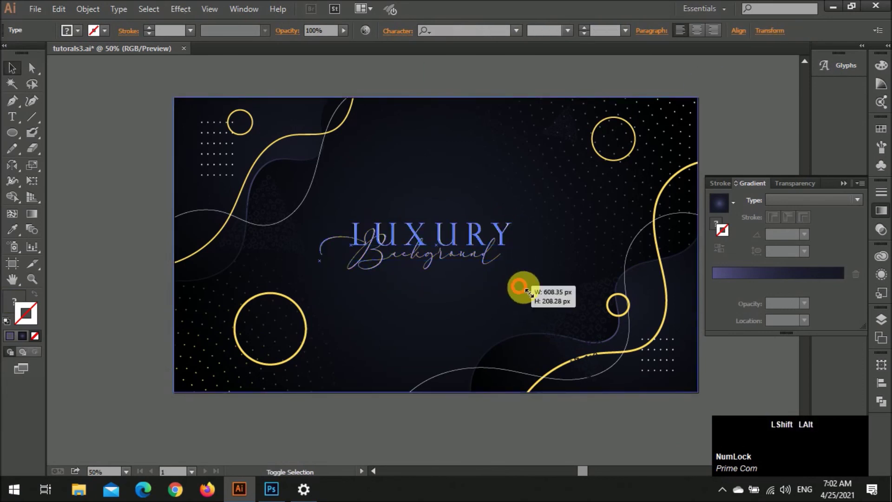
- Scale the LUXURY title and script subtitle up in the centre, then click away
click(508, 267)
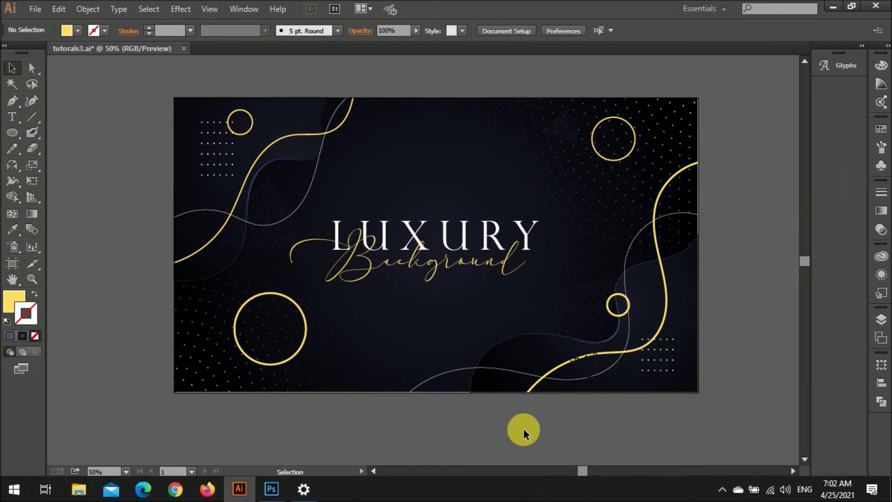
click(288, 241)
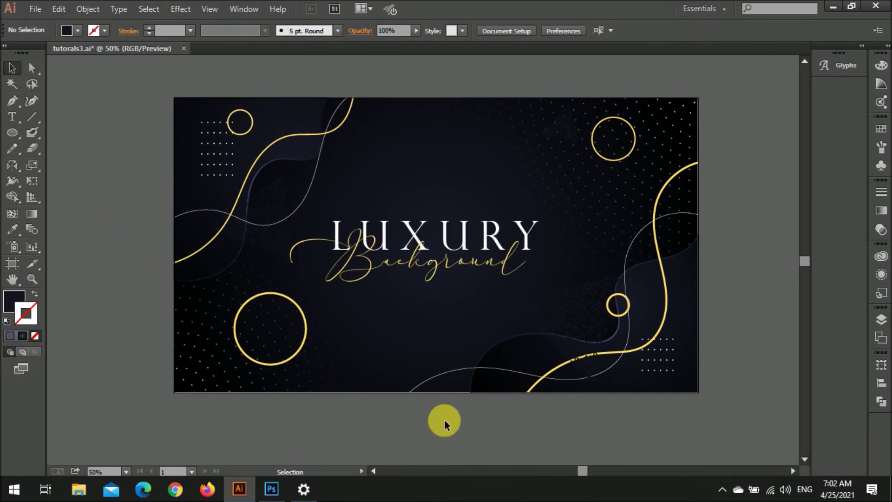
- Shift-select both gold wavy lines and both gold rings and group them
click(308, 343)
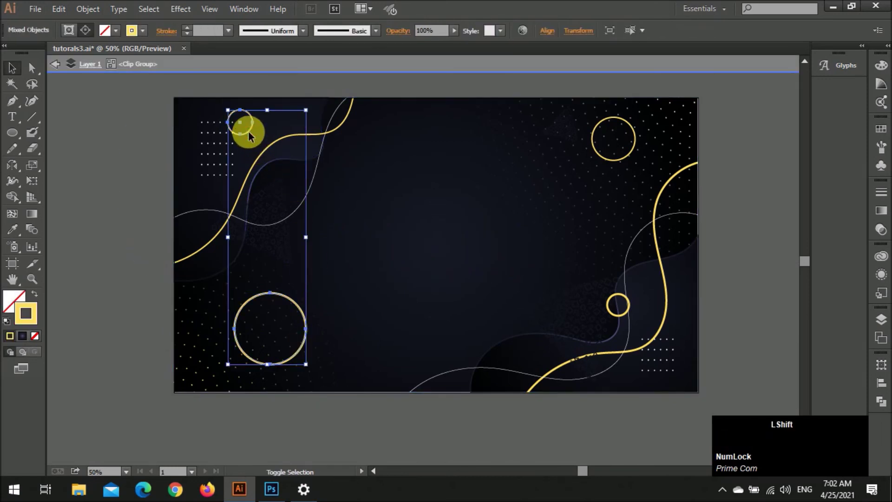
click(318, 138)
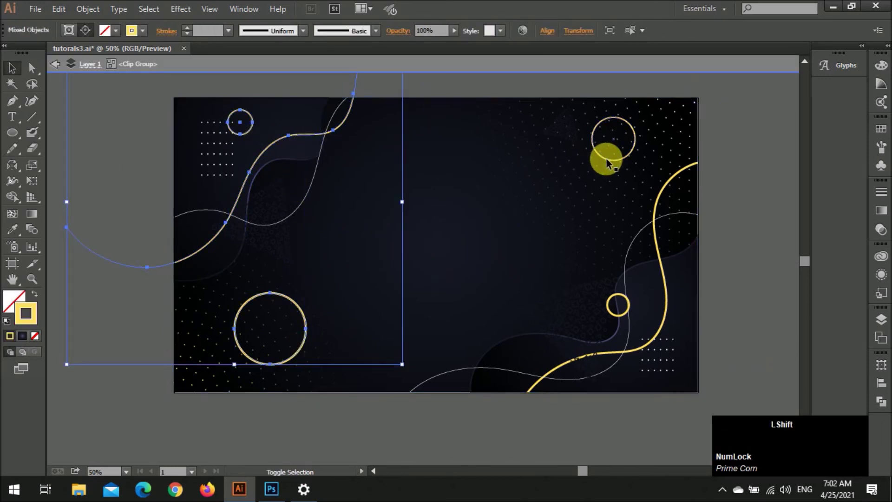
click(610, 162)
click(671, 288)
click(632, 310)
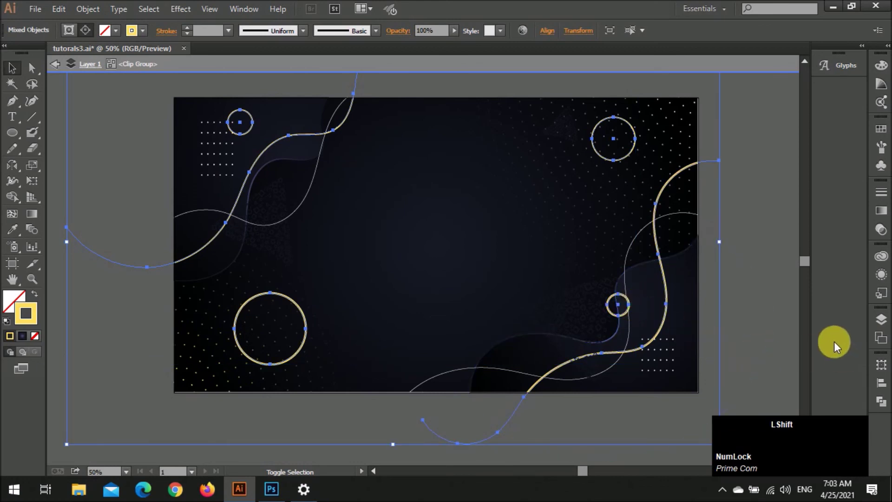
key(ctrl+g)
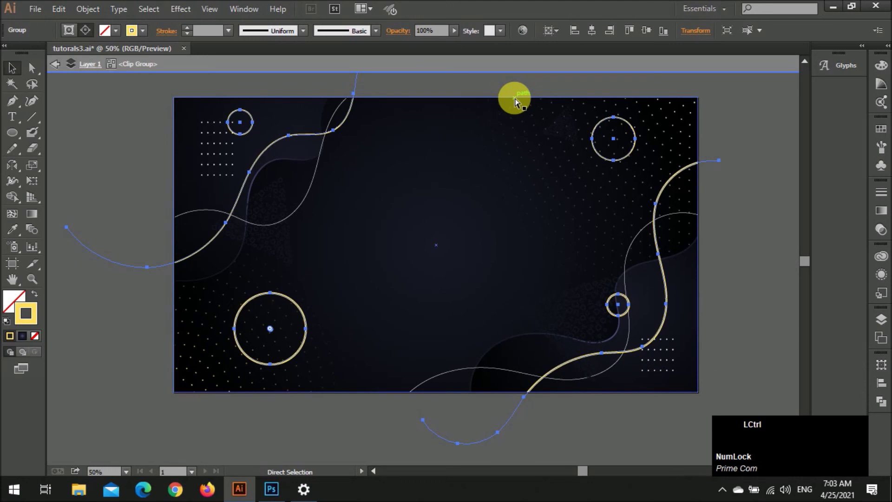
key(ctrl+shift+v)
- Apply Effect > Stylize > Drop Shadow to the gold group, send it back and nudge it into place
click(145, 35)
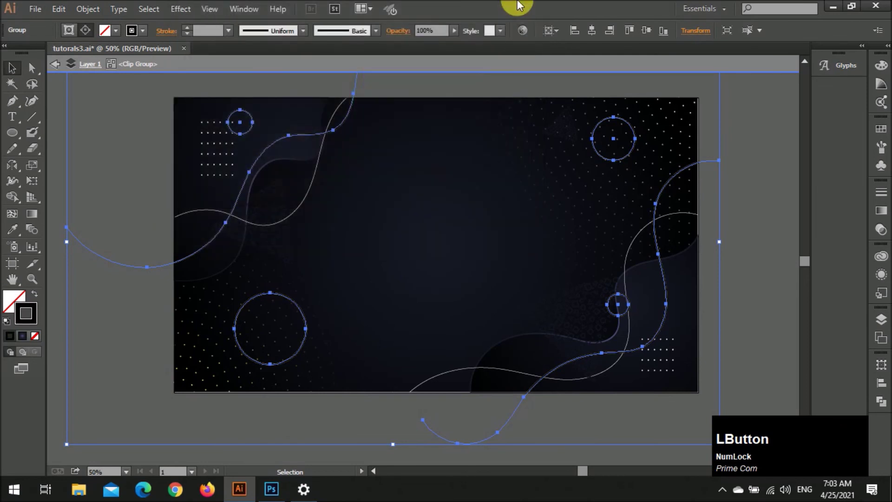
key(ctrl+[)
key(Right)
key(Down)
key(Right)
key(Up)
key(Right)
key(Down)
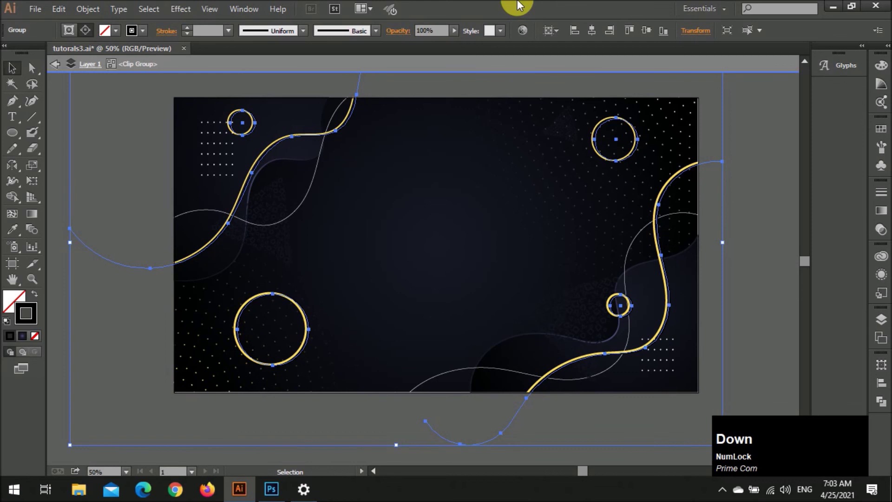
click(66, 175)
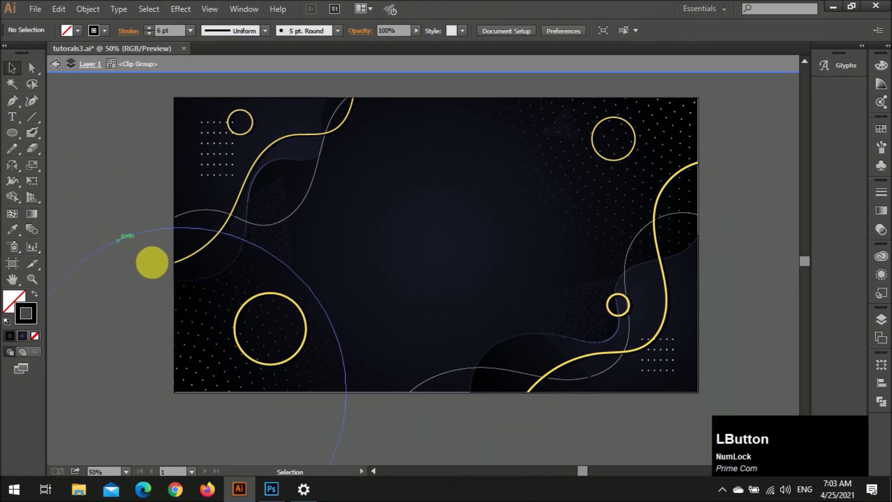
- Hide the title text and check the shadowed gold waves and rings, then deselect everything
click(313, 347)
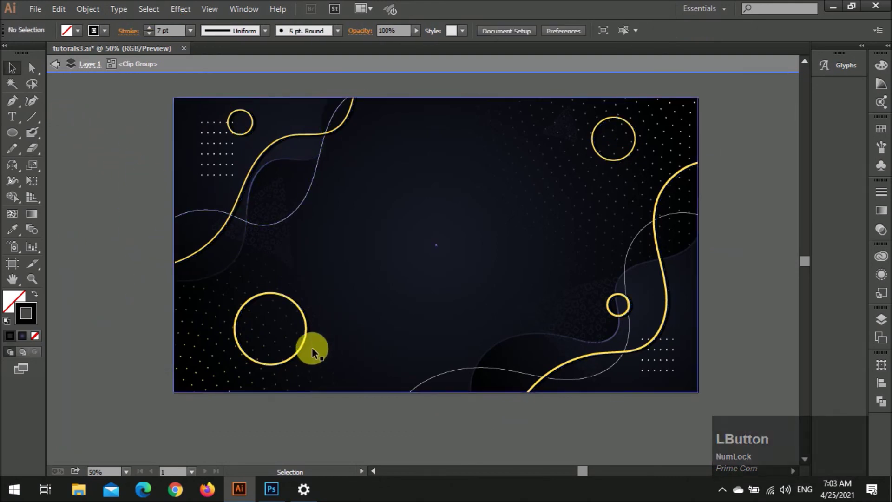
click(315, 346)
key(Right)
key(Down)
click(774, 257)
scroll(down, 3)
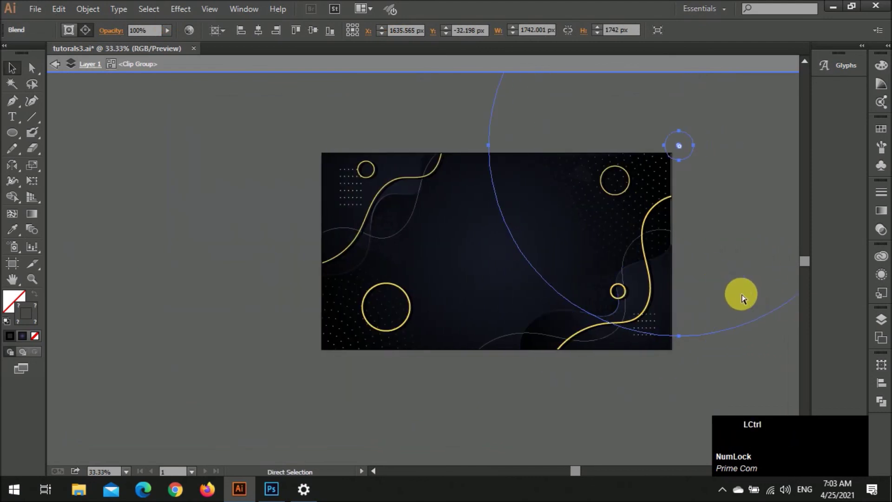
scroll(down, 3)
scroll(up, 3)
click(606, 311)
scroll(down, 3)
click(670, 374)
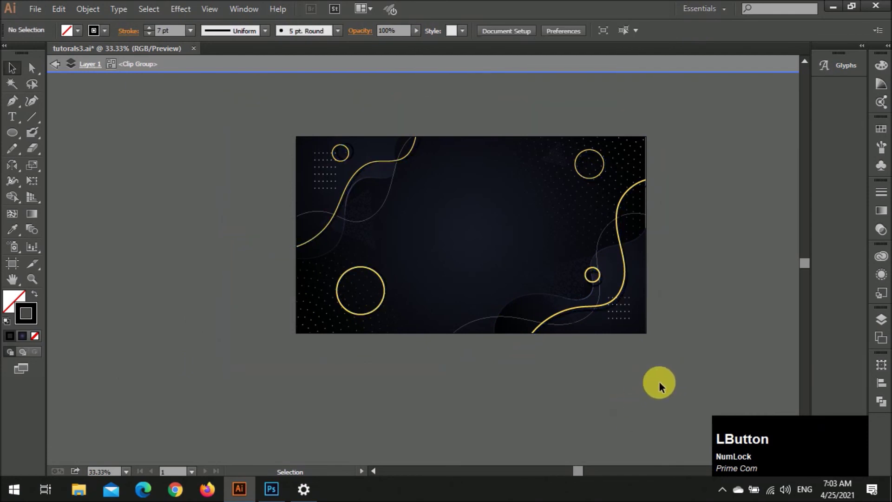
- Zoom in to inspect the soft shadows on the gold waves and rings, then back out to the full artboard
scroll(up, 3)
scroll(up, 3)
key(ctrl+Num_Lock)
click(623, 342)
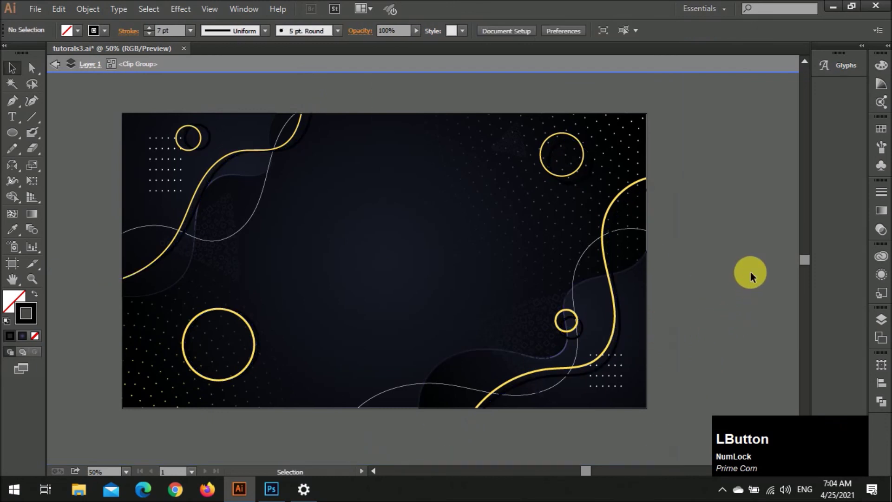
key(alt+Num_Lock)
scroll(down, 3)
scroll(down, 3)
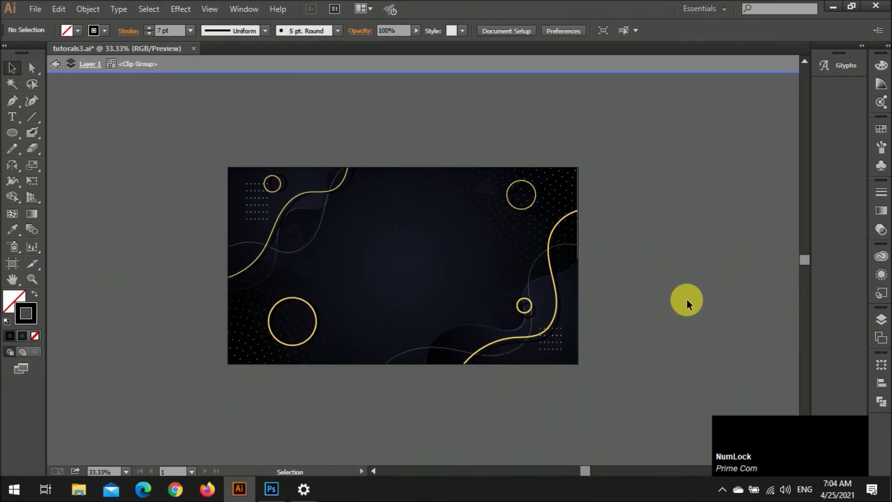
- Reveal the hidden LUXURY title and script subtitle over the design via Object > Show All
scroll(up, 3)
scroll(up, 3)
scroll(down, 3)
scroll(up, 3)
scroll(up, 3)
scroll(down, 3)
click(377, 279)
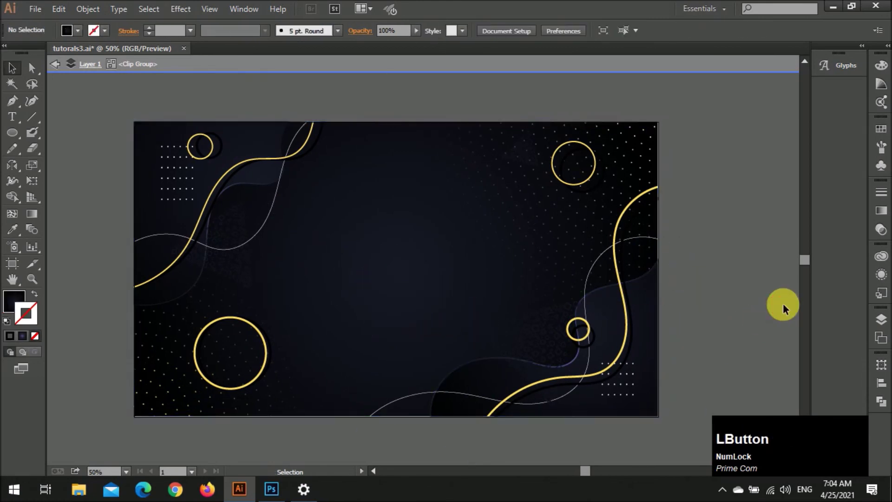